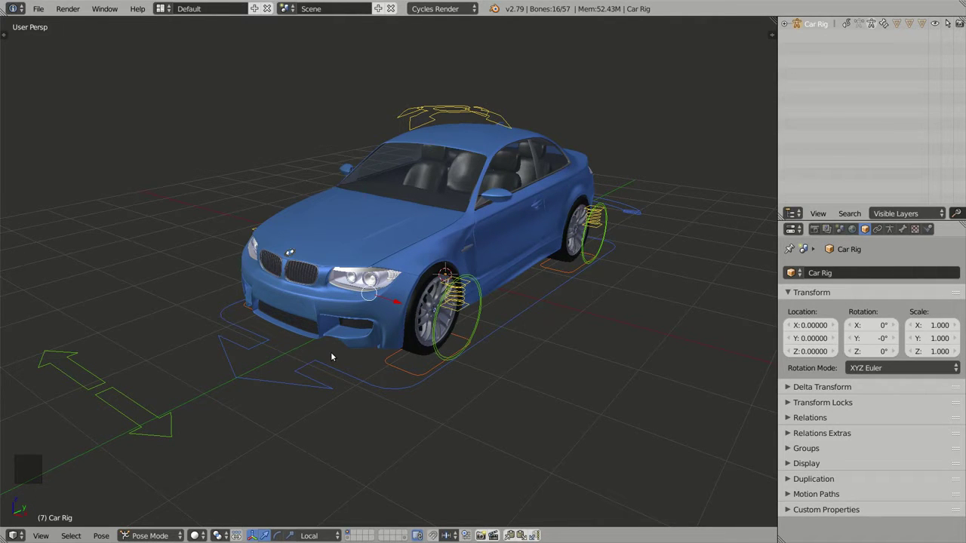
# Orbit around the rigged car to look over its controls from several angles.
pyautogui.middleClick(327, 323)
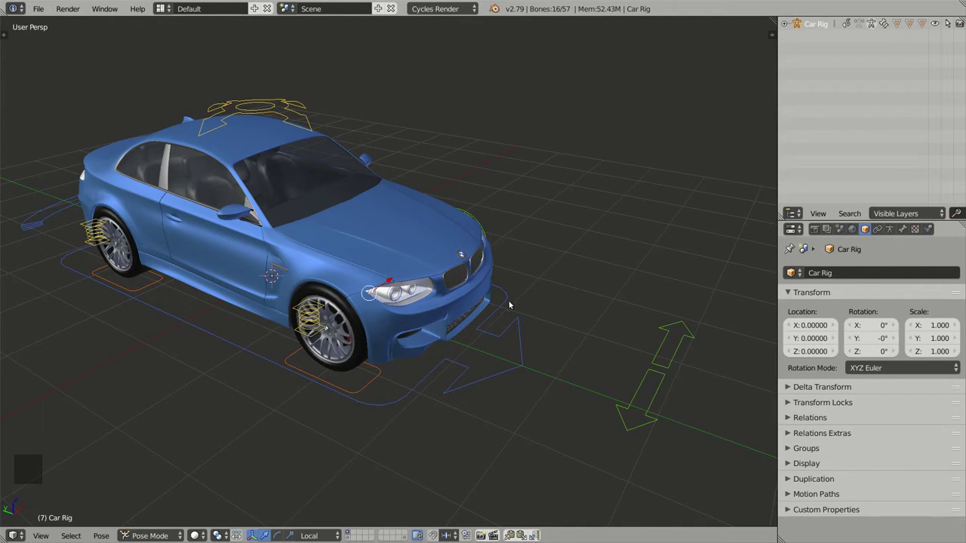
pyautogui.middleClick(544, 280)
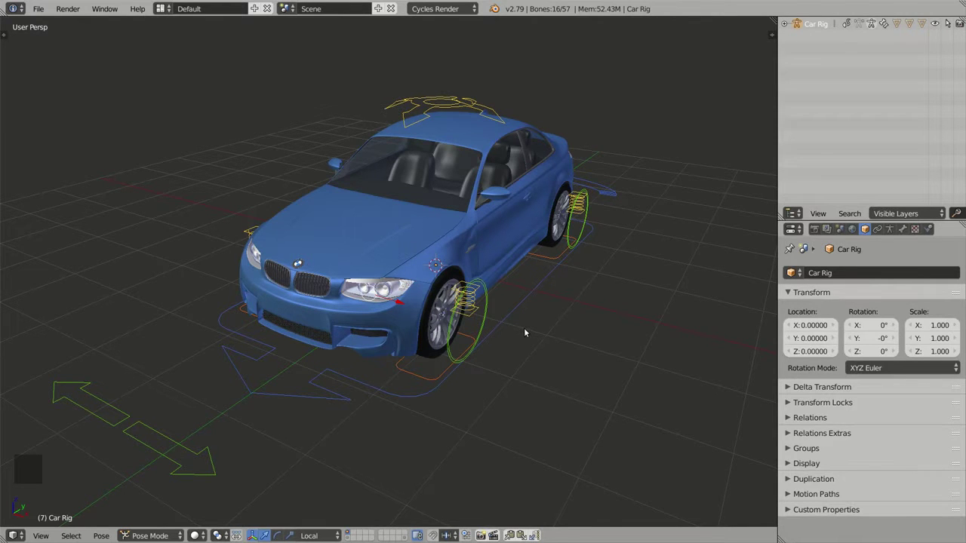
pyautogui.middleClick(533, 334)
pyautogui.middleClick(540, 305)
pyautogui.middleClick(552, 295)
pyautogui.middleClick(501, 345)
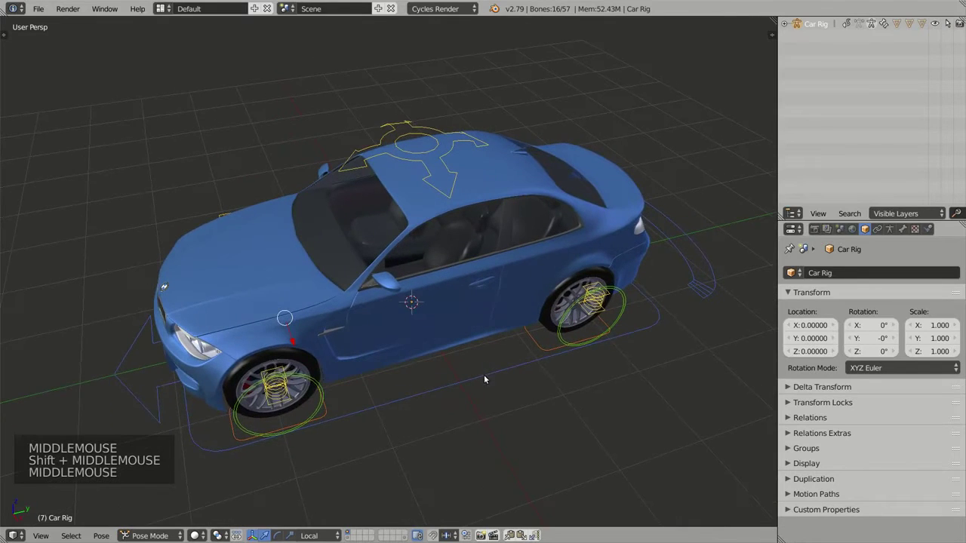
pyautogui.middleClick(481, 379)
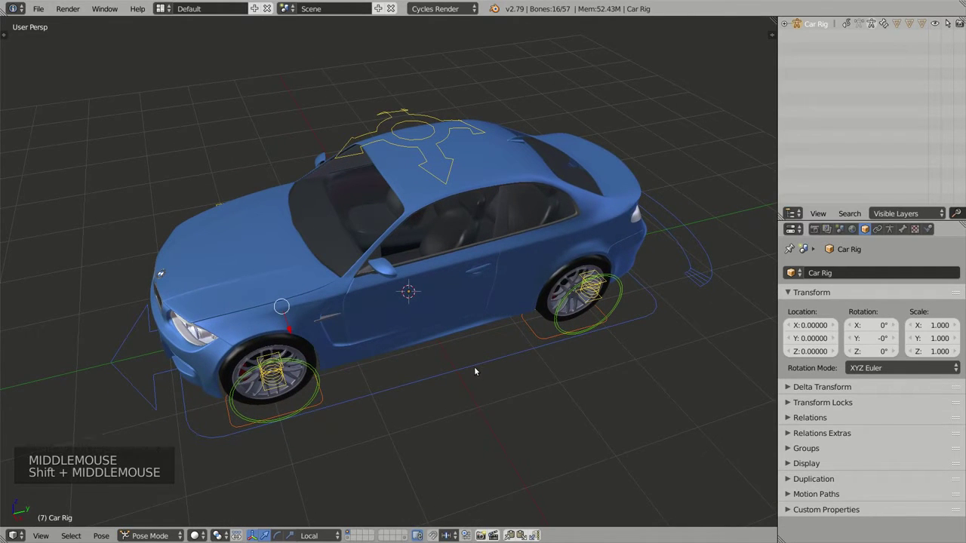
# Select individual rig control bones and try rotating and moving them.
pyautogui.rightClick(485, 365)
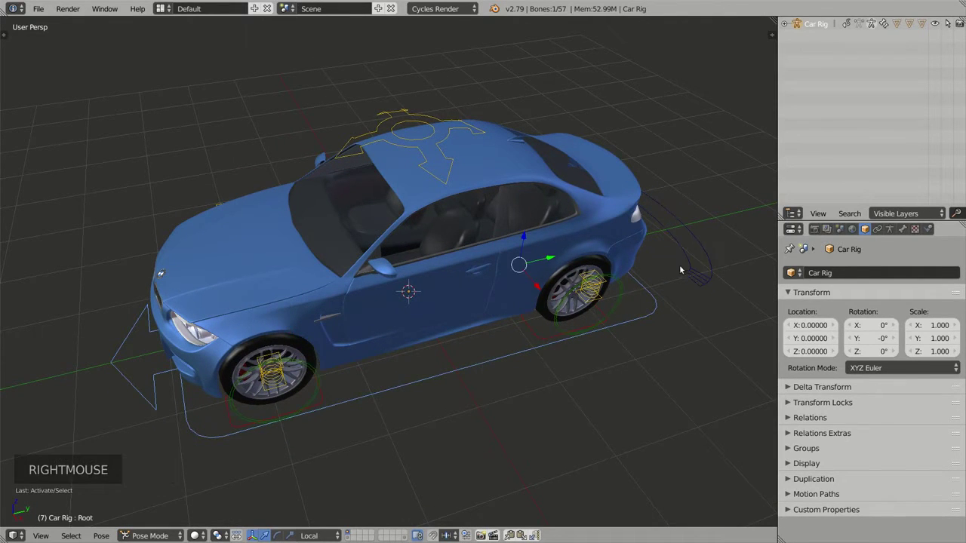
pyautogui.rightClick(690, 256)
pyautogui.rightClick(466, 366)
pyautogui.middleClick(449, 382)
pyautogui.middleClick(454, 397)
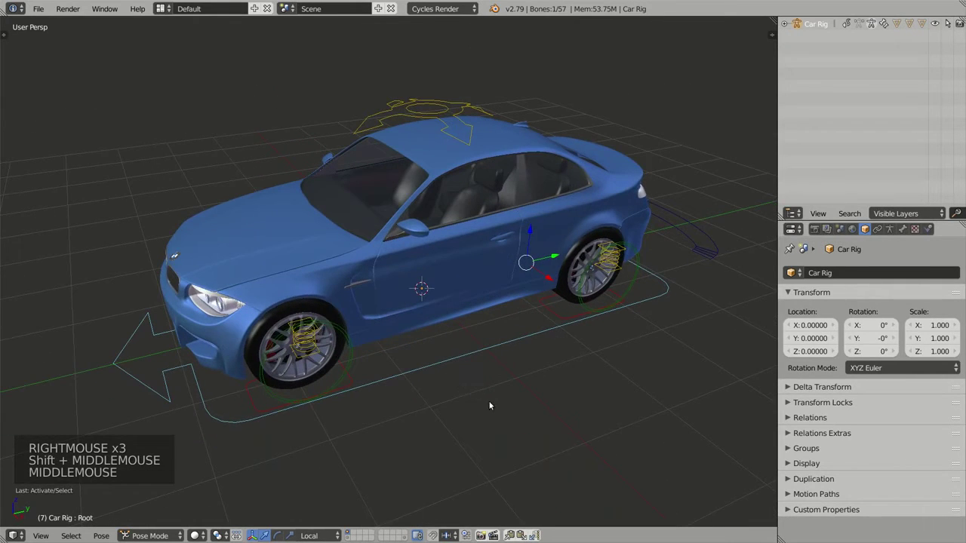
pyautogui.press('r')
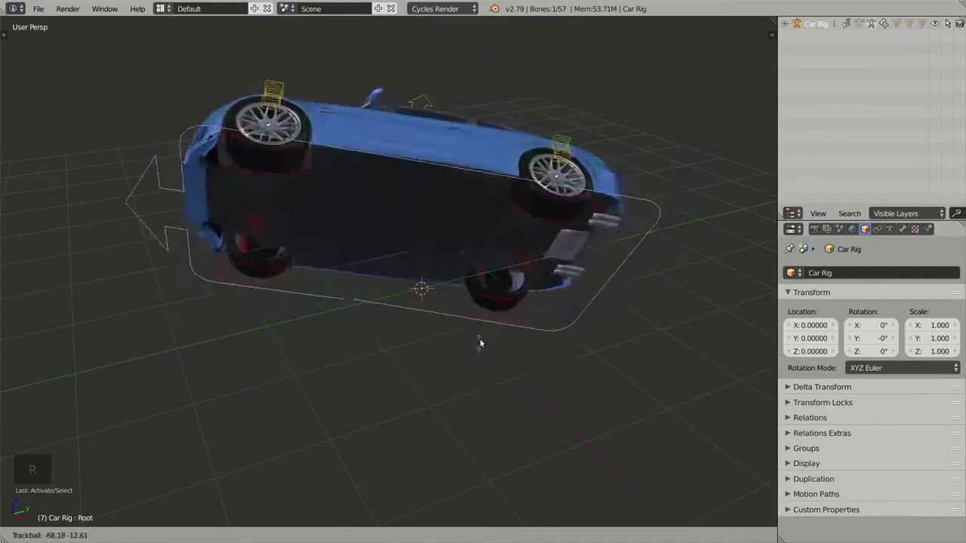
pyautogui.rightClick(503, 341)
pyautogui.press('g')
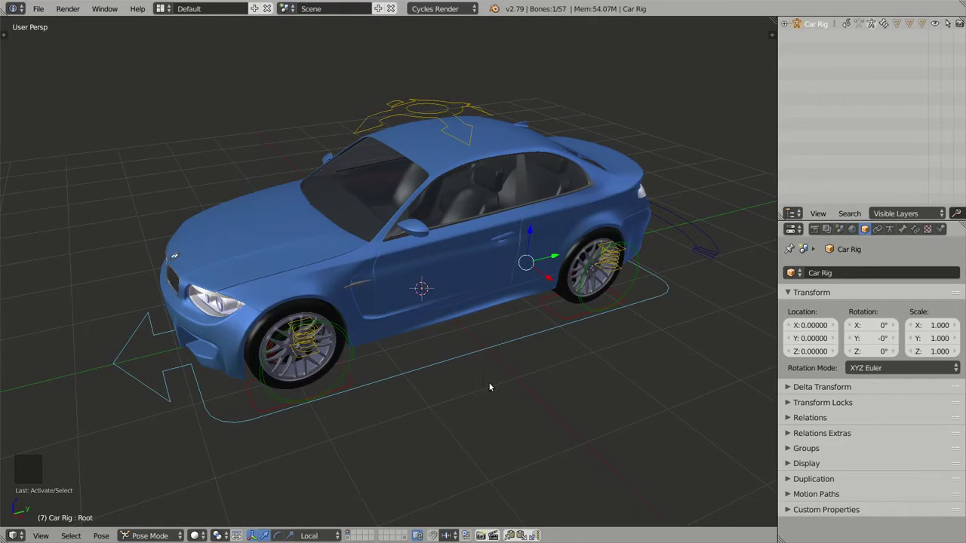
pyautogui.press('r')
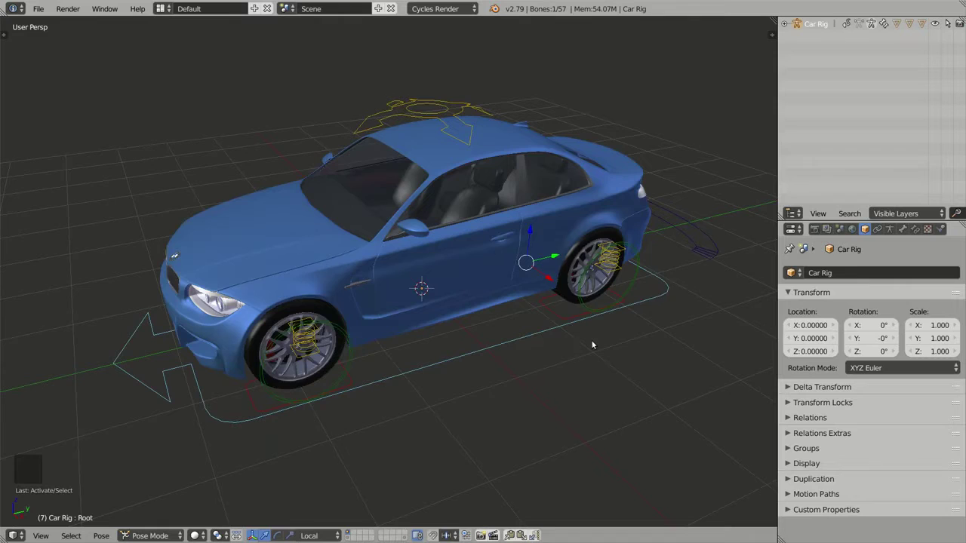
# Orbit closer, try rotating another control, then undo the change.
pyautogui.middleClick(588, 352)
pyautogui.middleClick(551, 360)
pyautogui.middleClick(540, 381)
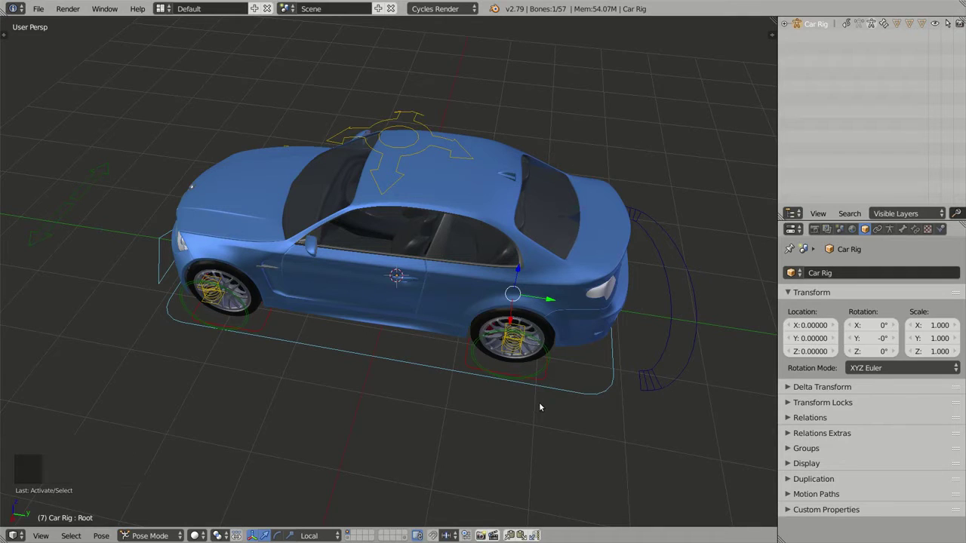
pyautogui.press('r')
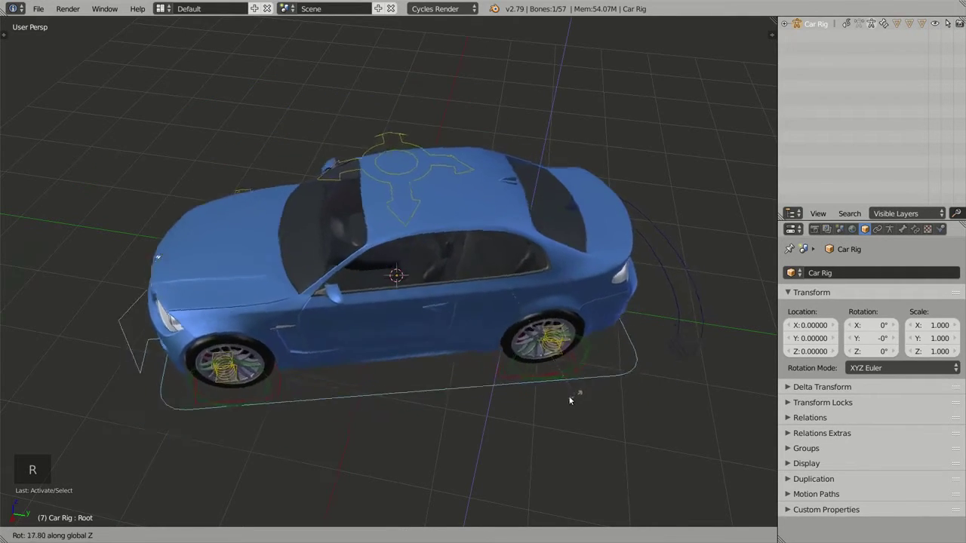
pyautogui.middleClick(589, 380)
pyautogui.middleClick(575, 369)
pyautogui.middleClick(565, 369)
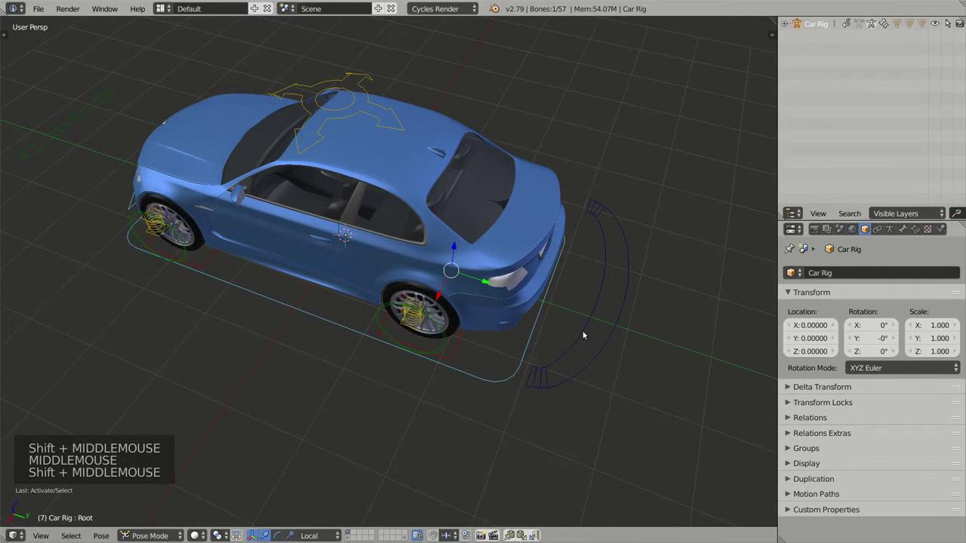
pyautogui.rightClick(585, 332)
pyautogui.scroll(-3)
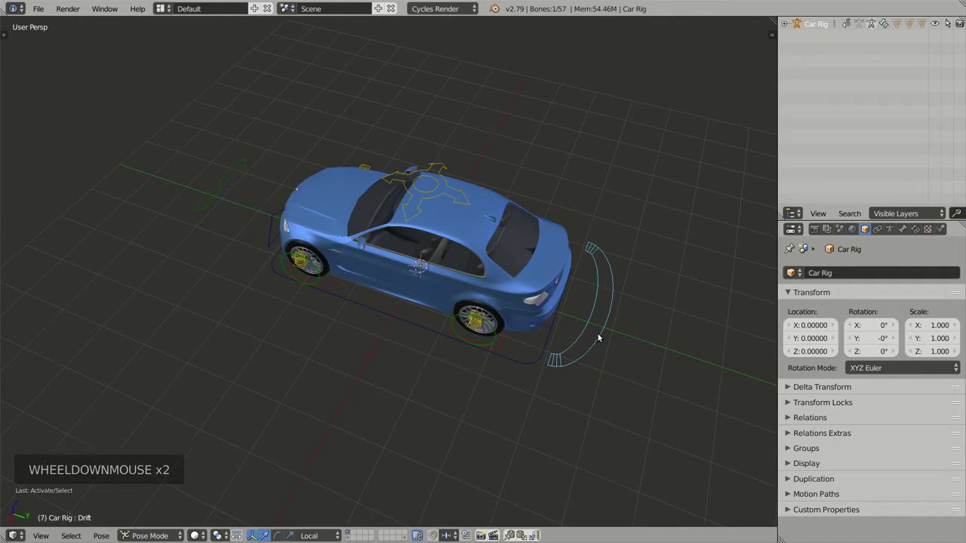
pyautogui.rightClick(598, 335)
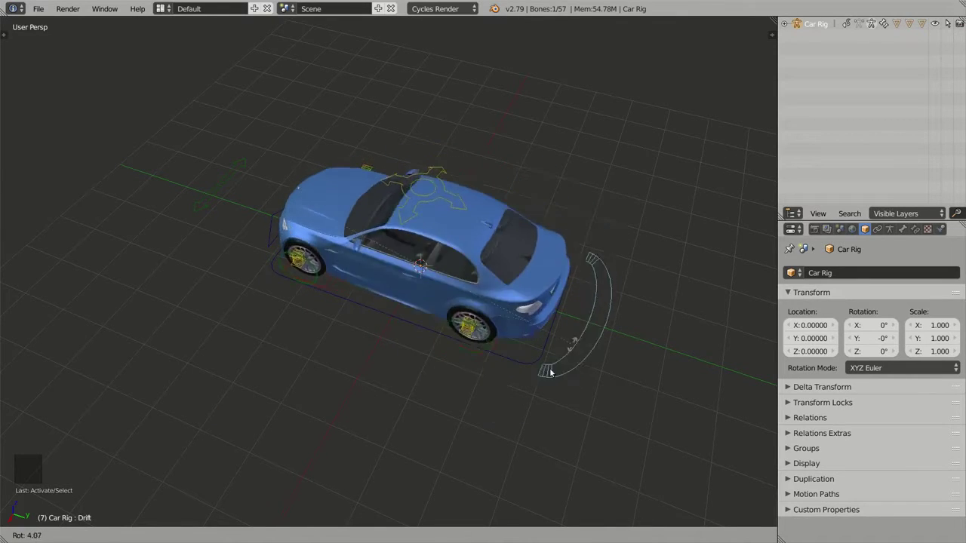
pyautogui.press('ctrl+z')
# Zoom in and select controls around the car body one after another.
pyautogui.middleClick(445, 342)
pyautogui.middleClick(467, 313)
pyautogui.scroll(3)
pyautogui.middleClick(448, 219)
pyautogui.rightClick(255, 341)
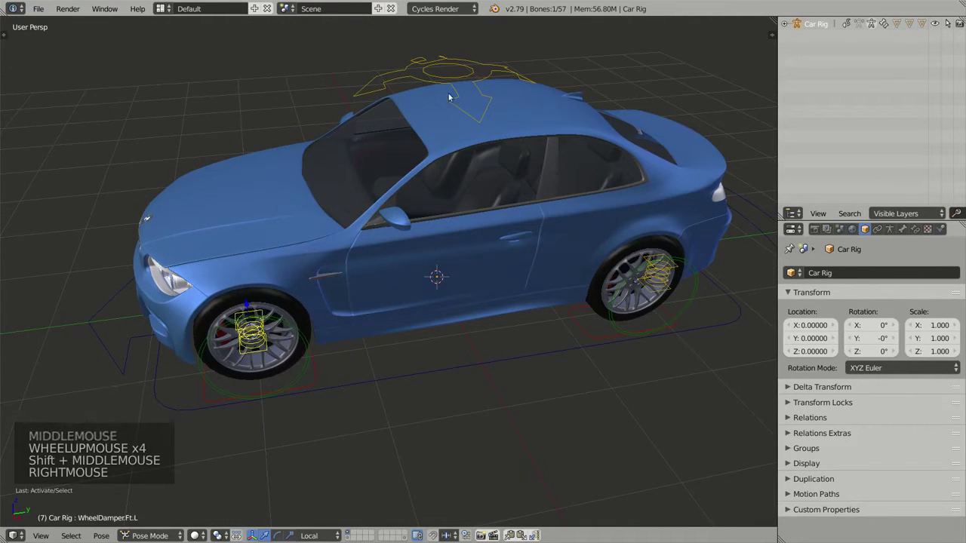
pyautogui.rightClick(459, 77)
pyautogui.rightClick(650, 278)
pyautogui.rightClick(292, 360)
pyautogui.middleClick(340, 374)
pyautogui.scroll(3)
pyautogui.middleClick(272, 346)
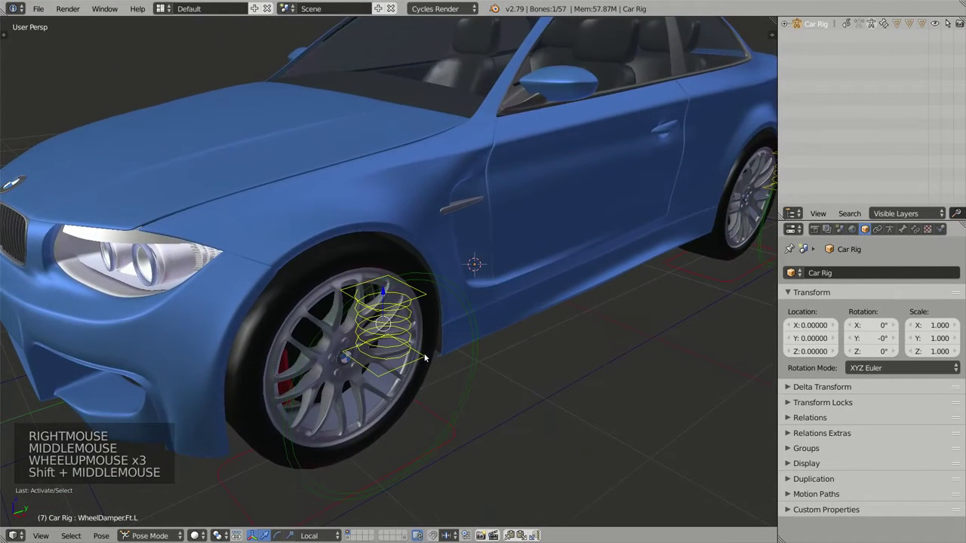
# Try moving the selected controls and the upper ones, undoing each move.
pyautogui.press('g')
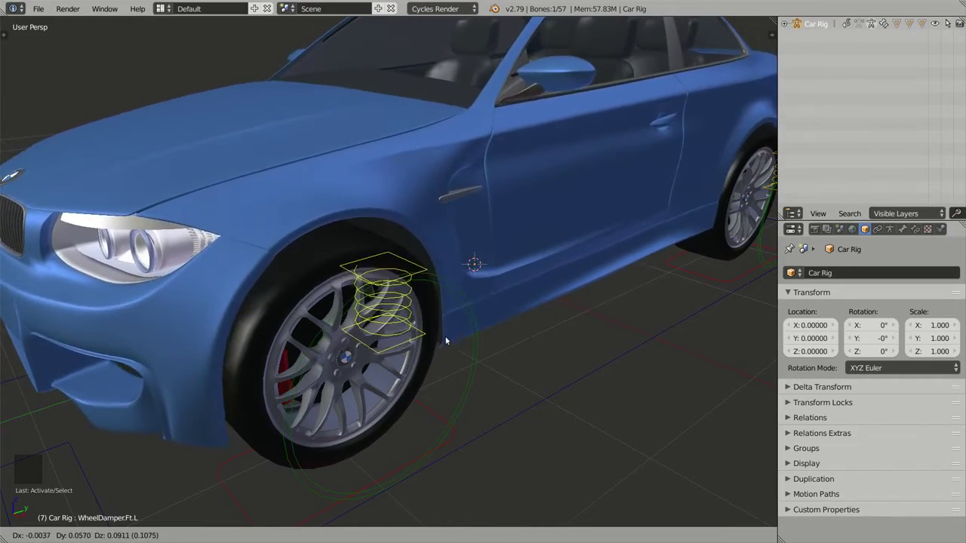
pyautogui.scroll(-3)
pyautogui.press('g')
pyautogui.scroll(-3)
pyautogui.middleClick(540, 226)
pyautogui.middleClick(533, 247)
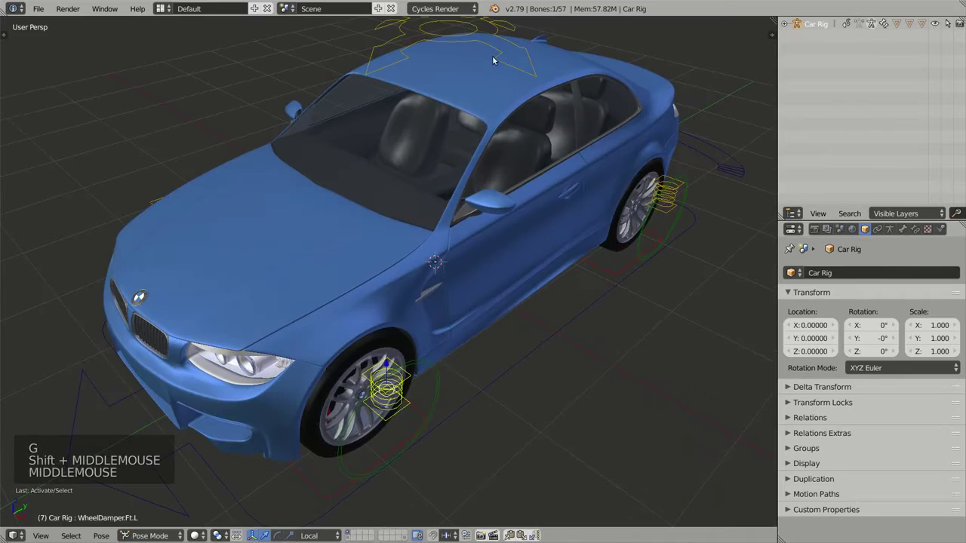
pyautogui.rightClick(498, 51)
pyautogui.middleClick(522, 141)
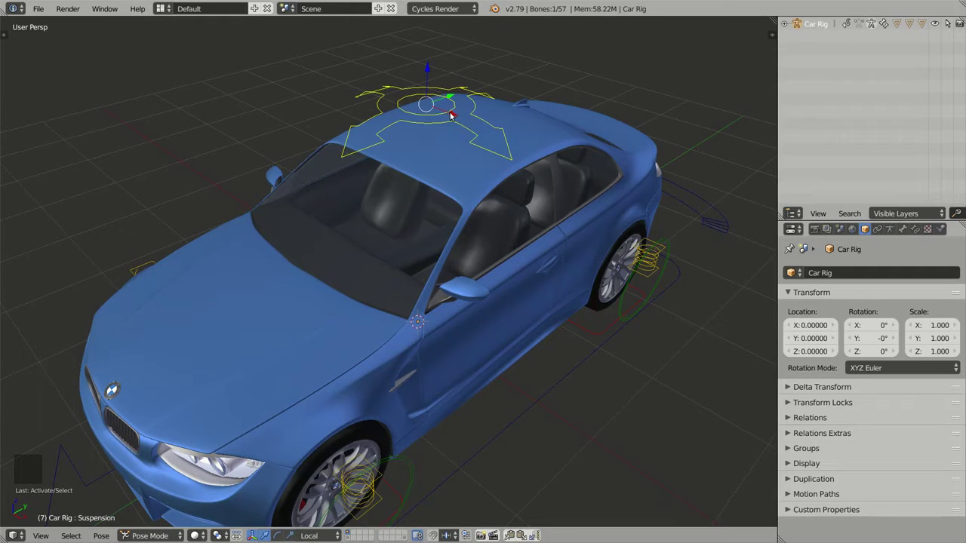
pyautogui.click(447, 100)
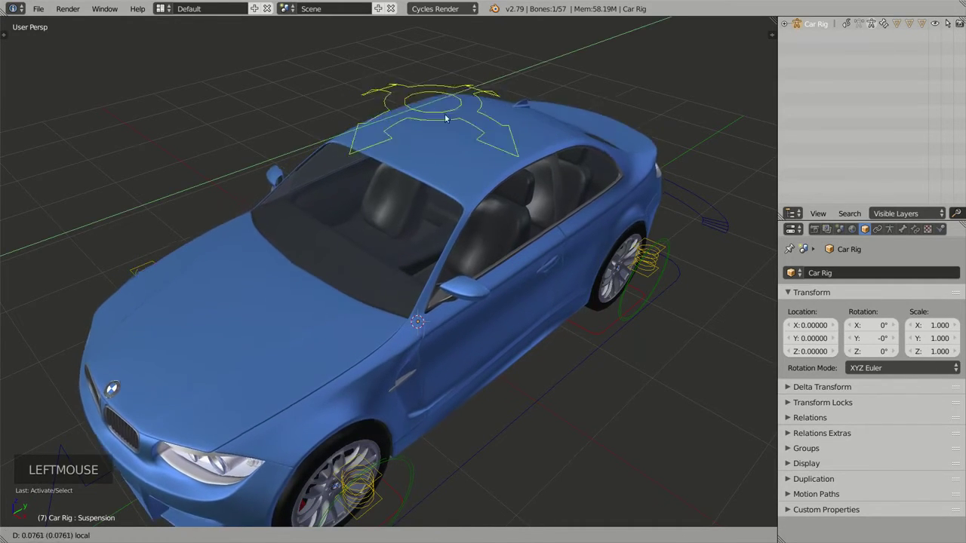
pyautogui.press('ctrl+z')
pyautogui.click(455, 115)
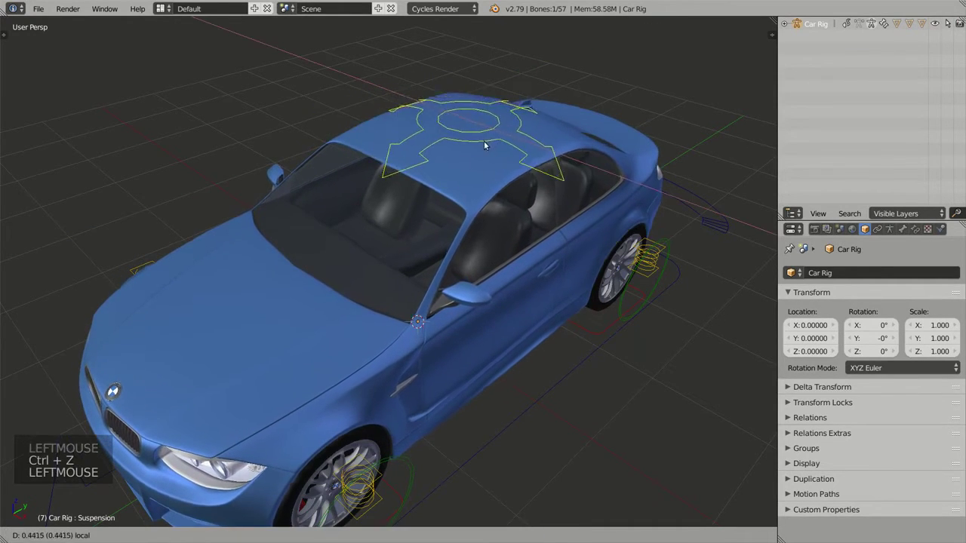
pyautogui.press('ctrl+z')
# Orbit and select the stacked controls above the car, then undo.
pyautogui.middleClick(503, 256)
pyautogui.middleClick(491, 268)
pyautogui.middleClick(485, 294)
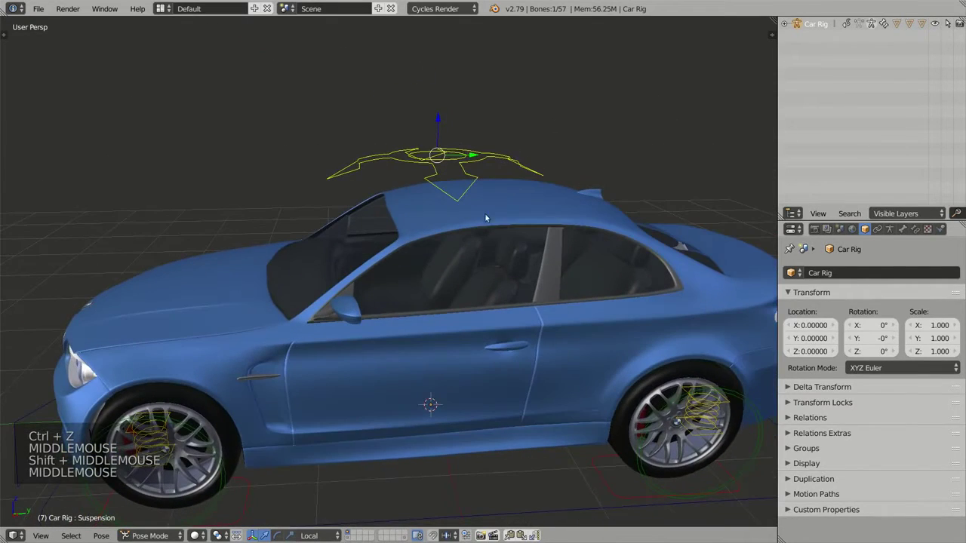
pyautogui.rightClick(443, 124)
pyautogui.rightClick(440, 120)
pyautogui.rightClick(440, 113)
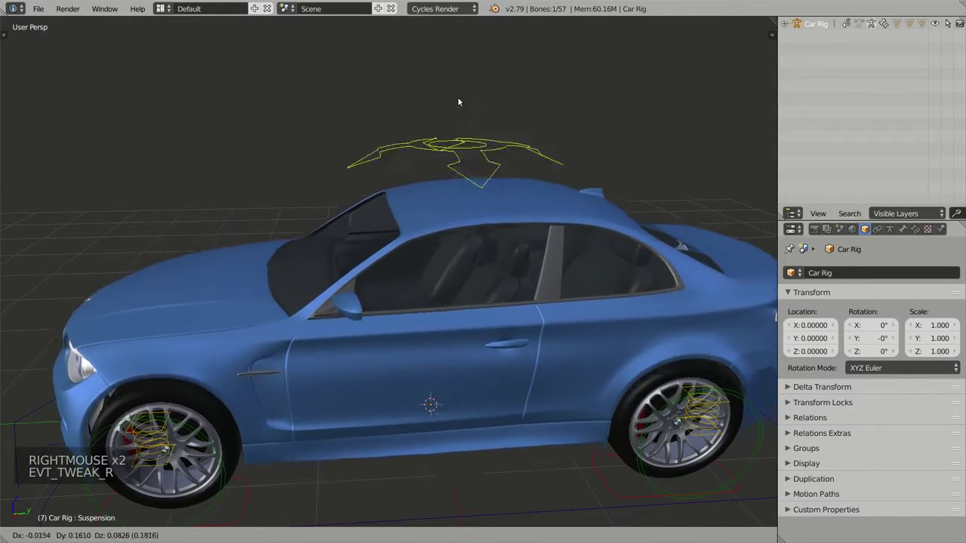
pyautogui.press('ctrl+z')
# View the car from its right side, select a control there and undo.
pyautogui.press('KP_3')
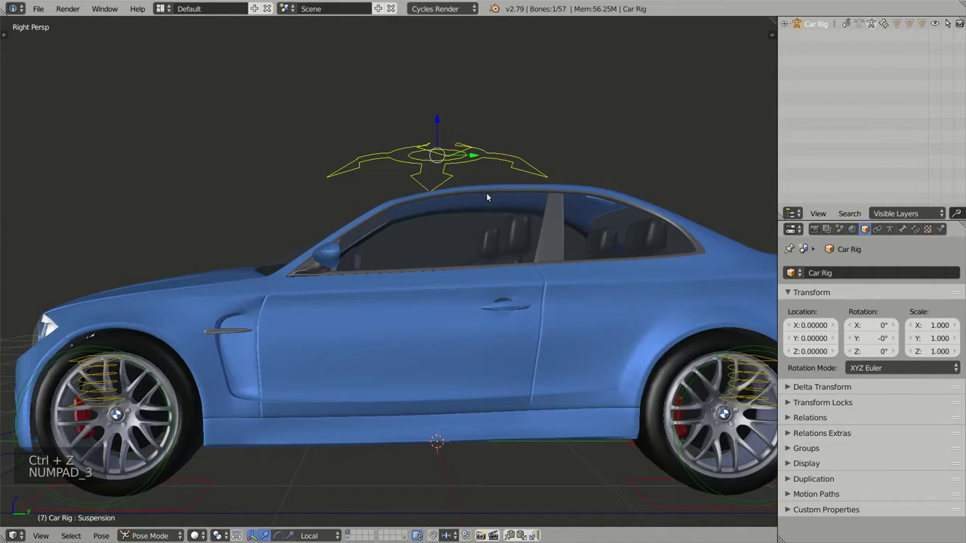
pyautogui.scroll(-3)
pyautogui.middleClick(477, 204)
pyautogui.middleClick(469, 199)
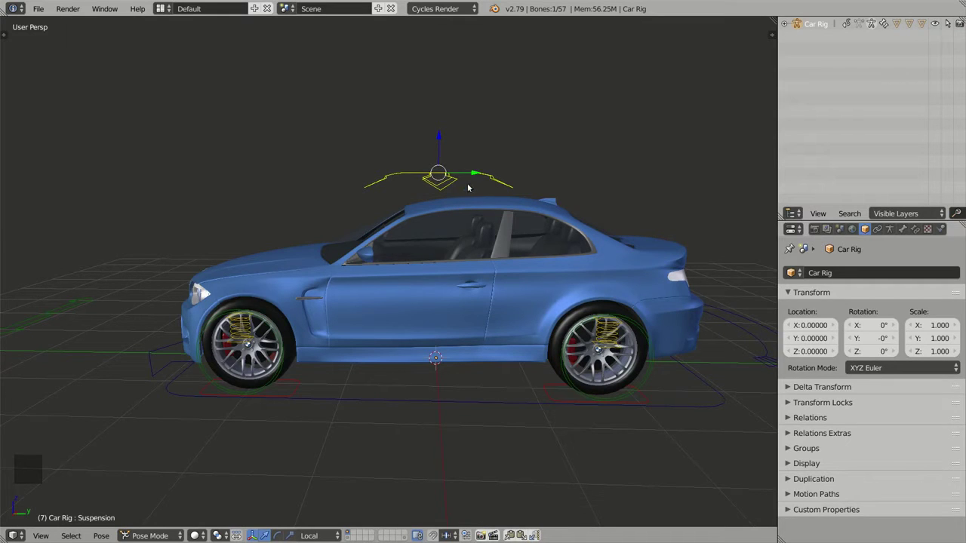
pyautogui.rightClick(475, 172)
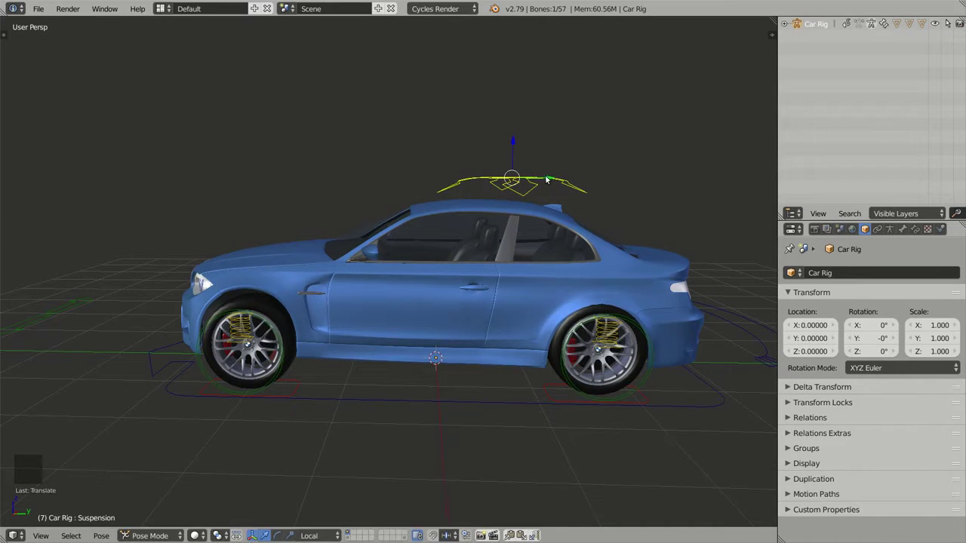
pyautogui.press('ctrl+z')
pyautogui.middleClick(483, 211)
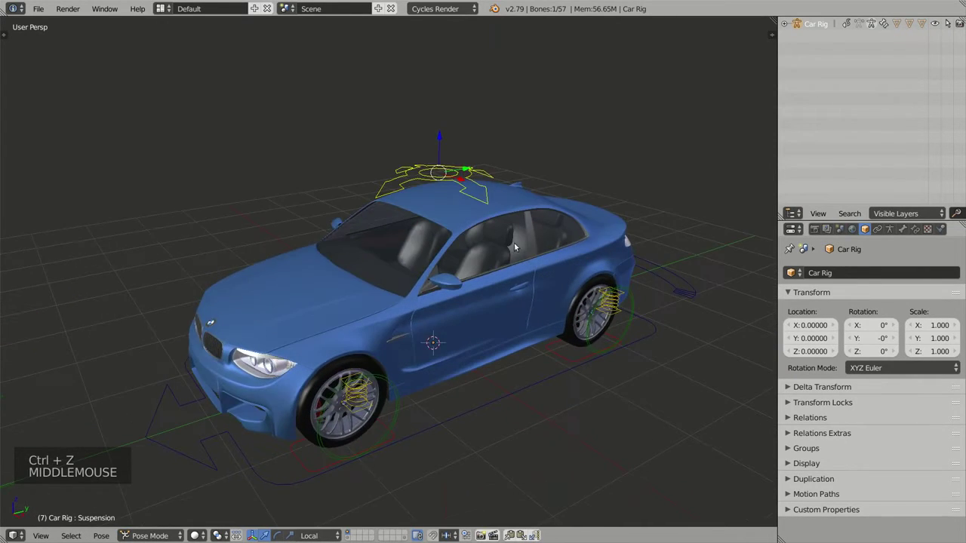
pyautogui.middleClick(507, 250)
pyautogui.scroll(-3)
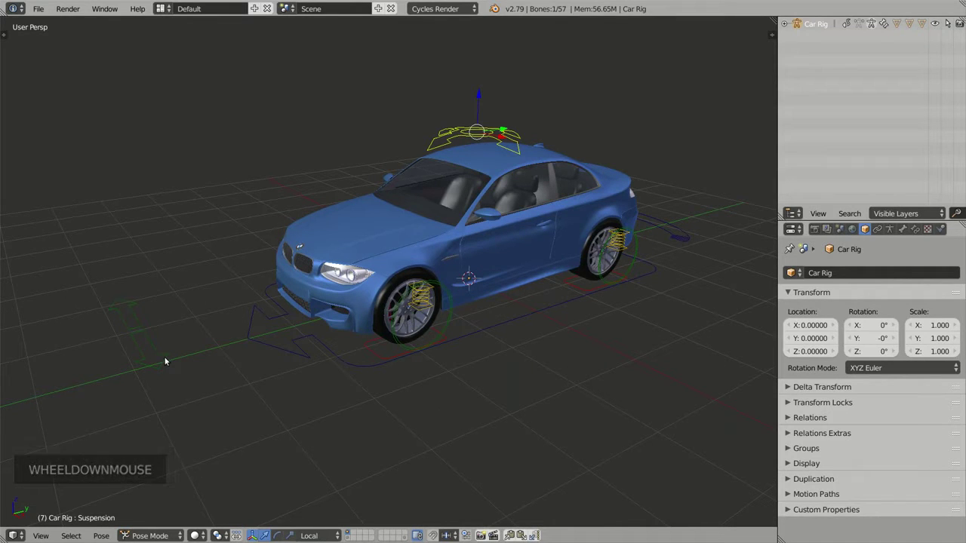
# Select the ground arrow control, try moving it, and zoom toward the front wheel.
pyautogui.rightClick(164, 358)
pyautogui.middleClick(335, 240)
pyautogui.middleClick(336, 240)
pyautogui.middleClick(305, 259)
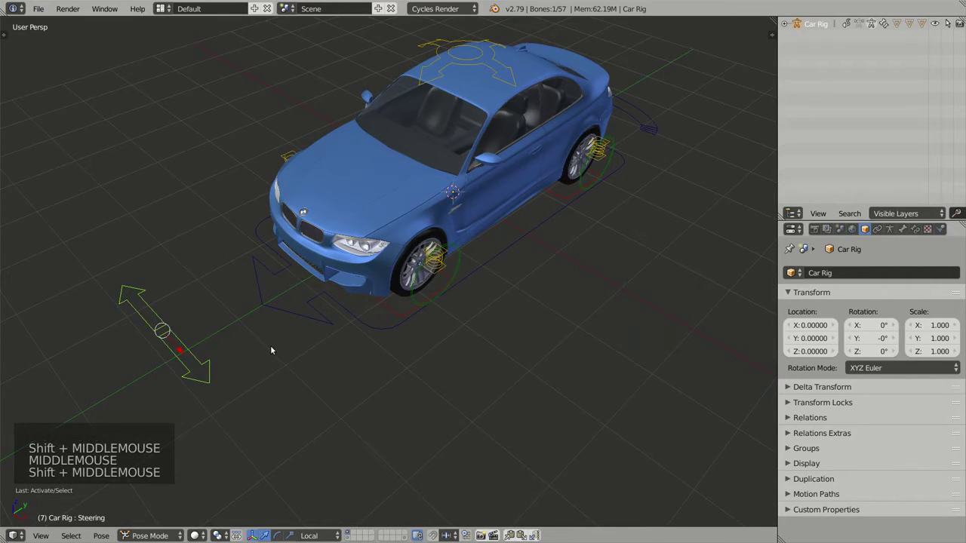
pyautogui.press('g')
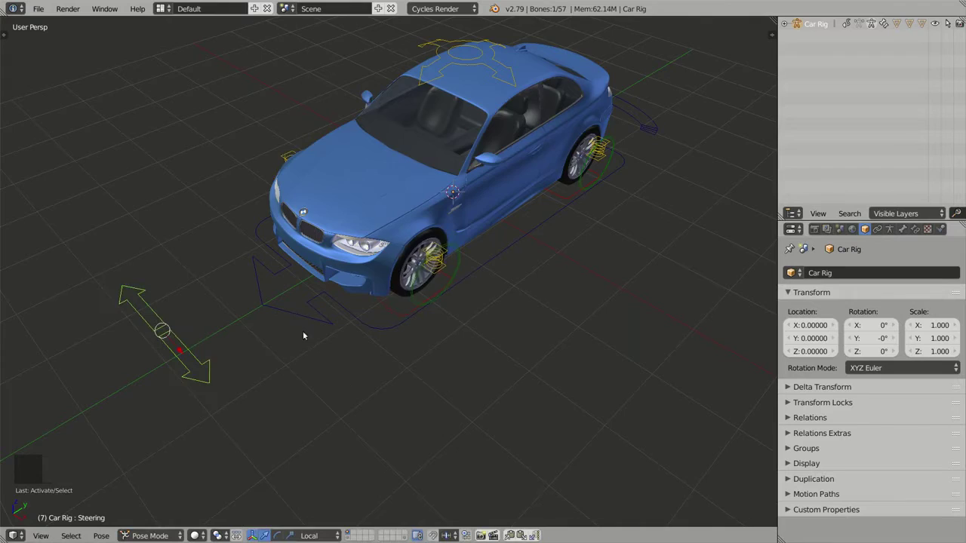
pyautogui.middleClick(456, 347)
pyautogui.scroll(3)
pyautogui.middleClick(480, 364)
pyautogui.rightClick(408, 326)
pyautogui.middleClick(422, 352)
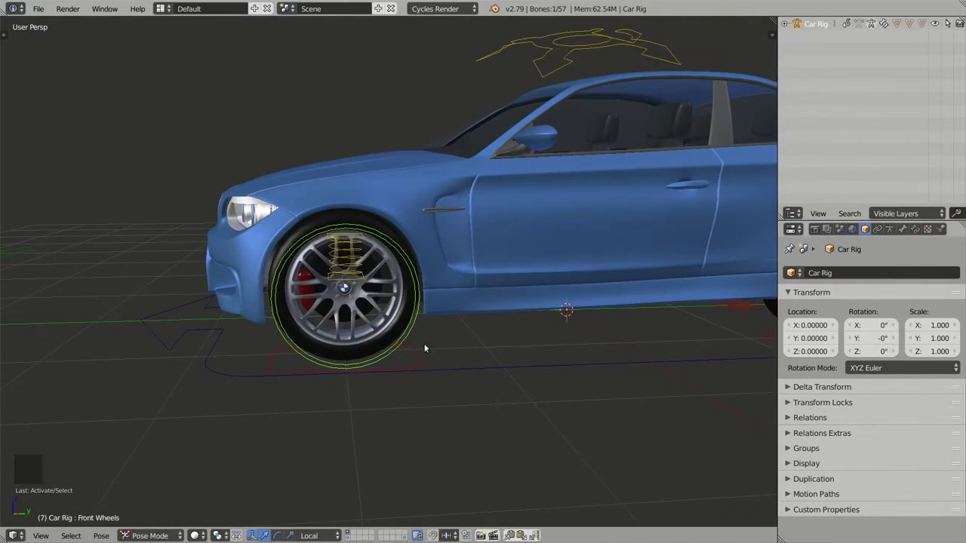
pyautogui.middleClick(444, 329)
pyautogui.press('r')
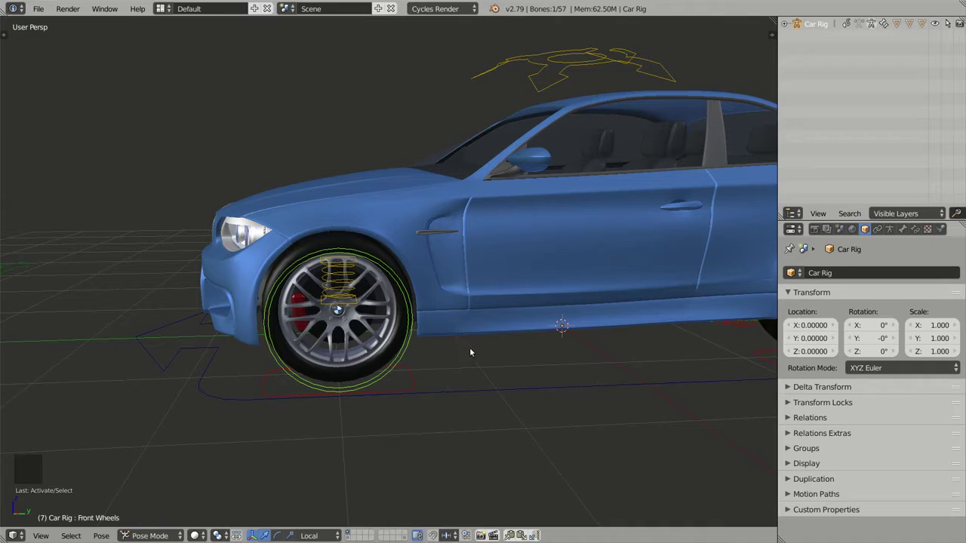
pyautogui.press('s')
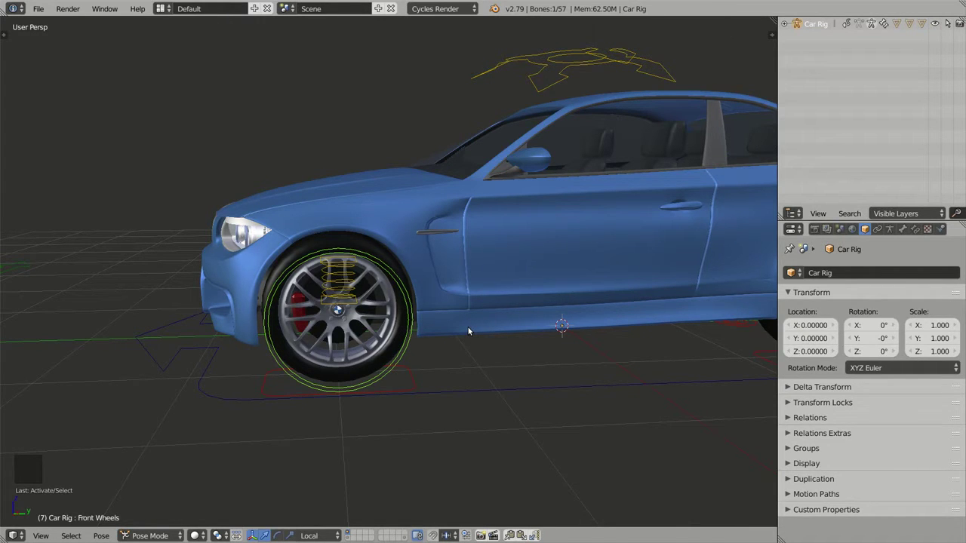
pyautogui.middleClick(434, 309)
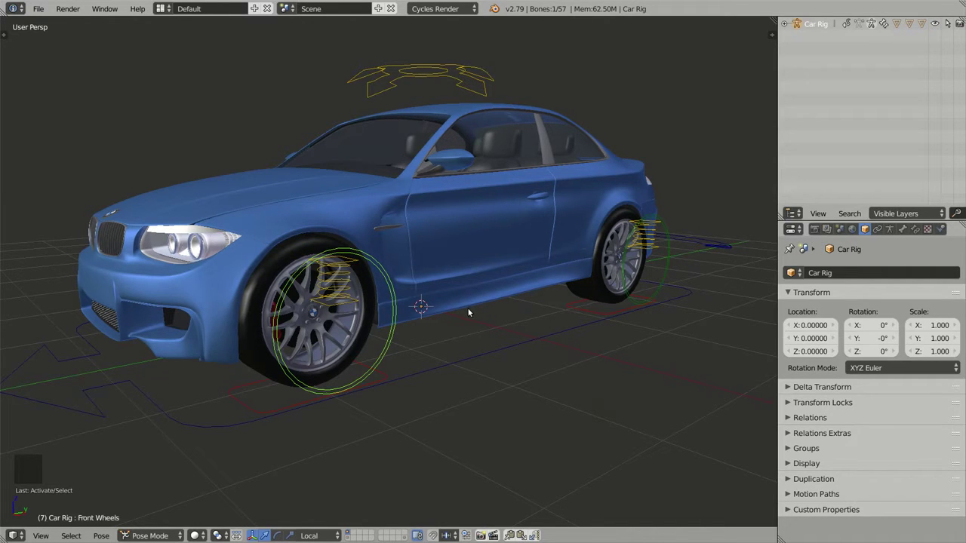
pyautogui.middleClick(467, 307)
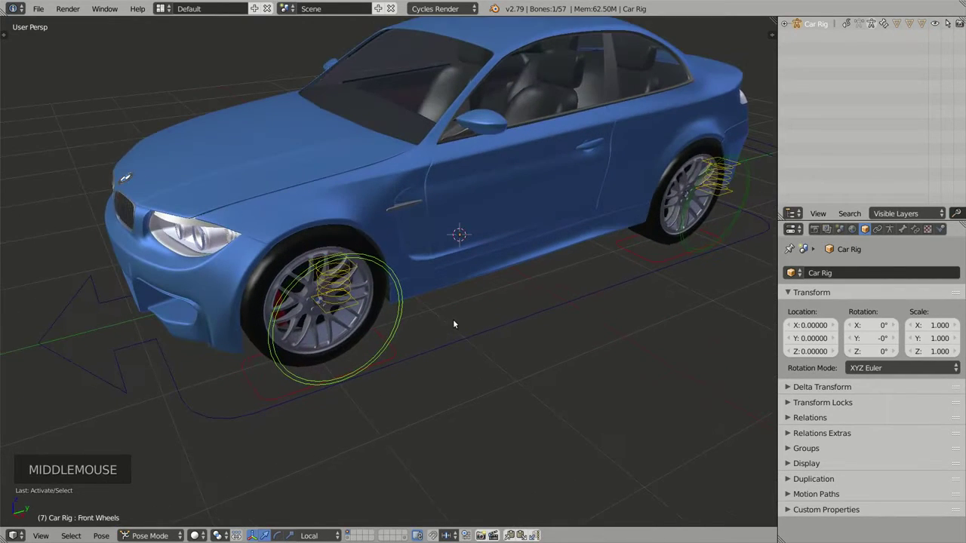
pyautogui.scroll(-3)
pyautogui.middleClick(444, 348)
pyautogui.middleClick(433, 351)
pyautogui.middleClick(385, 369)
pyautogui.middleClick(426, 349)
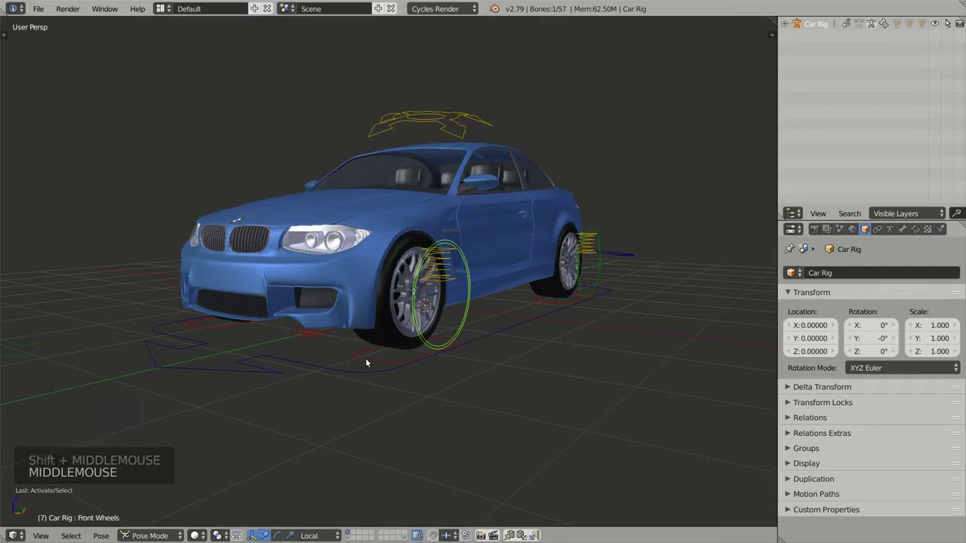
pyautogui.rightClick(367, 362)
pyautogui.middleClick(401, 389)
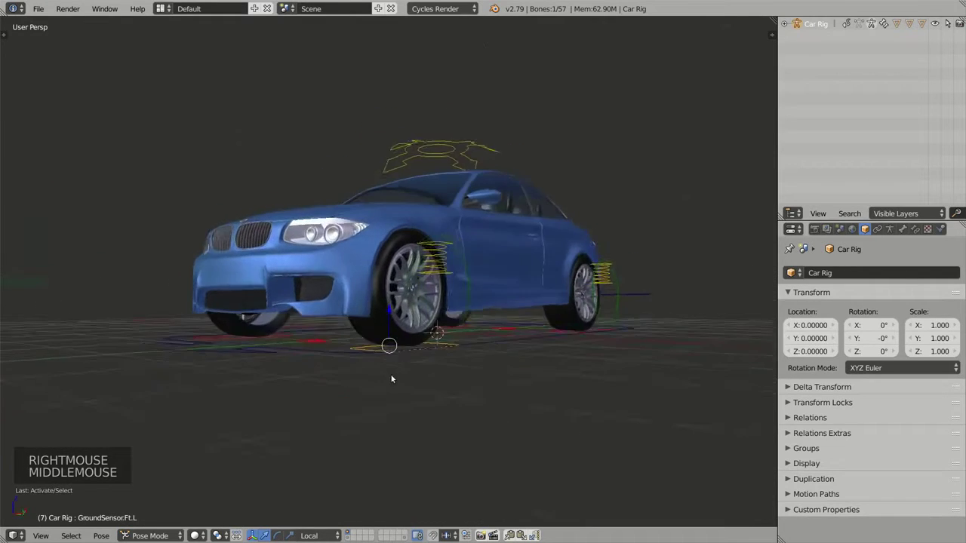
pyautogui.middleClick(401, 373)
pyautogui.scroll(3)
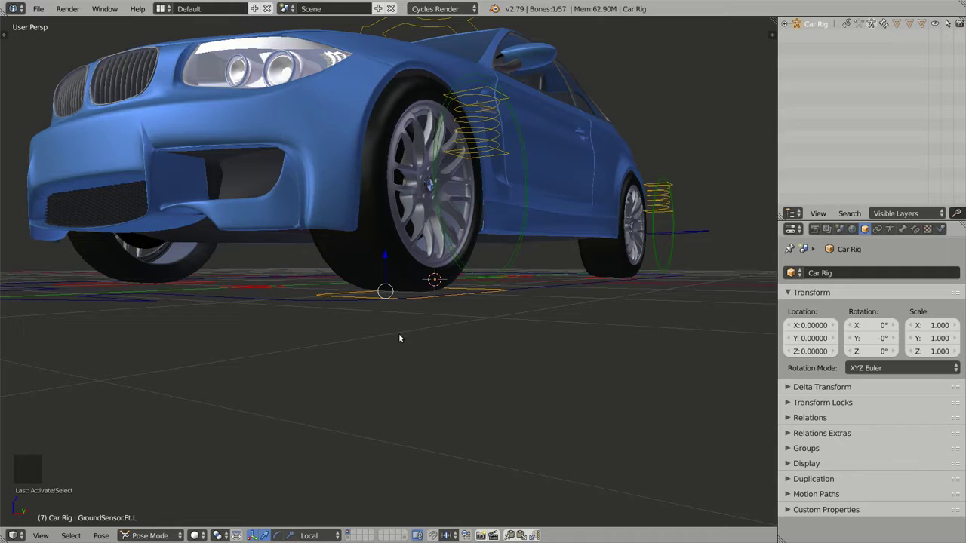
pyautogui.press('g')
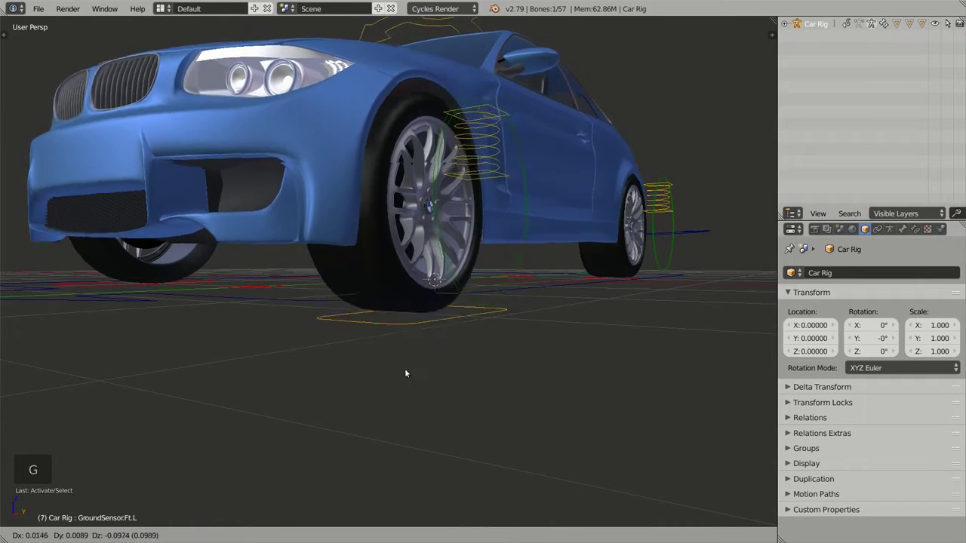
pyautogui.rightClick(398, 347)
pyautogui.rightClick(131, 287)
pyautogui.middleClick(234, 328)
pyautogui.press('g')
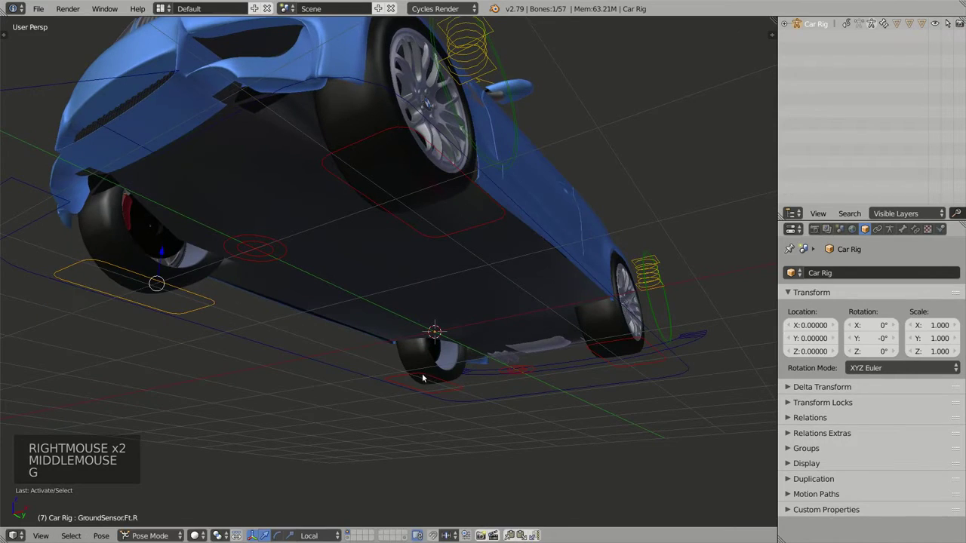
pyautogui.rightClick(424, 374)
pyautogui.press('g')
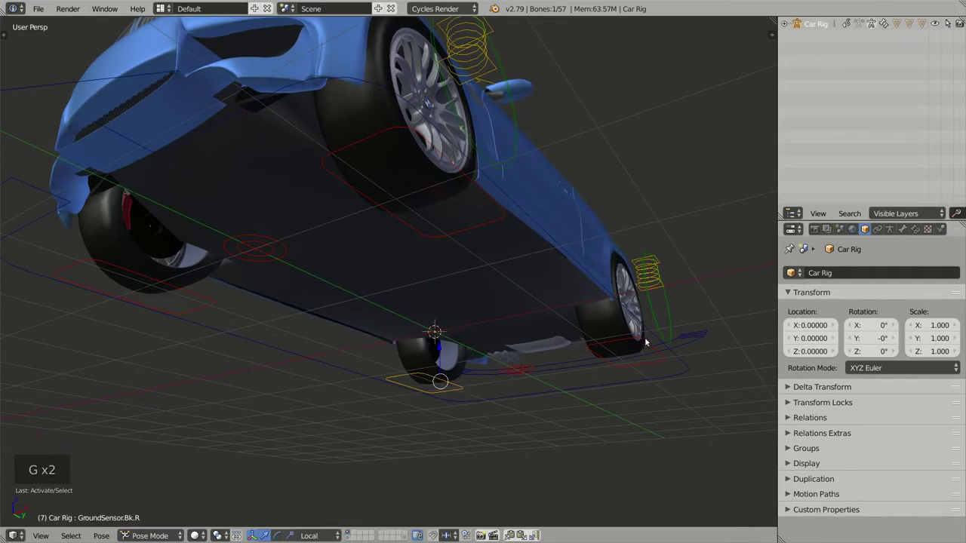
pyautogui.rightClick(647, 340)
pyautogui.press('g')
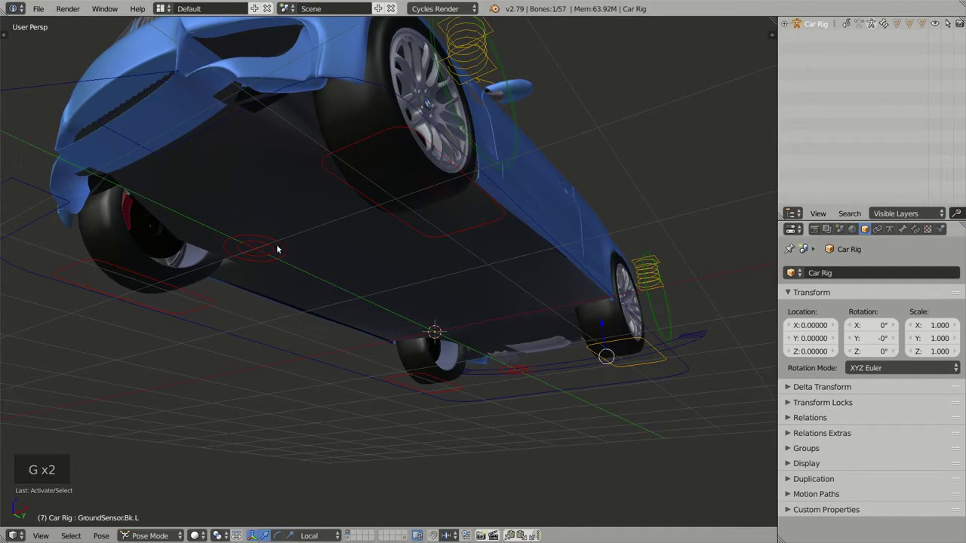
pyautogui.rightClick(280, 243)
pyautogui.middleClick(357, 237)
pyautogui.middleClick(362, 231)
pyautogui.scroll(-3)
pyautogui.middleClick(376, 236)
pyautogui.press('g')
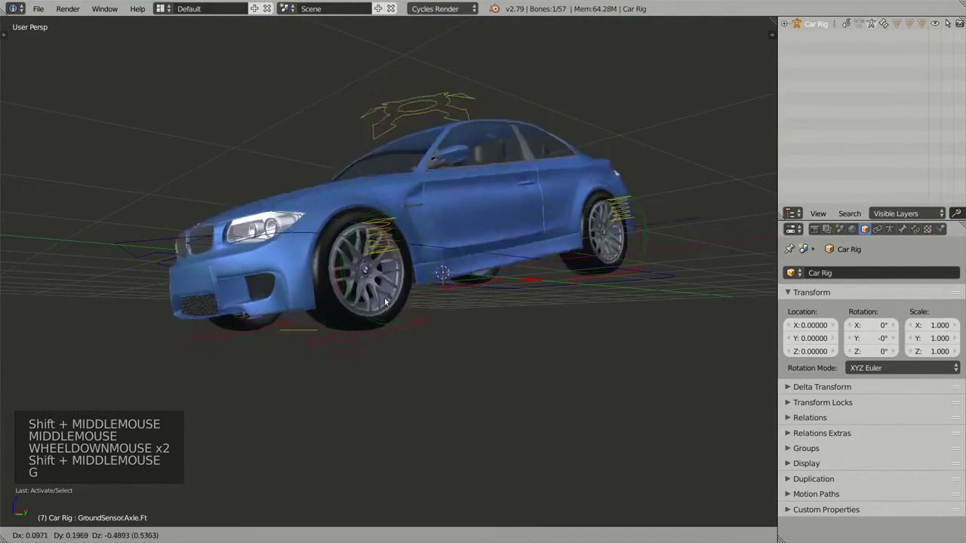
# Select a control beneath the car, try moving it, and orbit back to a full overview.
pyautogui.rightClick(536, 276)
pyautogui.press('g')
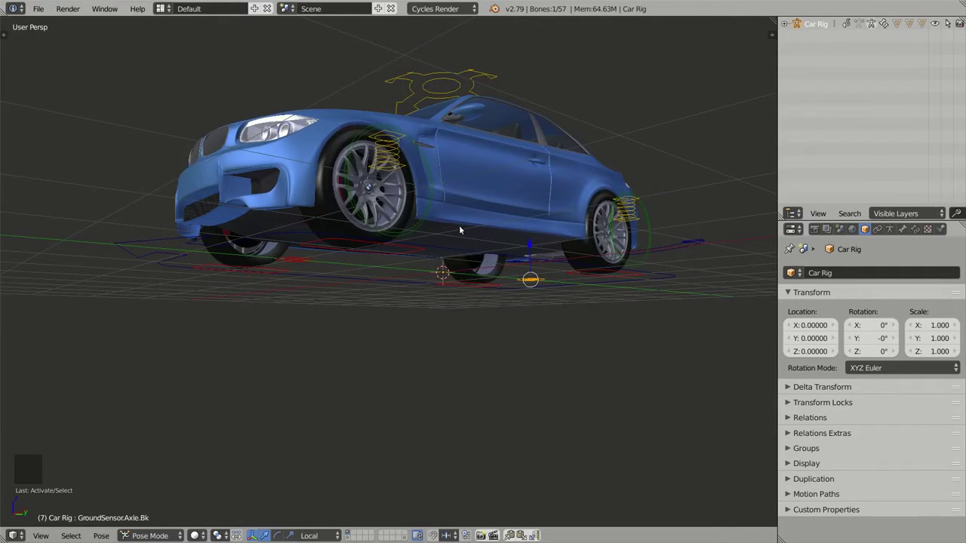
pyautogui.middleClick(471, 188)
pyautogui.scroll(-3)
pyautogui.middleClick(484, 263)
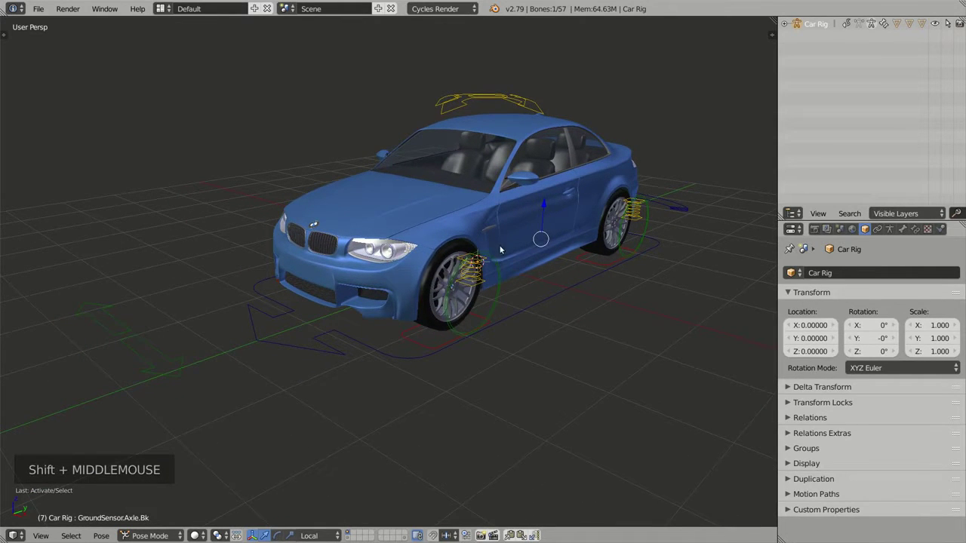
pyautogui.middleClick(519, 246)
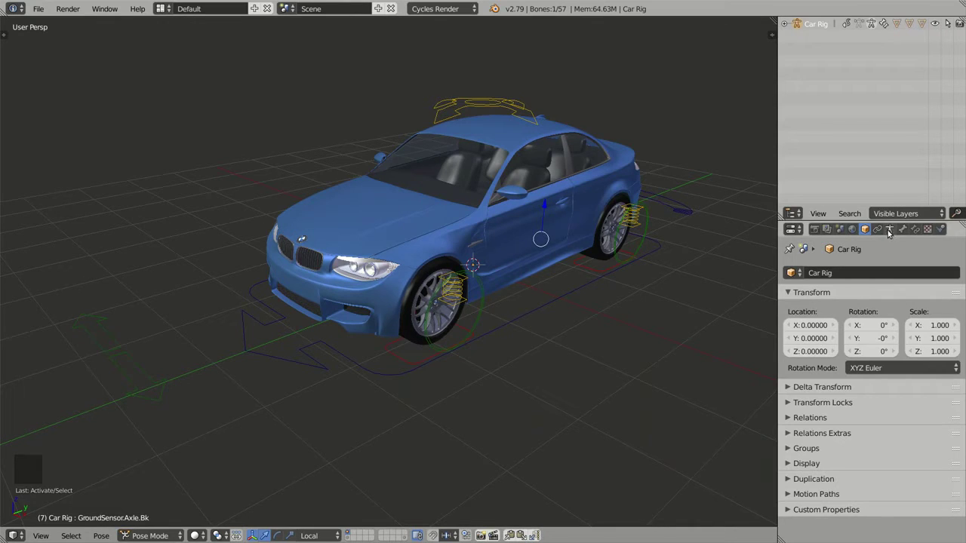
# Show the armature's skeleton settings and display bone layers one and two alone in turn.
pyautogui.click(891, 234)
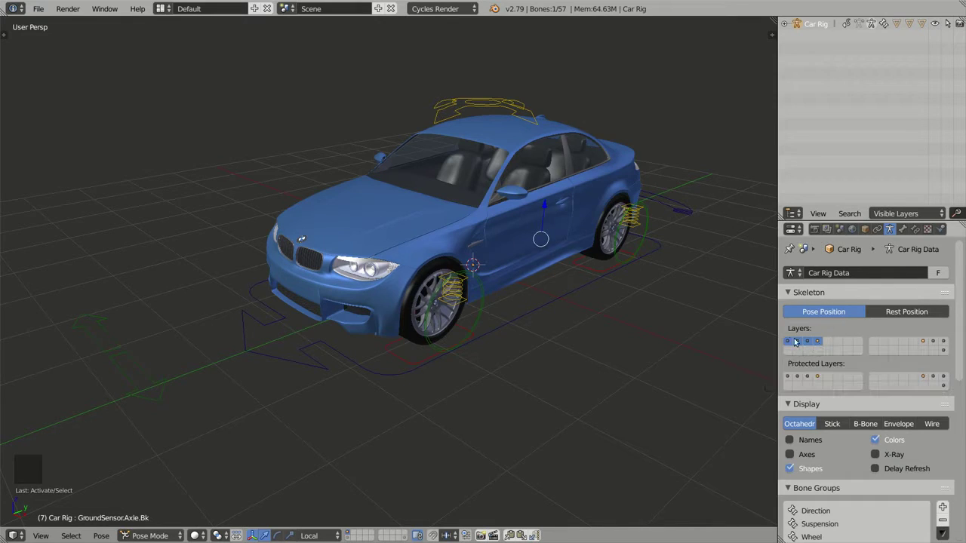
pyautogui.click(792, 345)
pyautogui.click(558, 342)
pyautogui.press('a')
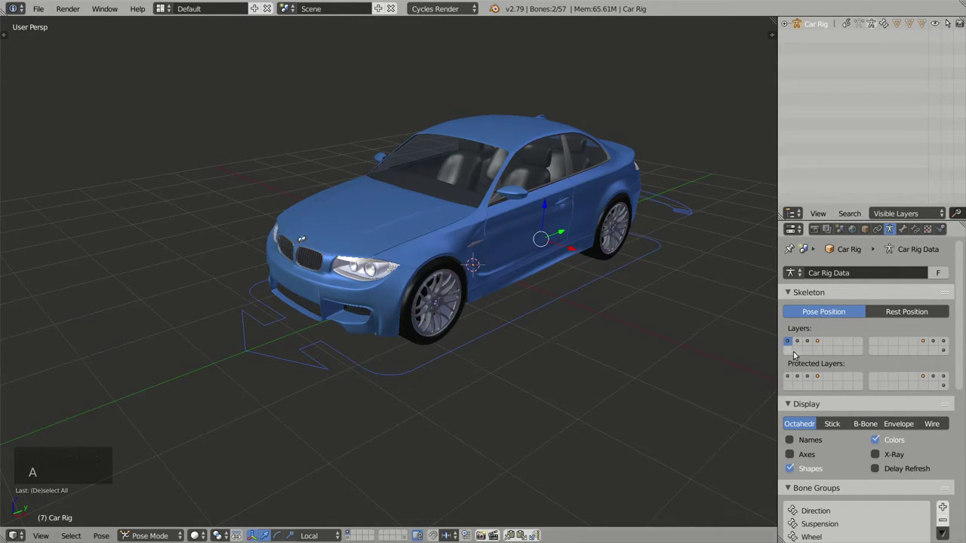
pyautogui.click(800, 345)
pyautogui.press('a')
pyautogui.press('a')
pyautogui.press('a')
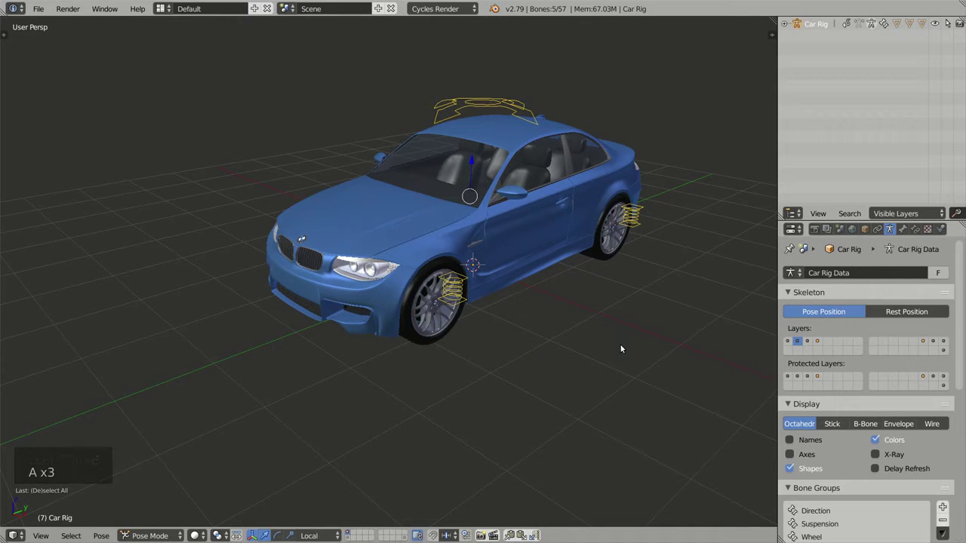
# Display the third and then the fourth bone layer on their own, toggling selection to see them.
pyautogui.click(808, 344)
pyautogui.press('a')
pyautogui.press('a')
pyautogui.press('a')
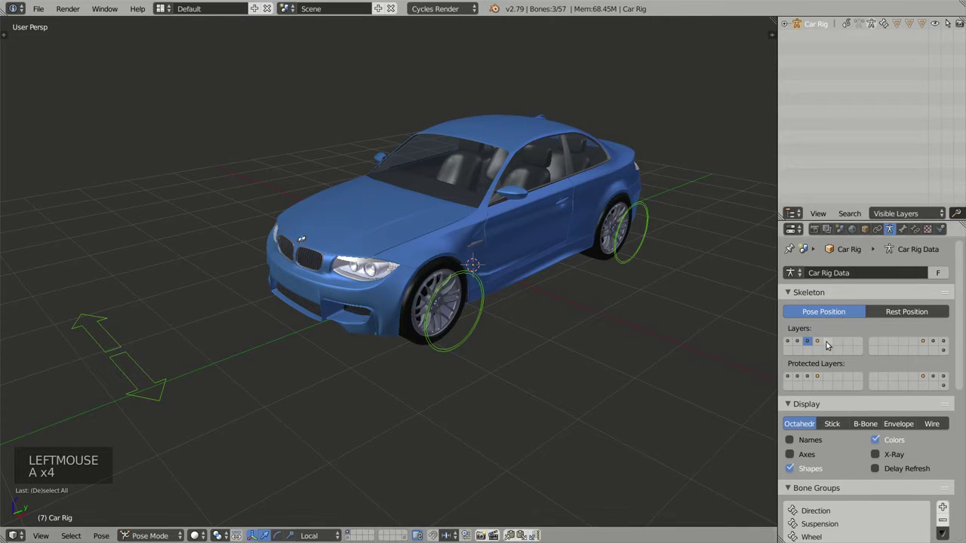
pyautogui.click(818, 345)
pyautogui.press('a')
pyautogui.press('a')
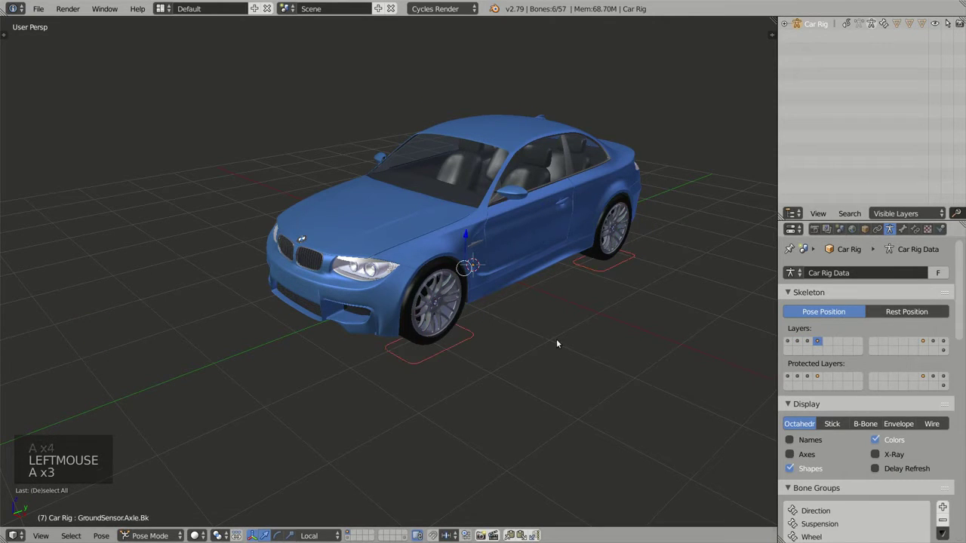
pyautogui.press('a')
pyautogui.middleClick(558, 315)
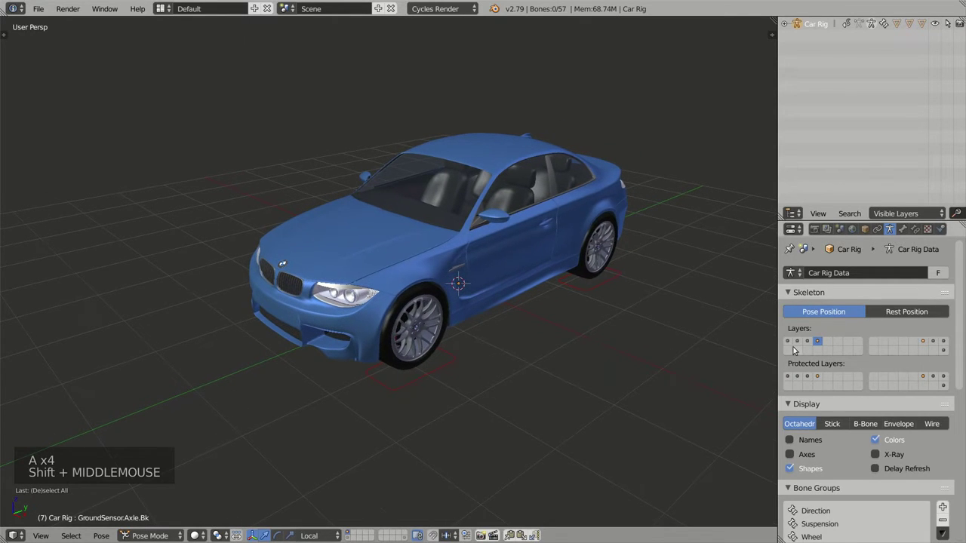
# Combine layers one and two, add more layers, then switch to a second-block layer hidden inside the car.
pyautogui.click(788, 342)
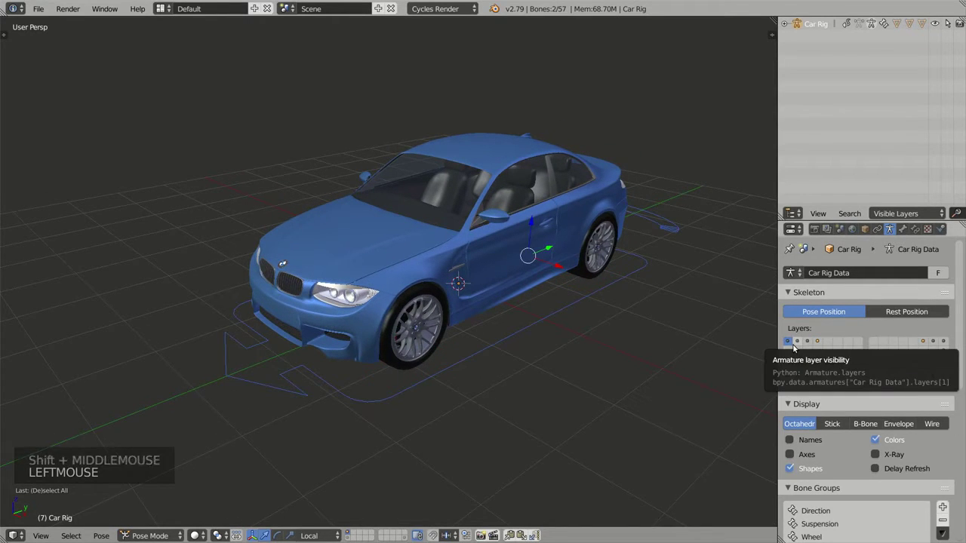
pyautogui.click(801, 343)
pyautogui.middleClick(584, 328)
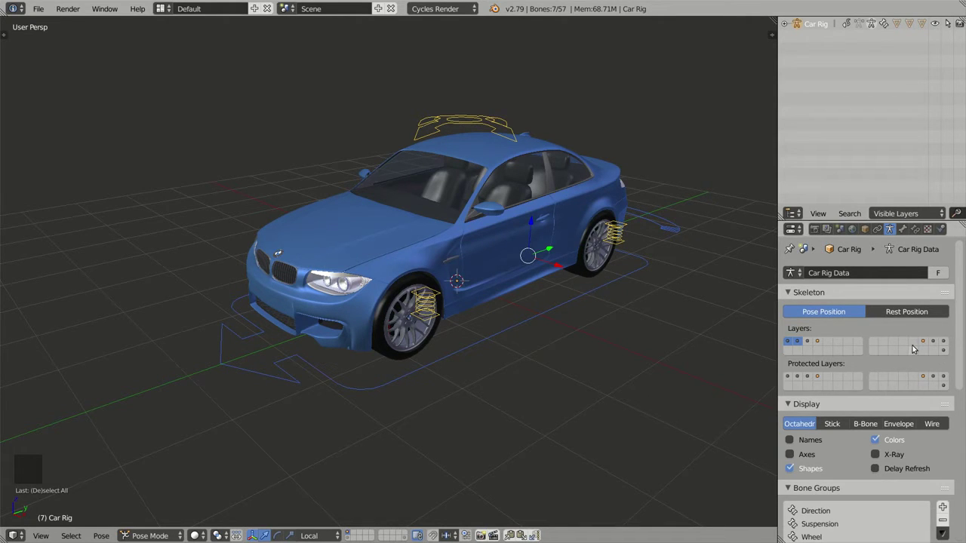
pyautogui.click(926, 345)
pyautogui.middleClick(561, 294)
pyautogui.press('a')
pyautogui.press('a')
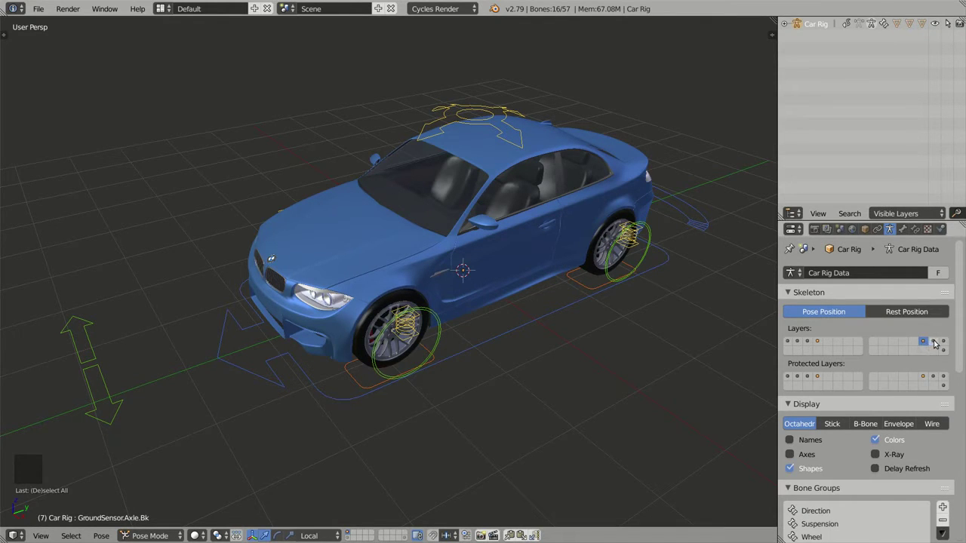
pyautogui.click(936, 343)
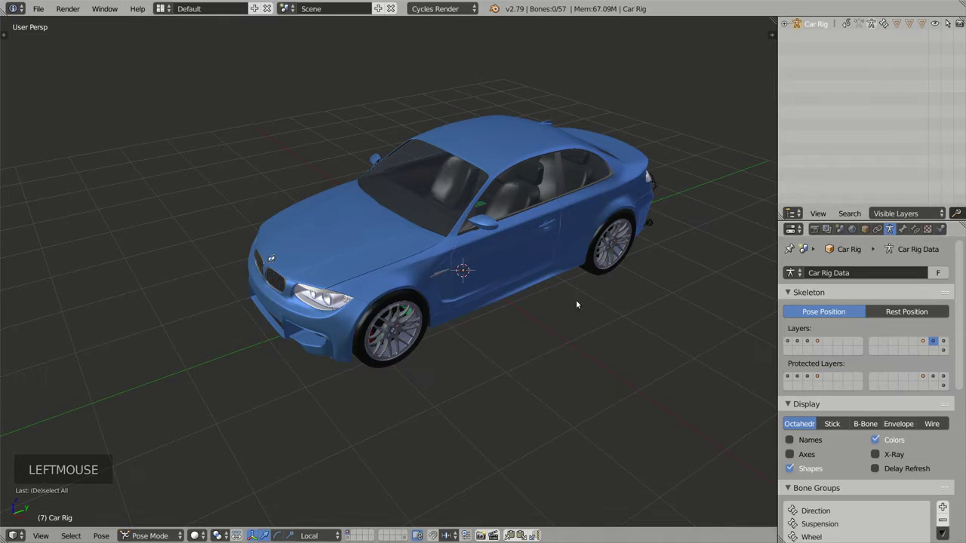
# Isolate the inner bones in local view, select the large central bone and enter Edit Mode from the right side.
pyautogui.press('KP_Divide')
pyautogui.middleClick(483, 316)
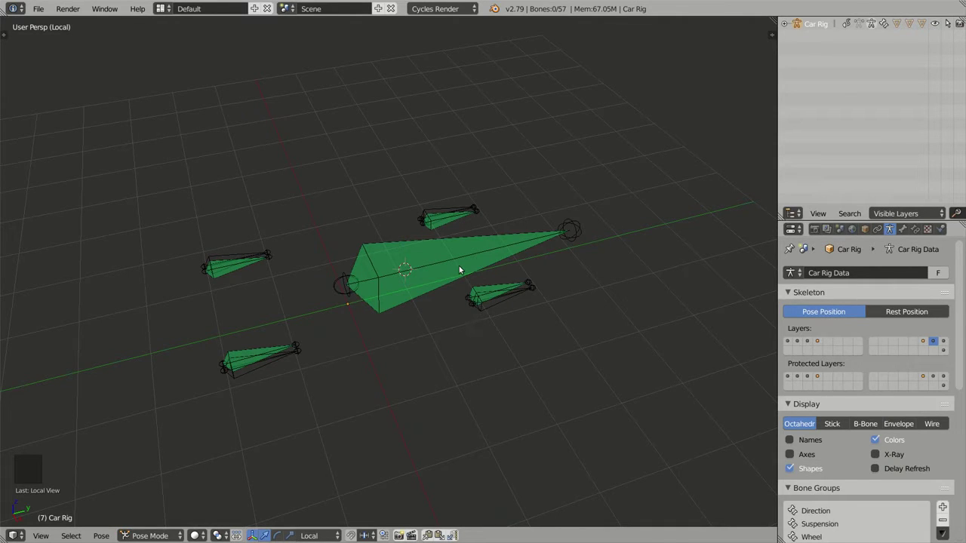
pyautogui.middleClick(470, 289)
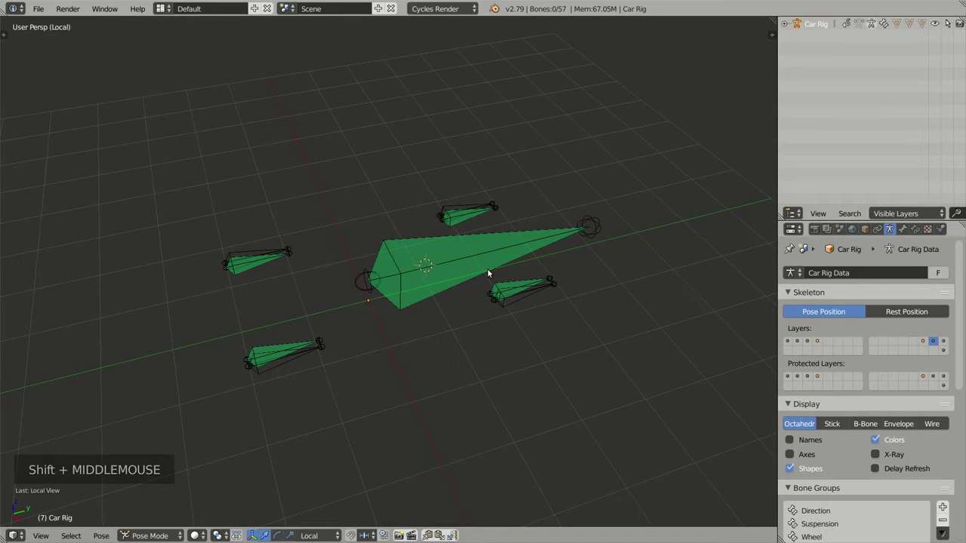
pyautogui.rightClick(477, 258)
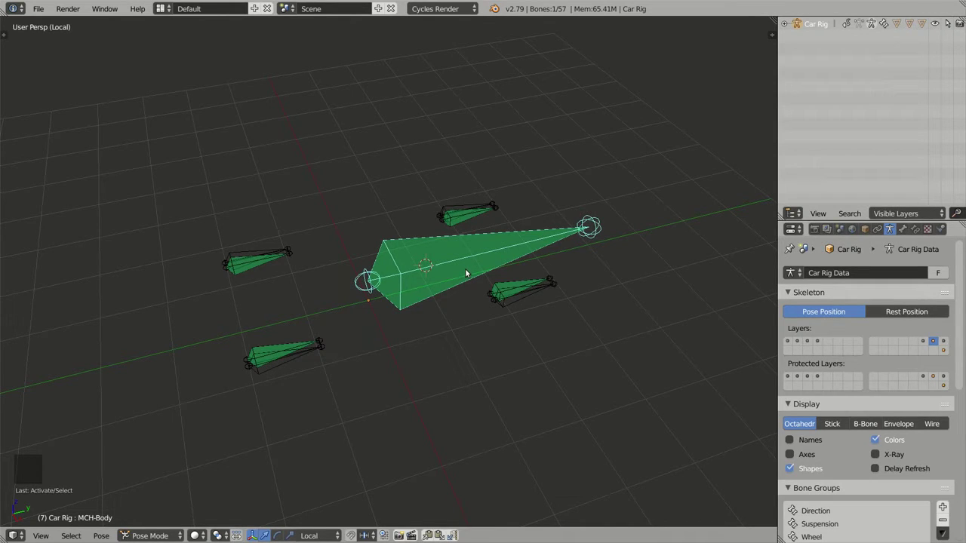
pyautogui.press('Tab')
pyautogui.press('KP_3')
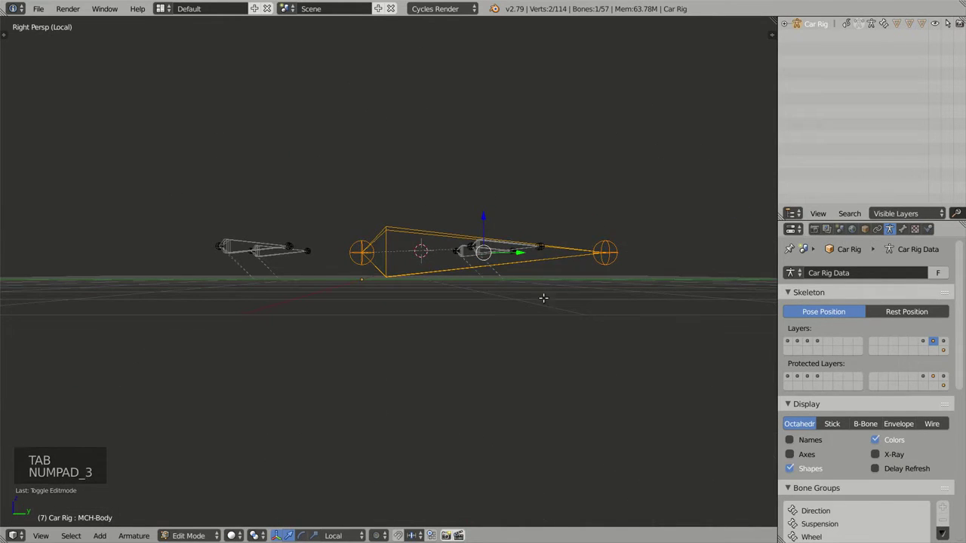
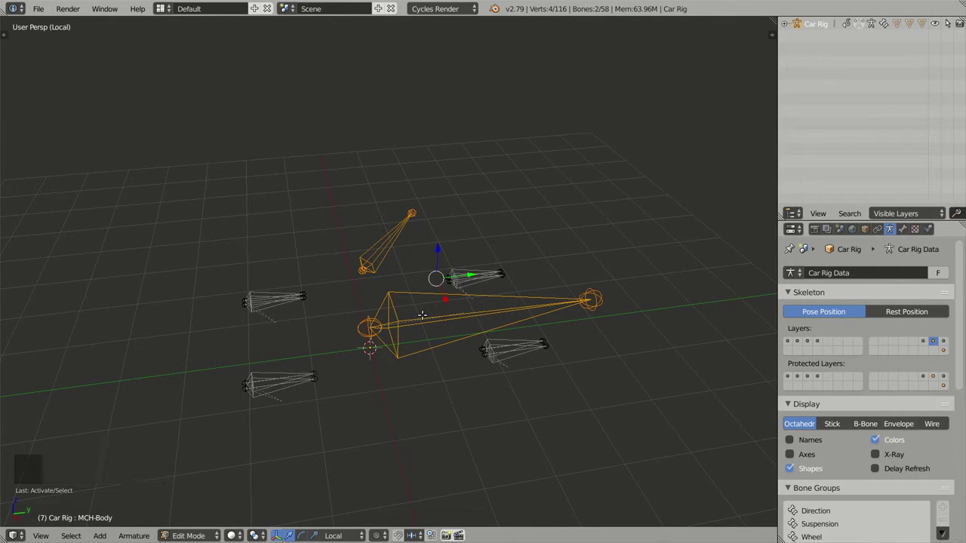
# Parent the selected bones to the new bone with Keep Offset.
pyautogui.press('ctrl+p')
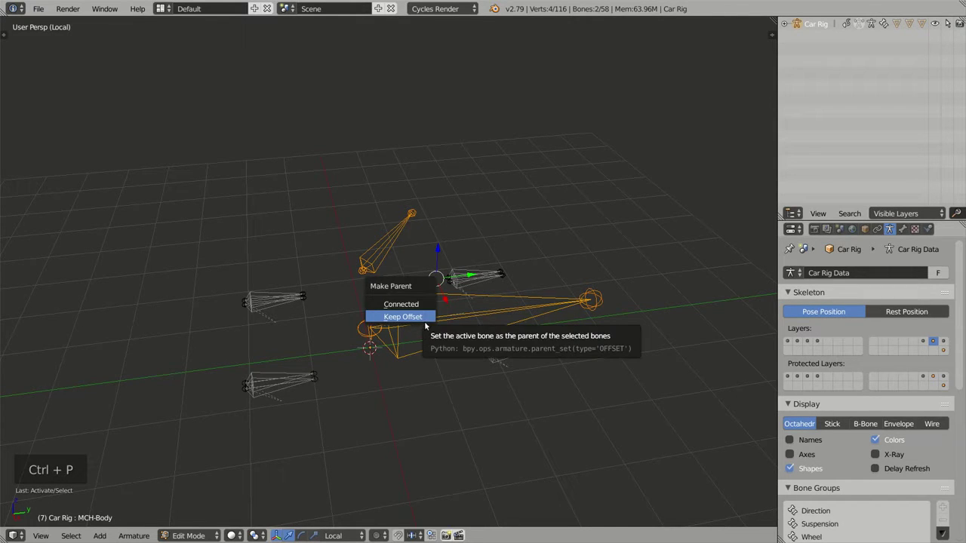
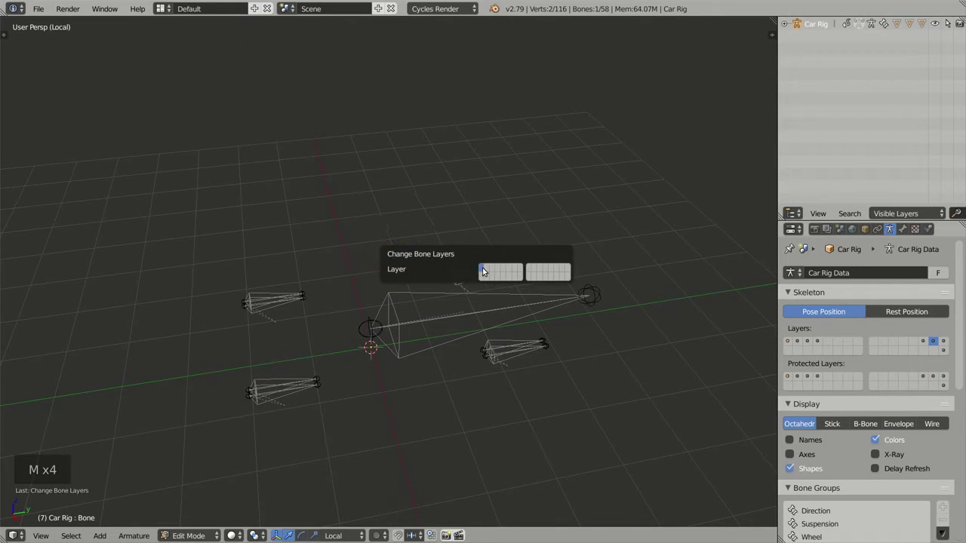
# Move the new bone to its own layer and show the control layers while hiding the green deform bones.
pyautogui.click(820, 343)
pyautogui.click(803, 354)
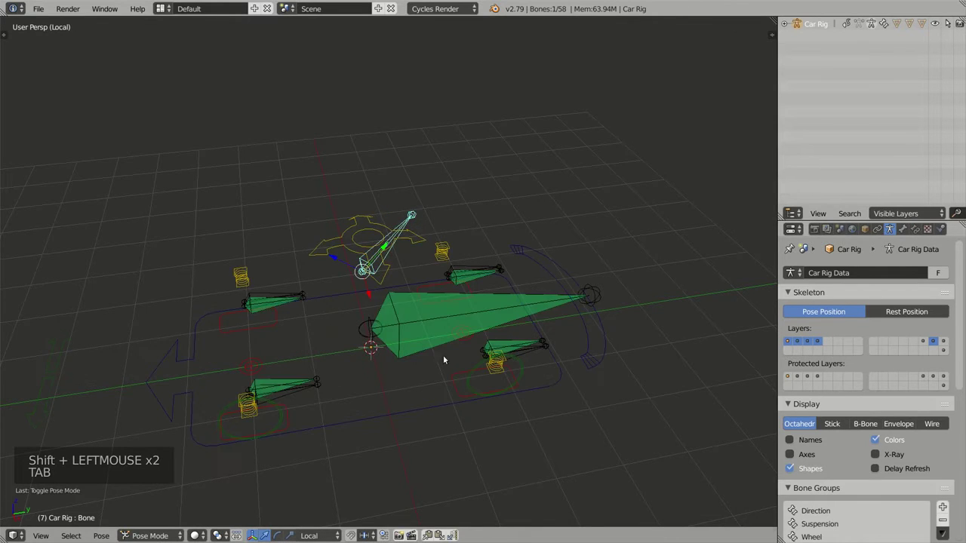
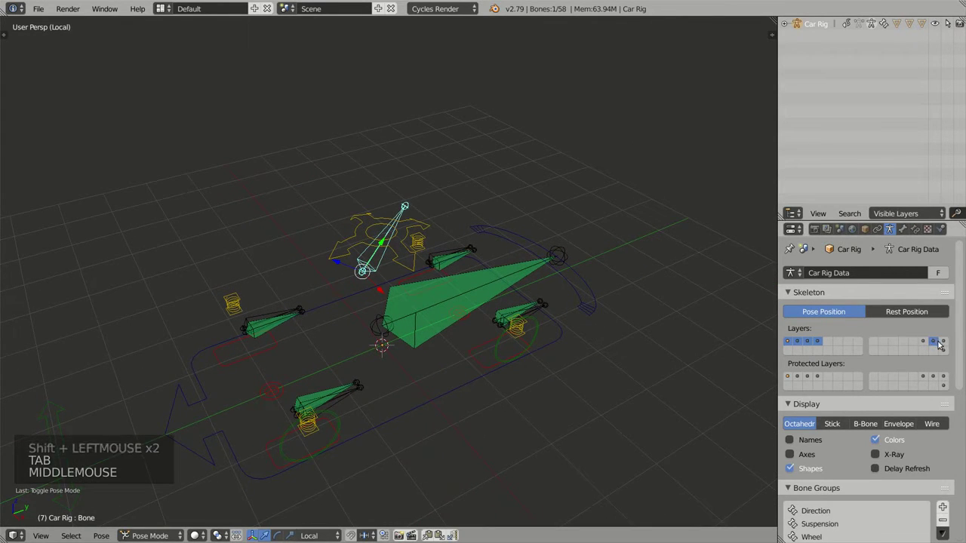
pyautogui.click(935, 343)
pyautogui.middleClick(465, 369)
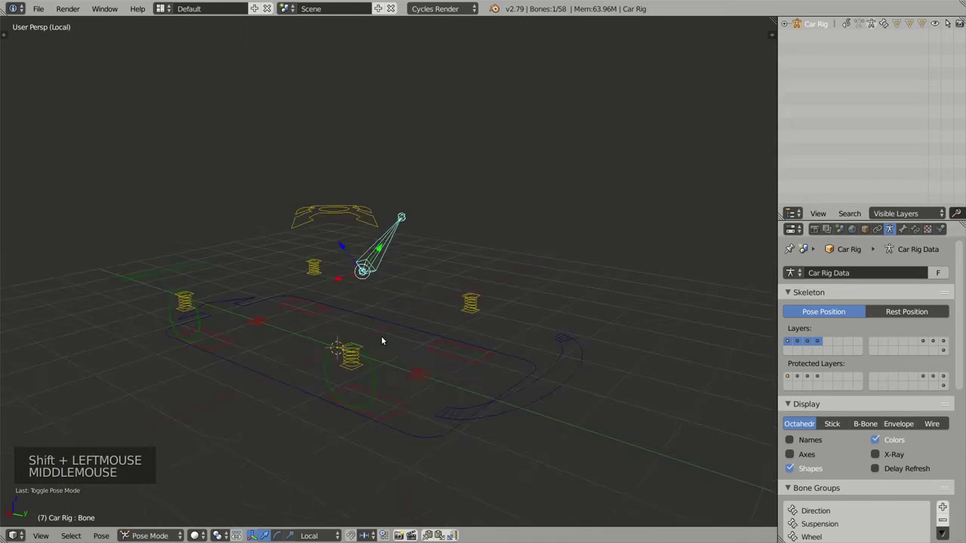
pyautogui.middleClick(380, 284)
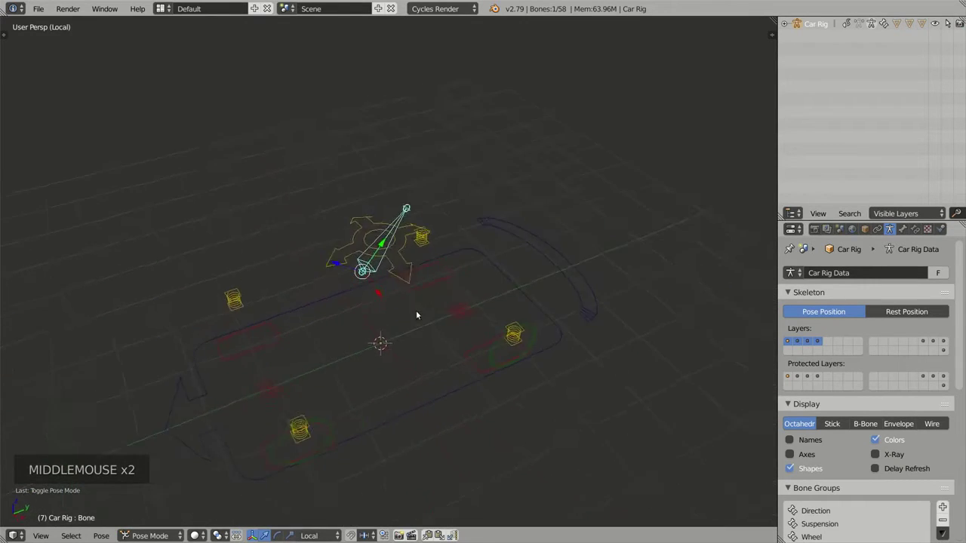
# Check the rig's control shapes one by one, undoing stray selections, ending on a wheel spring control.
pyautogui.rightClick(512, 336)
pyautogui.rightClick(512, 322)
pyautogui.rightClick(502, 290)
pyautogui.press('ctrl+z')
pyautogui.press('ctrl+z')
pyautogui.middleClick(402, 301)
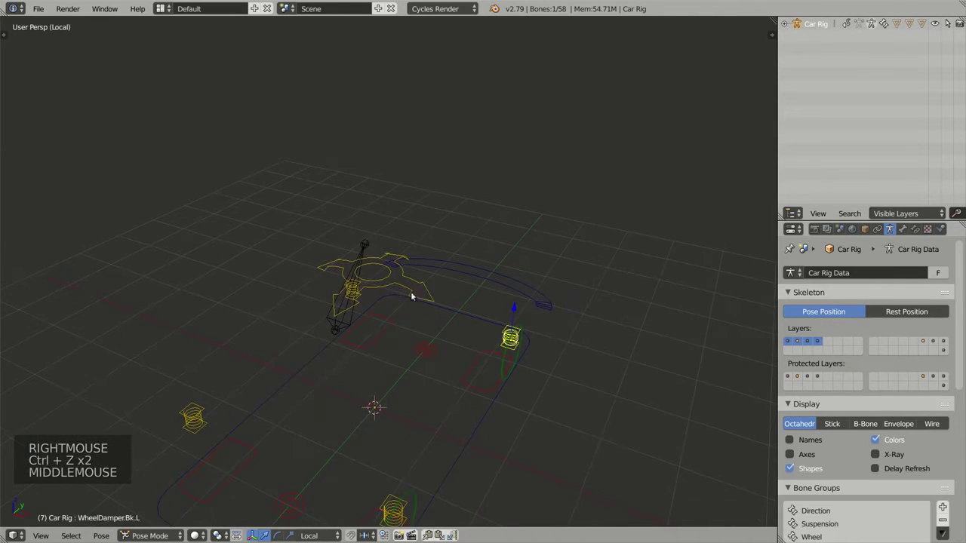
pyautogui.rightClick(403, 287)
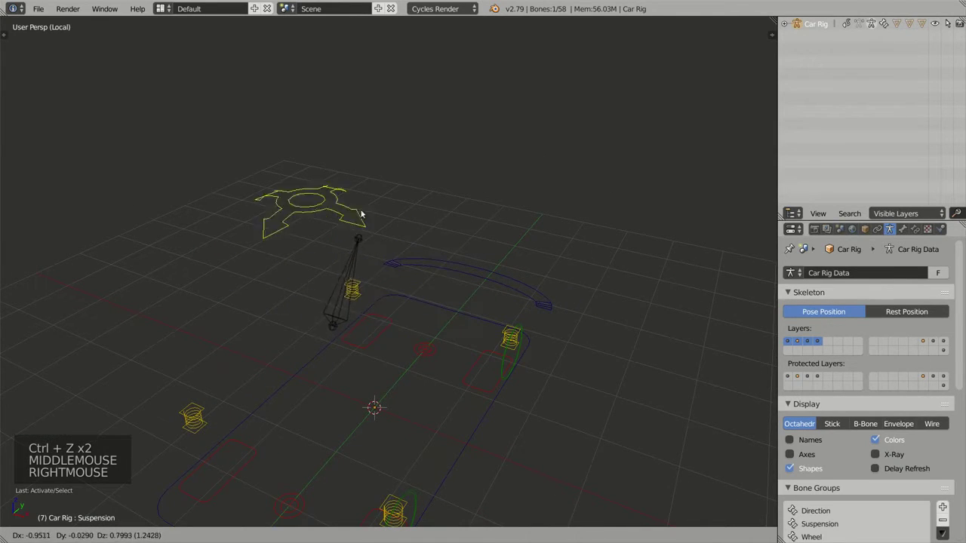
pyautogui.middleClick(454, 362)
pyautogui.middleClick(423, 358)
pyautogui.rightClick(501, 334)
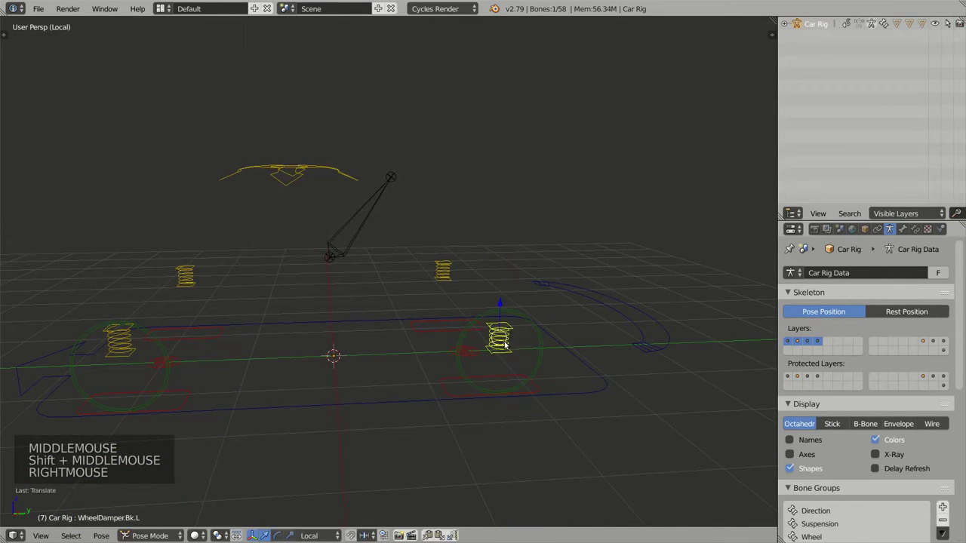
# Select all visible control bones and clear their location, rotation and scale.
pyautogui.press('a')
pyautogui.press('a')
pyautogui.press('alt+g')
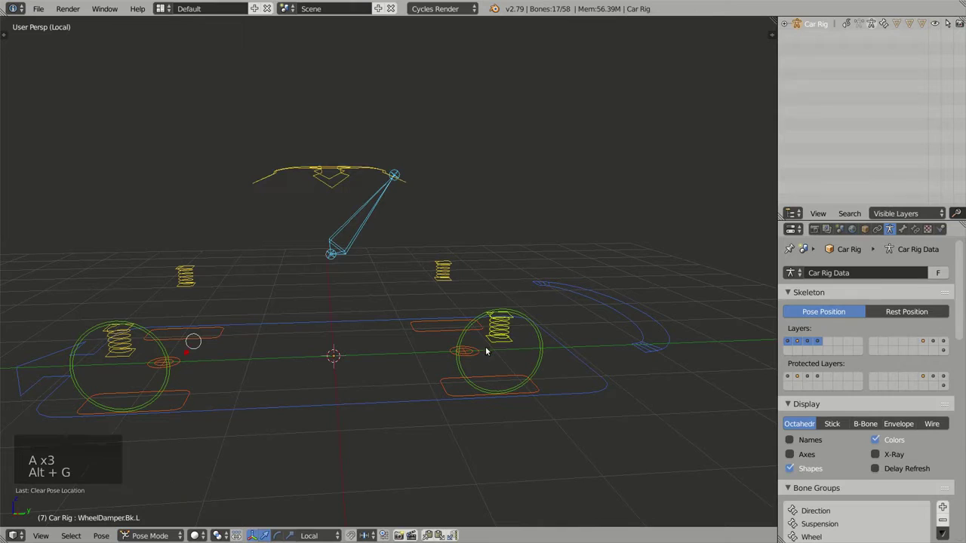
pyautogui.press('alt+r')
pyautogui.press('alt+s')
# Delete the surplus control bone so the rig has one bone fewer, then look the rig over.
pyautogui.rightClick(359, 212)
pyautogui.middleClick(402, 271)
pyautogui.press('x')
pyautogui.press('Tab')
pyautogui.press('x')
pyautogui.press('Tab')
pyautogui.middleClick(421, 268)
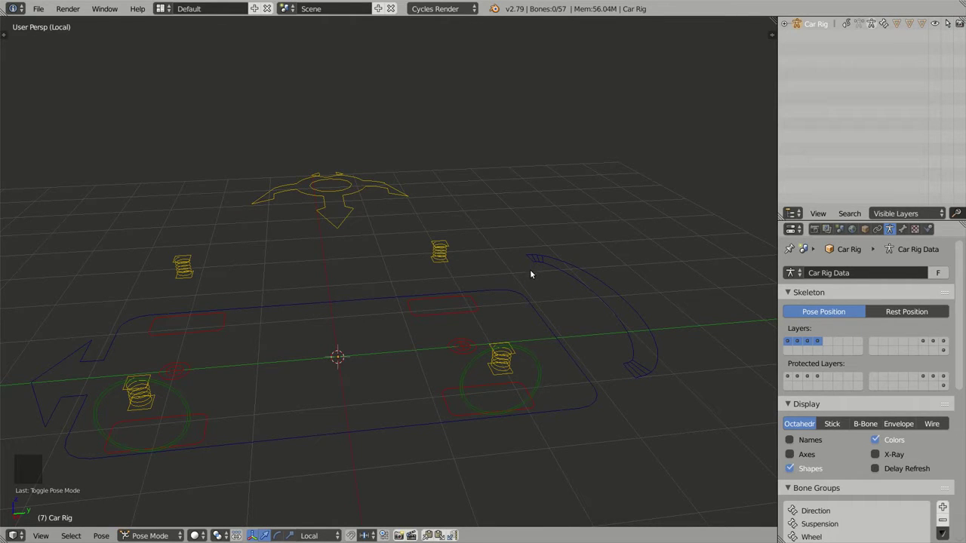
pyautogui.middleClick(447, 298)
pyautogui.middleClick(460, 268)
pyautogui.middleClick(499, 290)
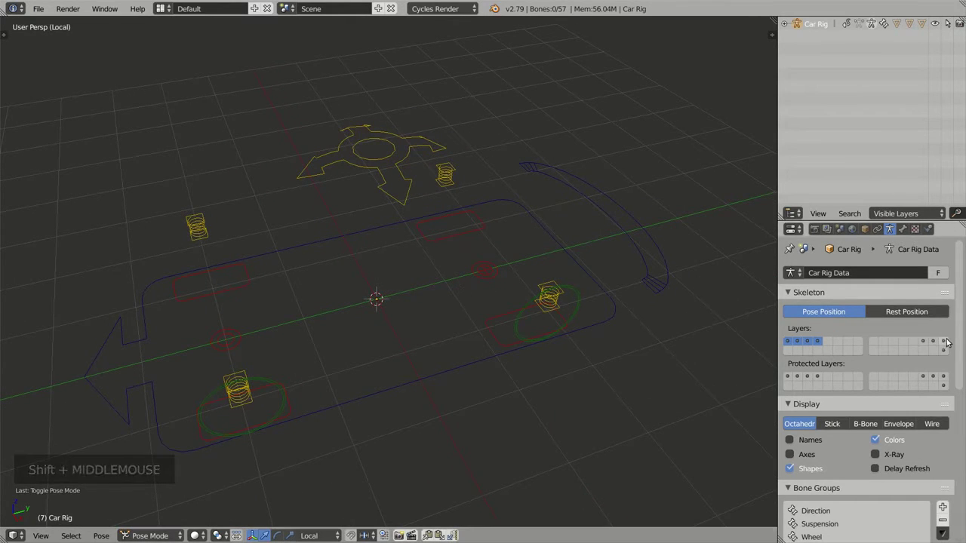
pyautogui.click(944, 344)
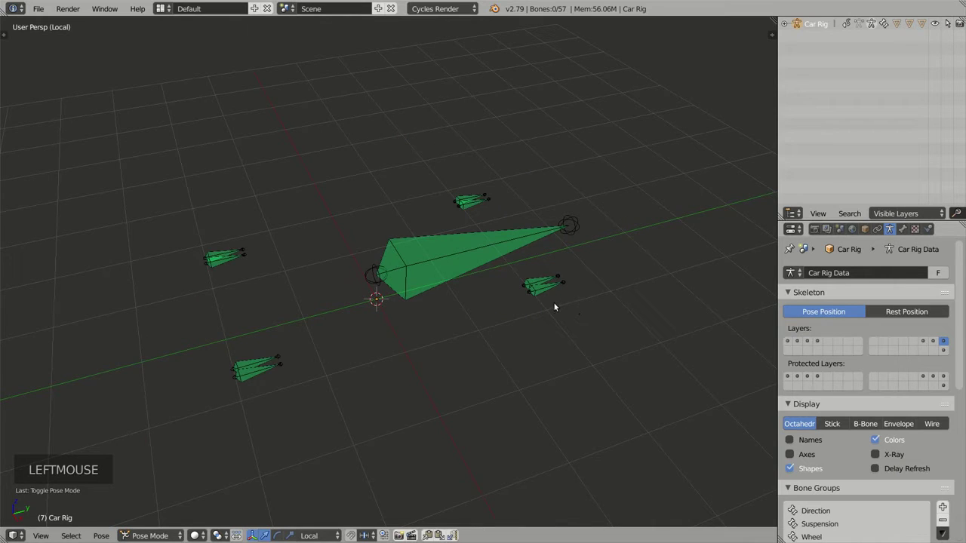
pyautogui.middleClick(516, 296)
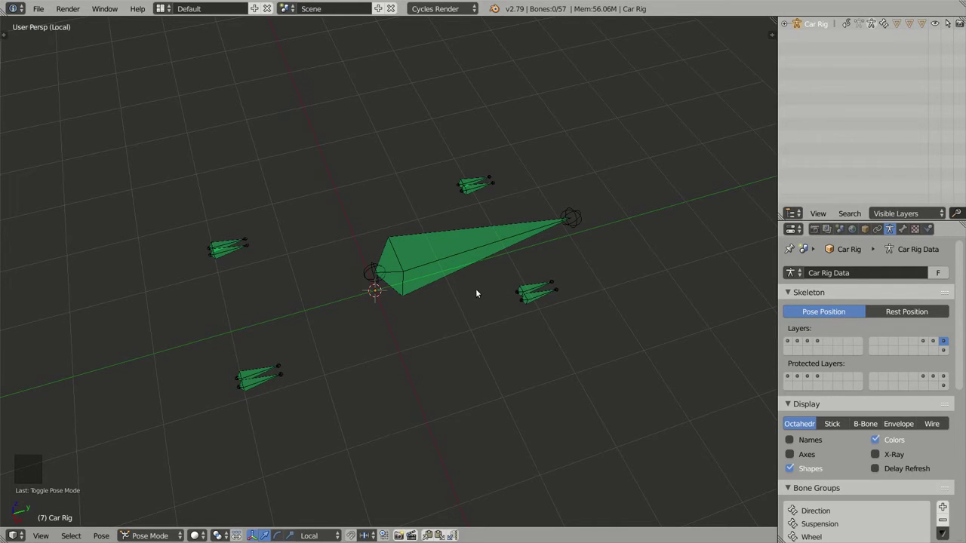
pyautogui.middleClick(440, 327)
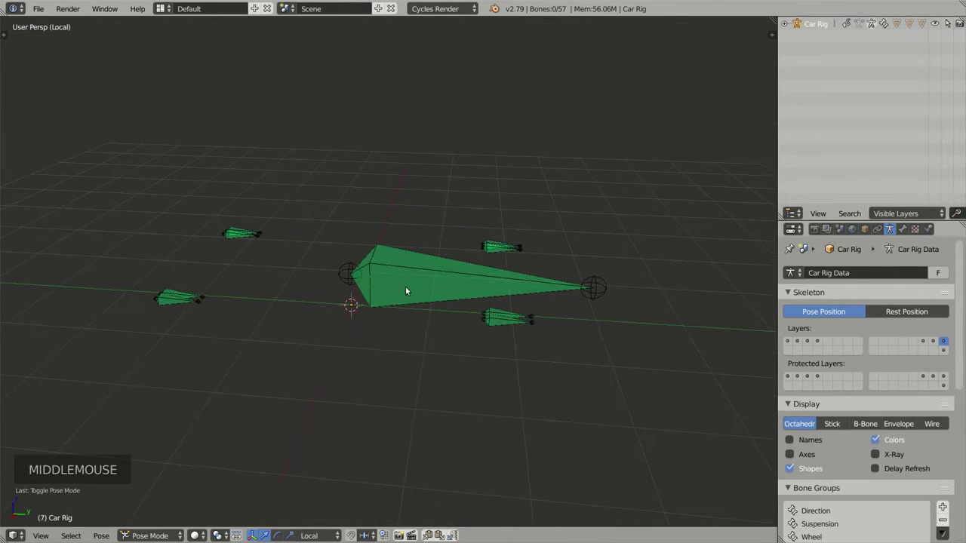
pyautogui.middleClick(384, 285)
pyautogui.rightClick(425, 271)
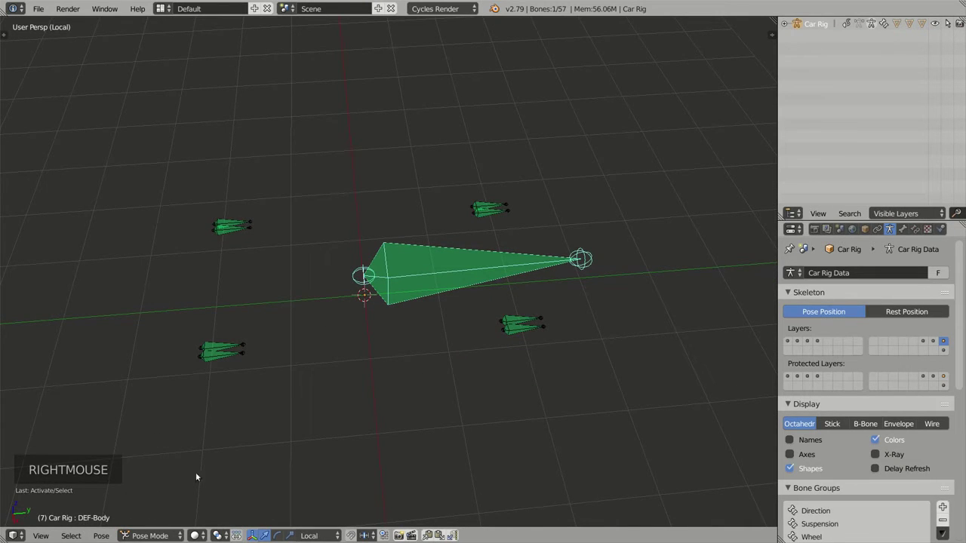
pyautogui.middleClick(359, 343)
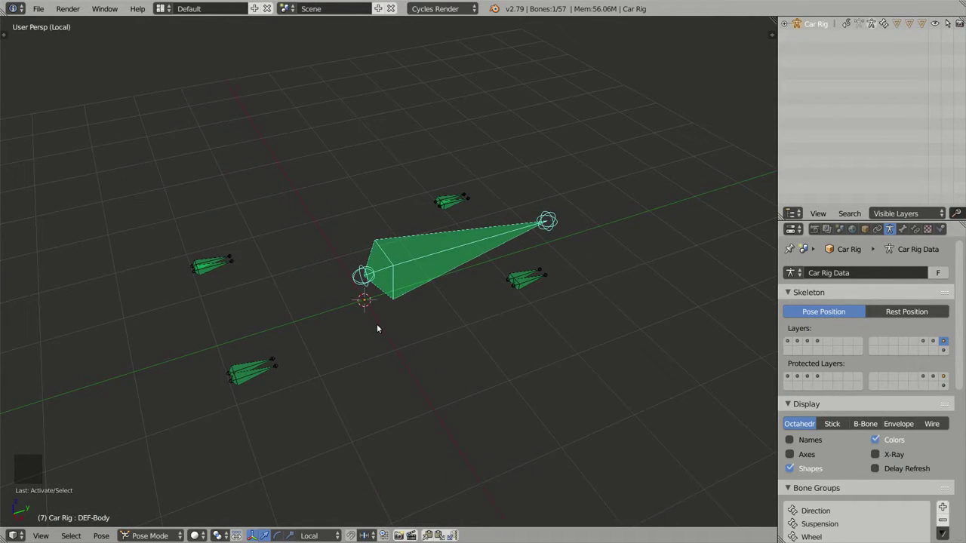
pyautogui.press('Tab')
pyautogui.press('Tab')
pyautogui.click(947, 351)
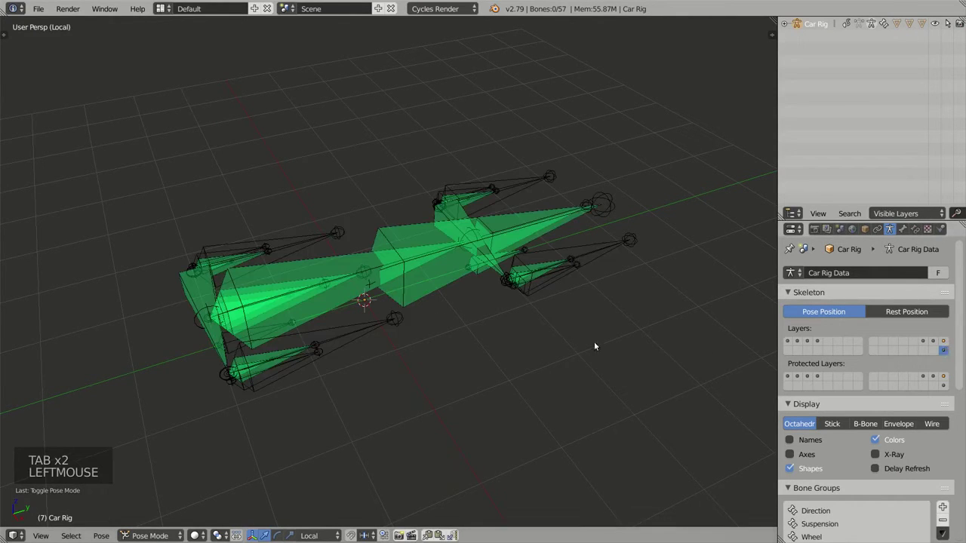
pyautogui.middleClick(451, 305)
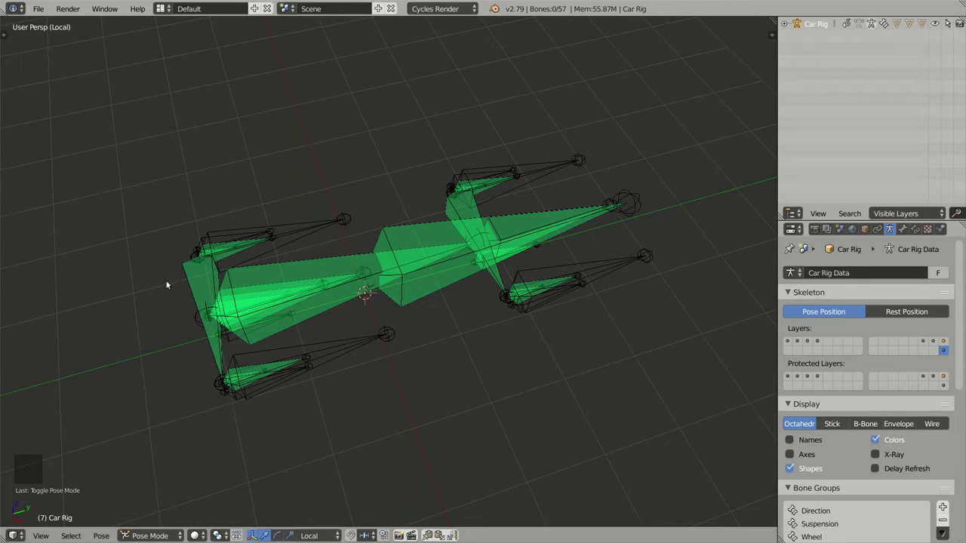
pyautogui.middleClick(351, 267)
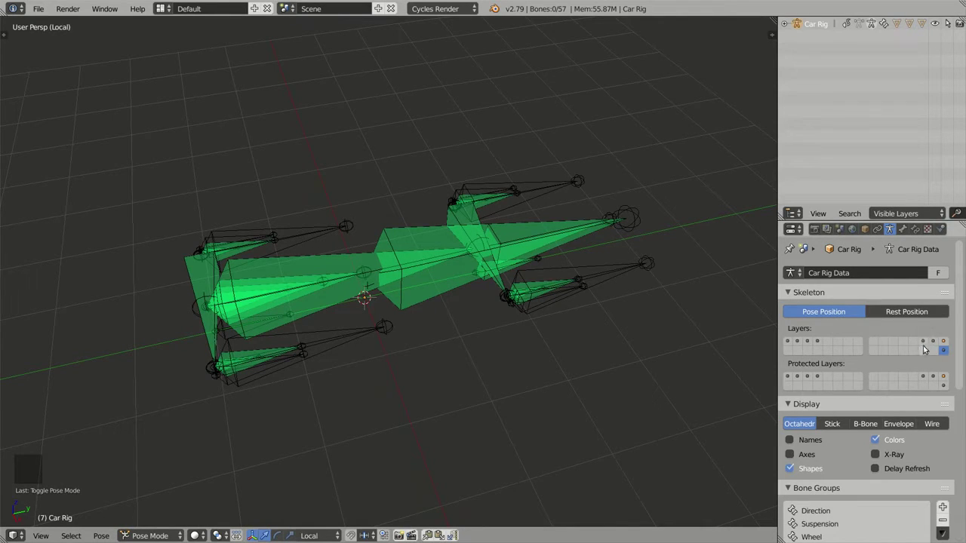
# Display the control shape layer and review all its controls around the rig.
pyautogui.click(926, 344)
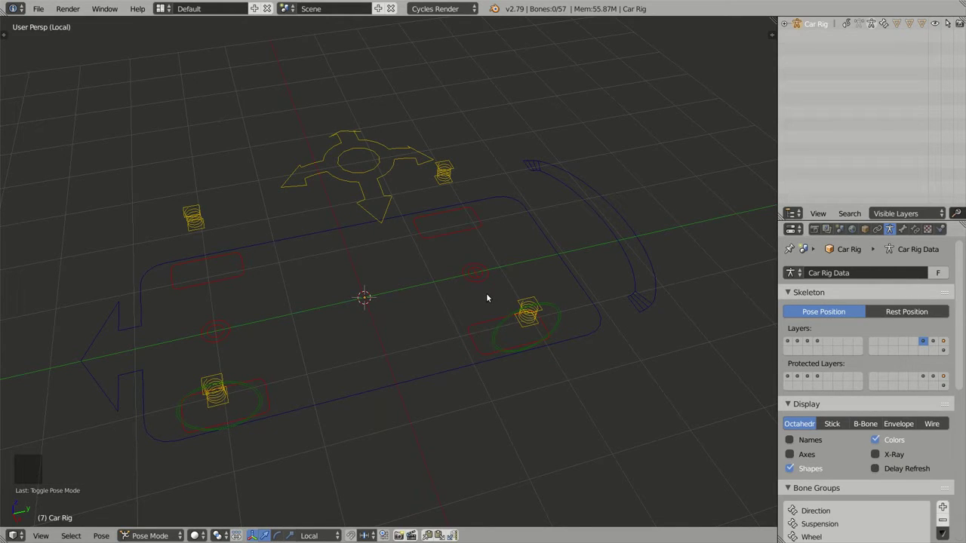
pyautogui.middleClick(315, 280)
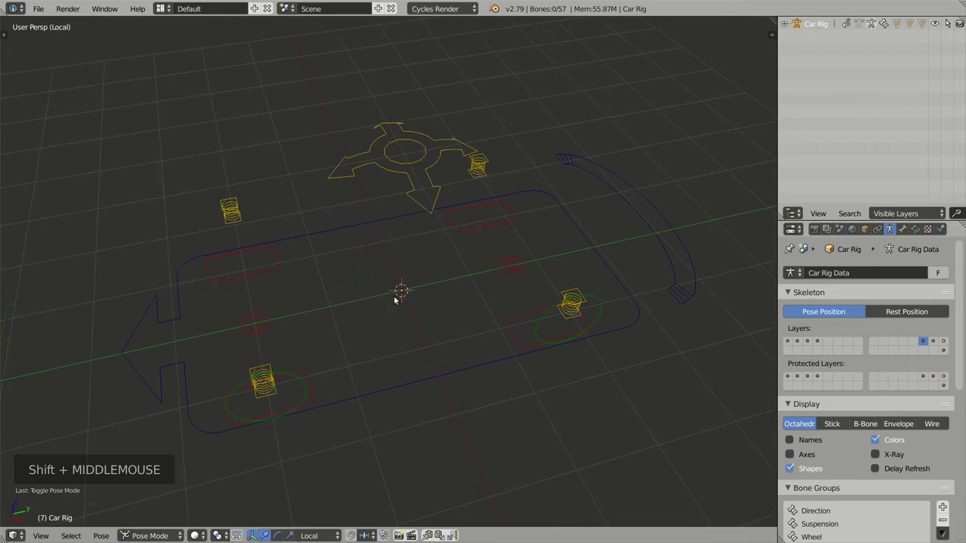
pyautogui.press('a')
pyautogui.middleClick(390, 337)
pyautogui.scroll(-3)
pyautogui.middleClick(421, 303)
pyautogui.middleClick(440, 294)
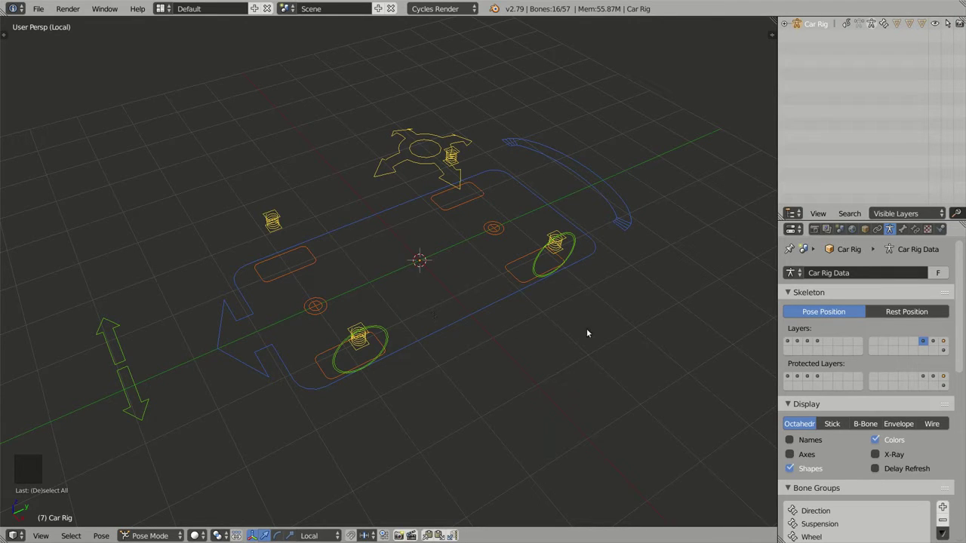
# Show only the first bone layer and select the car body outline control.
pyautogui.click(785, 342)
pyautogui.rightClick(514, 298)
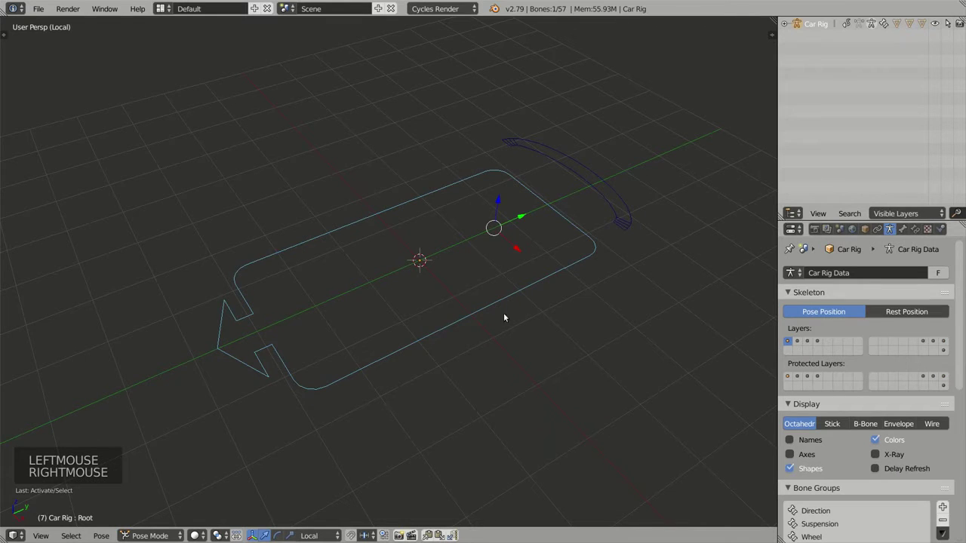
pyautogui.middleClick(496, 327)
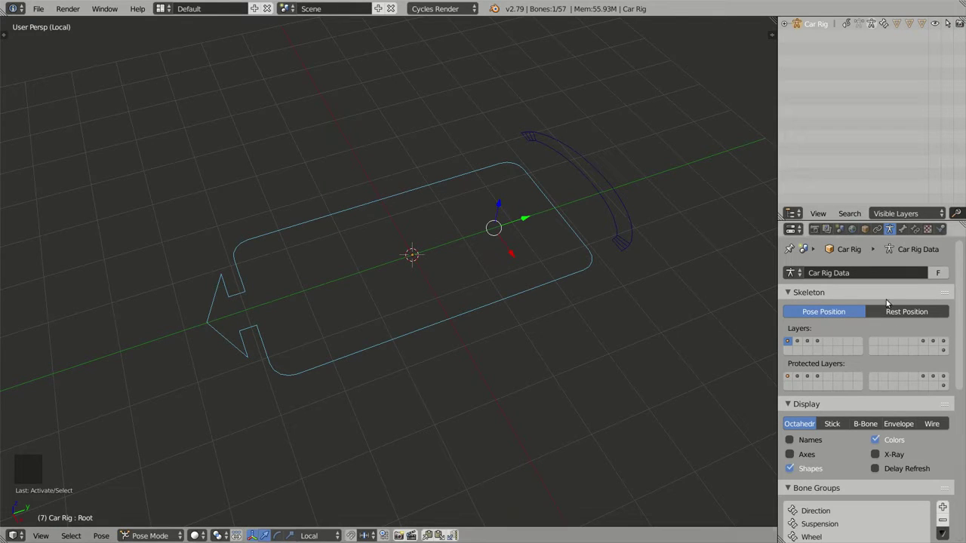
# Bring back the control shape layer, select the body outline control and isolate the rig bones in Local View.
pyautogui.click(928, 346)
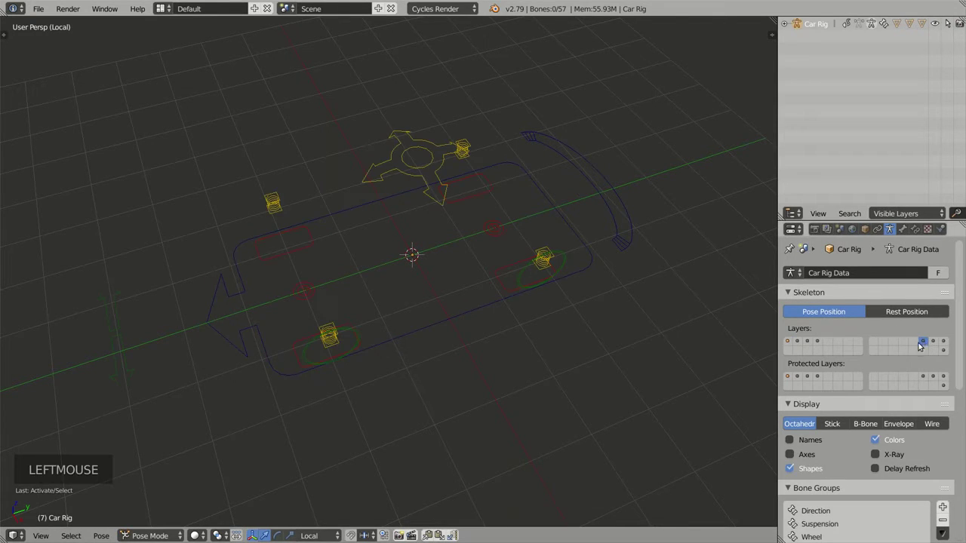
pyautogui.rightClick(479, 306)
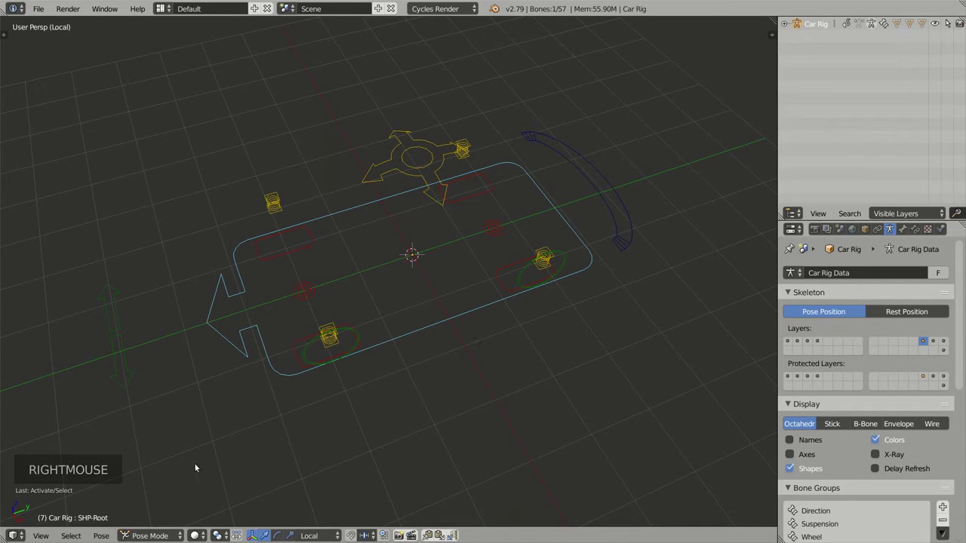
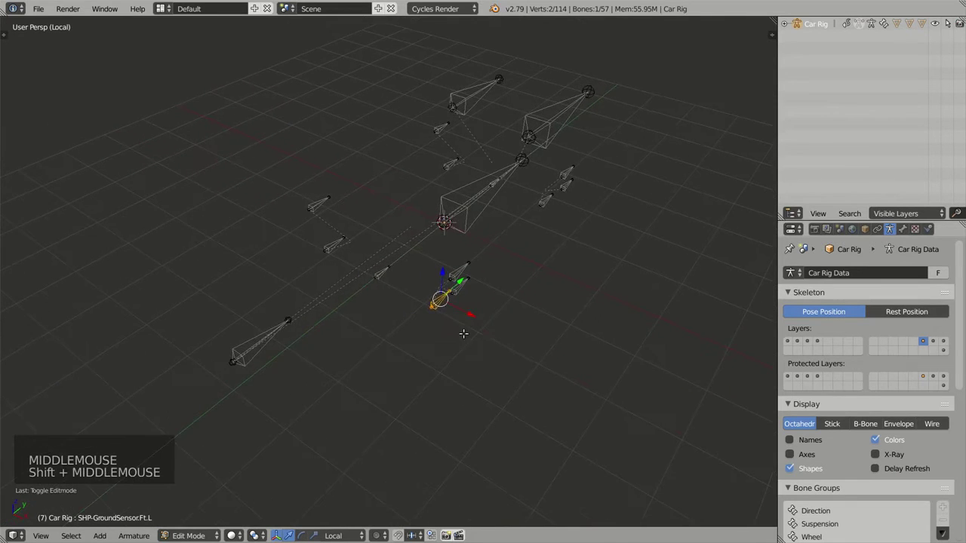
pyautogui.scroll(3)
pyautogui.scroll(3)
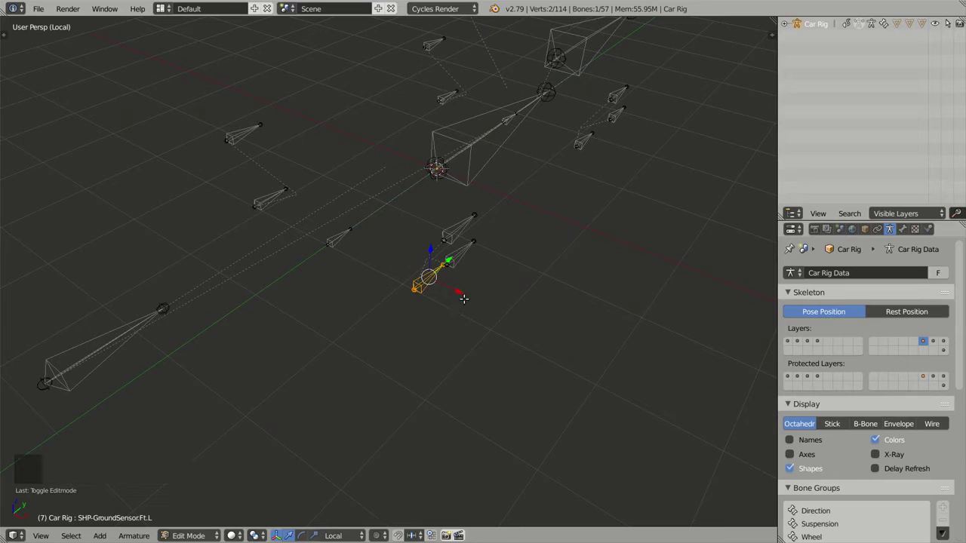
# Switch the rig back to its control shapes and view the full blue car from the front corner.
pyautogui.press('Tab')
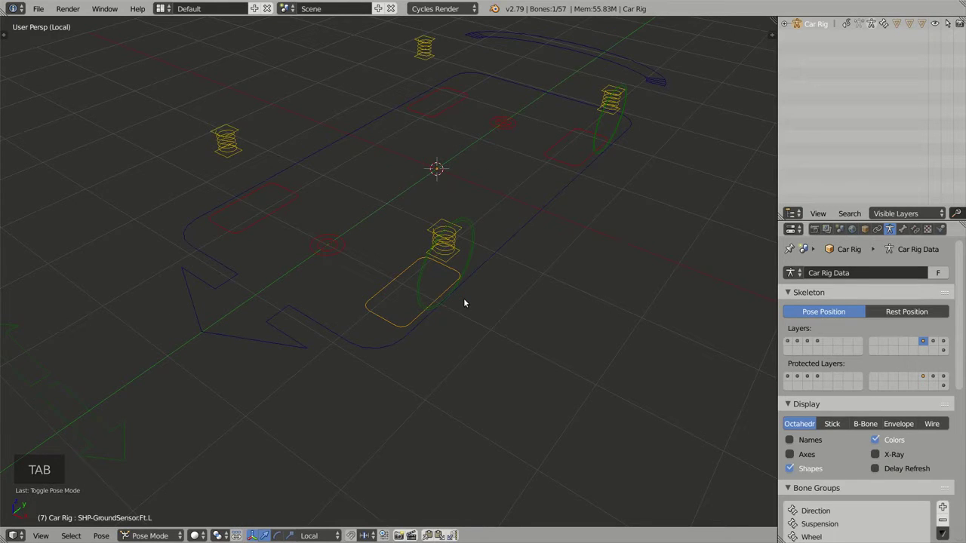
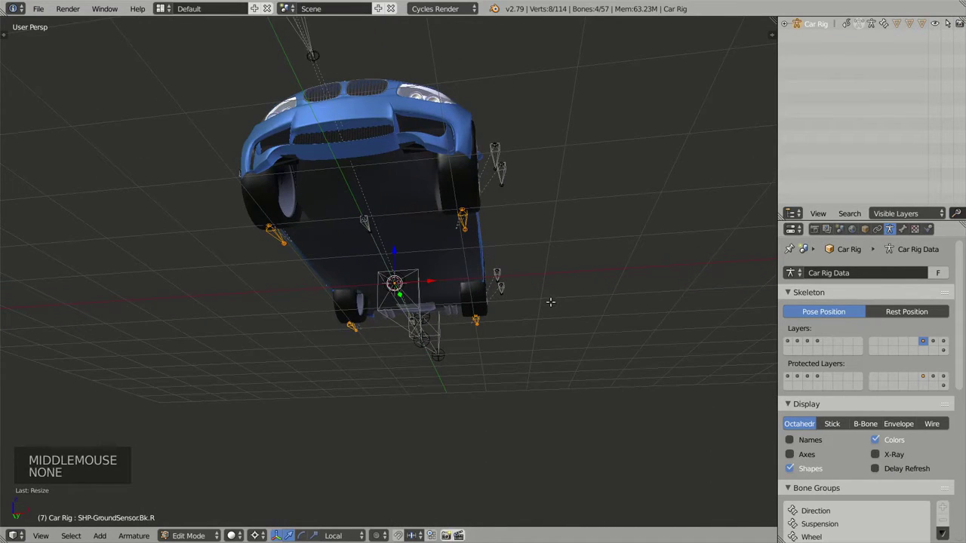
pyautogui.press('Tab')
pyautogui.middleClick(546, 288)
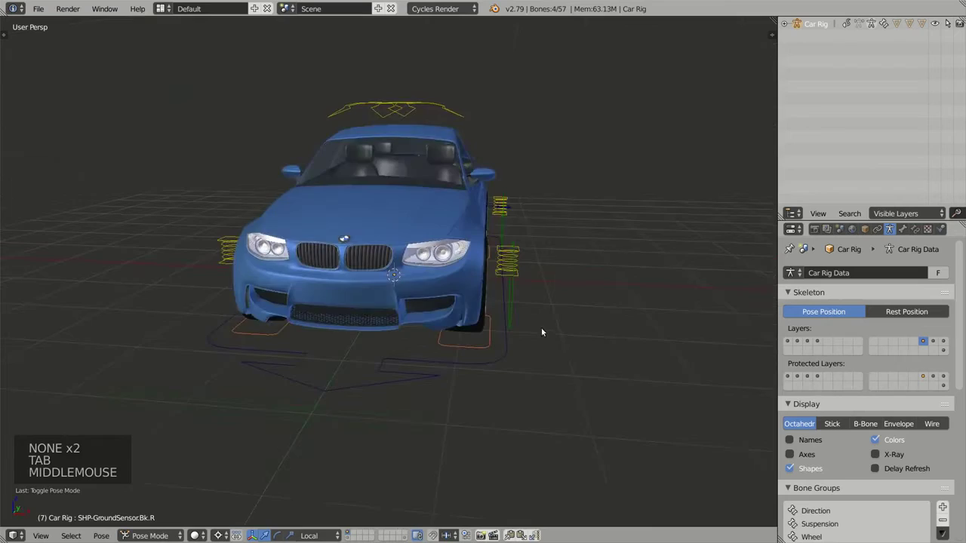
pyautogui.scroll(3)
pyautogui.scroll(-3)
pyautogui.middleClick(513, 324)
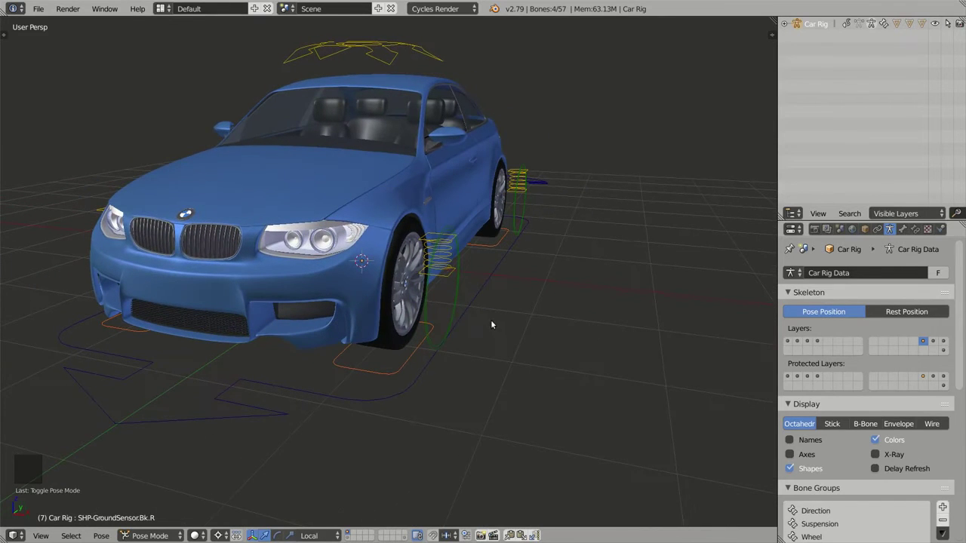
# Inspect the front wheel's controls, ending with its circular wheel control selected.
pyautogui.rightClick(430, 324)
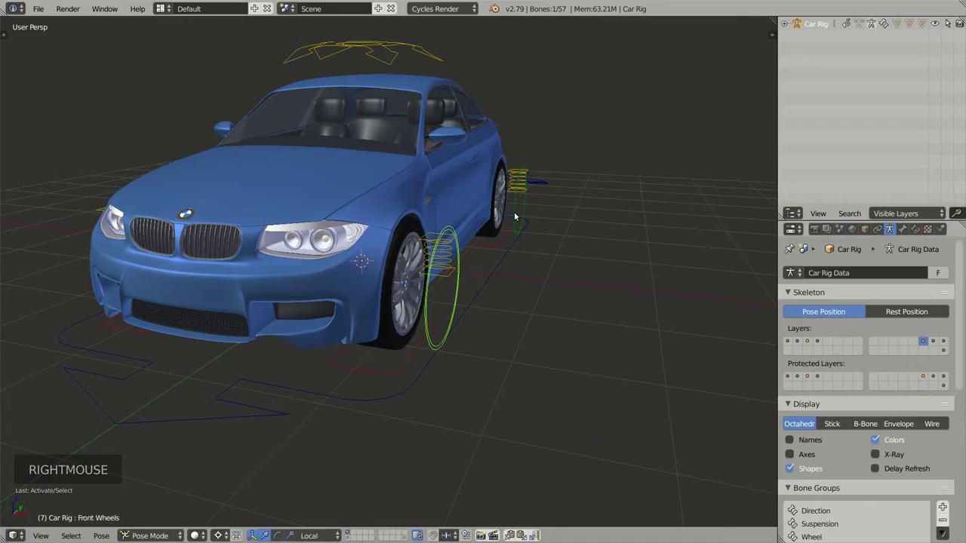
pyautogui.rightClick(518, 215)
pyautogui.rightClick(434, 336)
pyautogui.rightClick(435, 333)
pyautogui.rightClick(425, 309)
pyautogui.rightClick(429, 307)
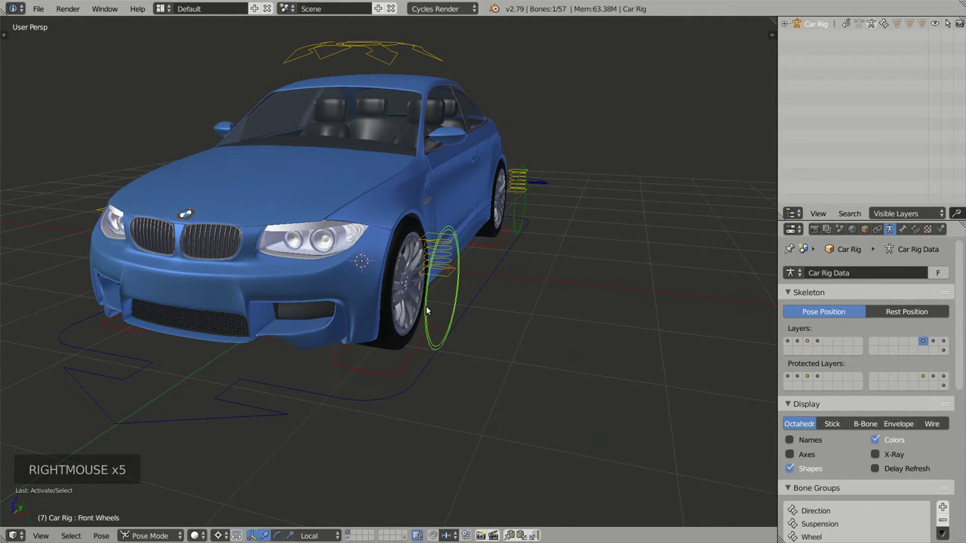
pyautogui.rightClick(520, 213)
pyautogui.middleClick(514, 248)
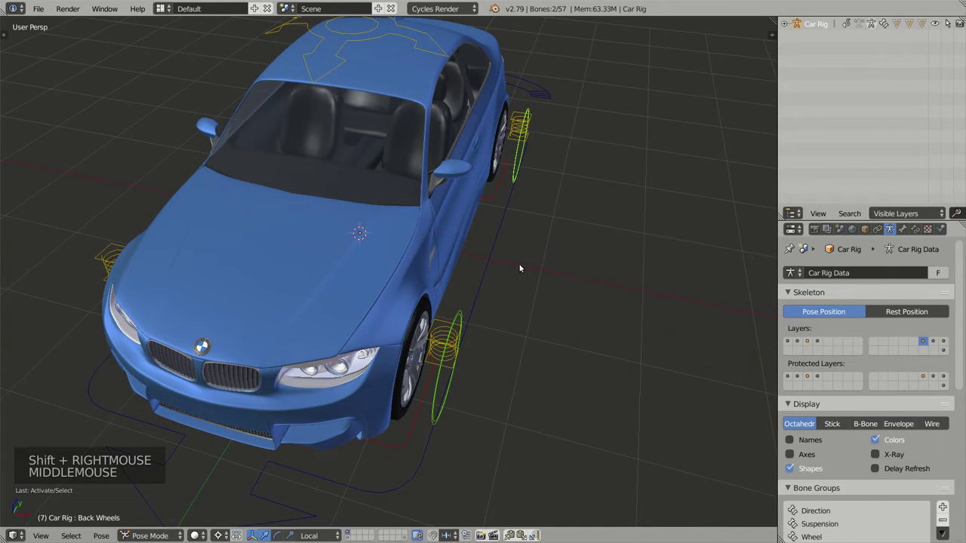
# Reveal the helper bones and check the controls around the front and rear wheels.
pyautogui.press('Tab')
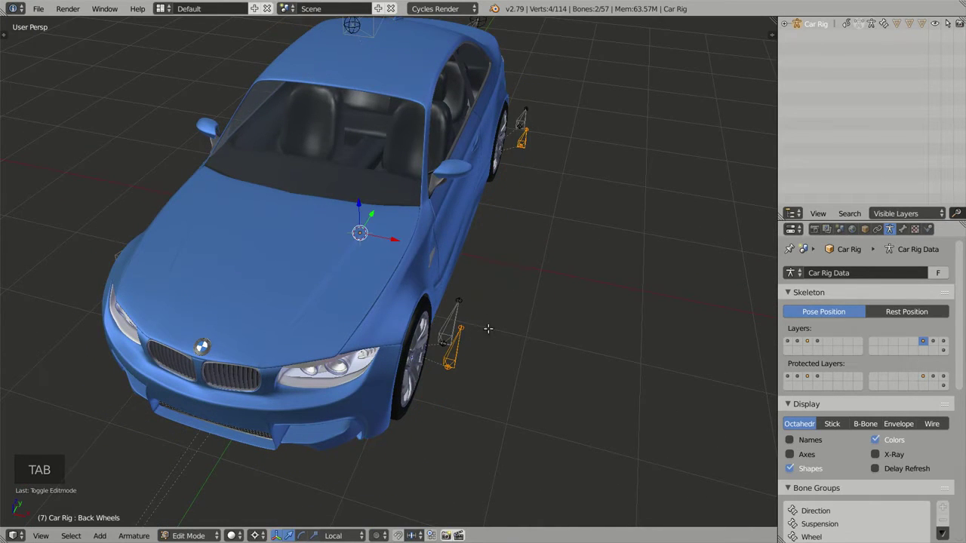
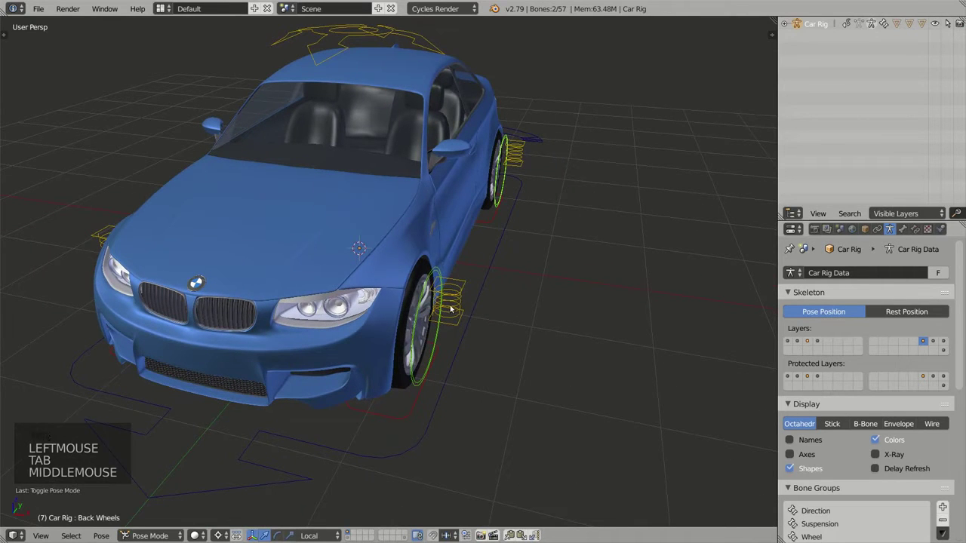
pyautogui.rightClick(453, 306)
pyautogui.rightClick(526, 155)
pyautogui.rightClick(468, 309)
pyautogui.rightClick(410, 305)
pyautogui.middleClick(356, 286)
pyautogui.middleClick(296, 230)
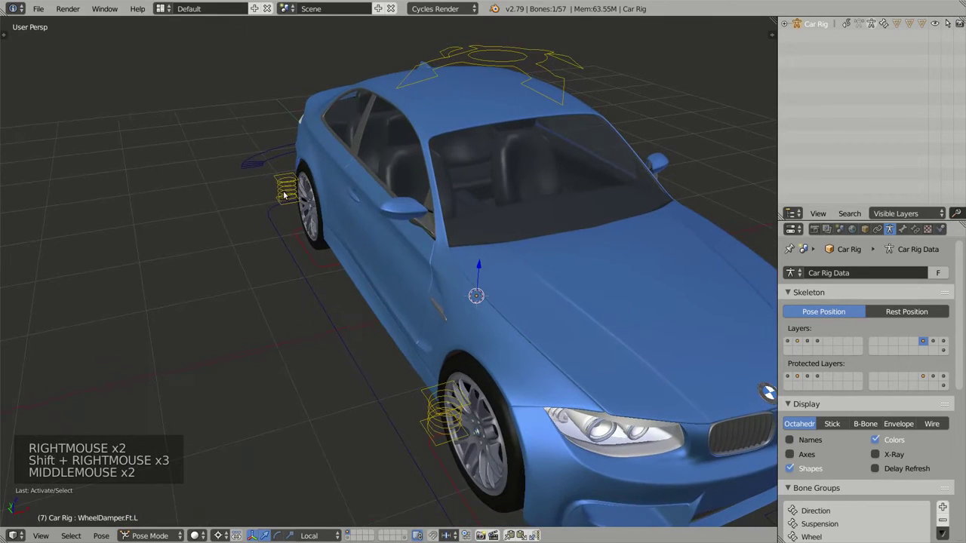
pyautogui.rightClick(286, 191)
pyautogui.rightClick(286, 192)
pyautogui.rightClick(441, 406)
# View the car with its helper bones side-on in a right orthographic overview.
pyautogui.middleClick(512, 390)
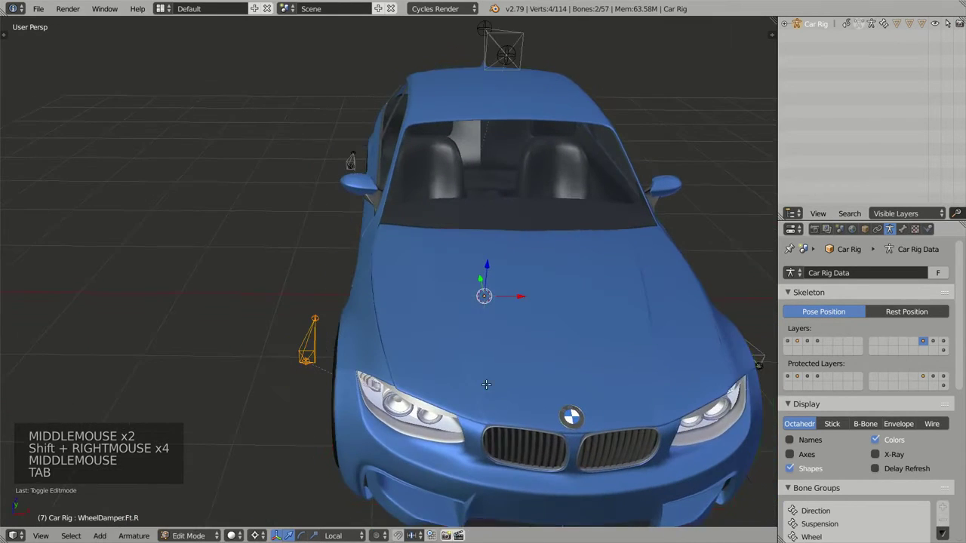
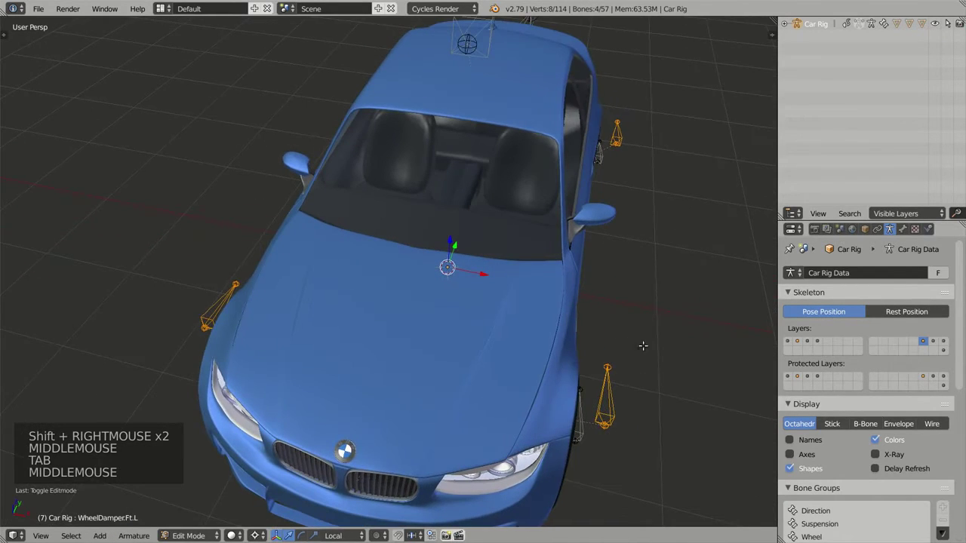
pyautogui.press('s')
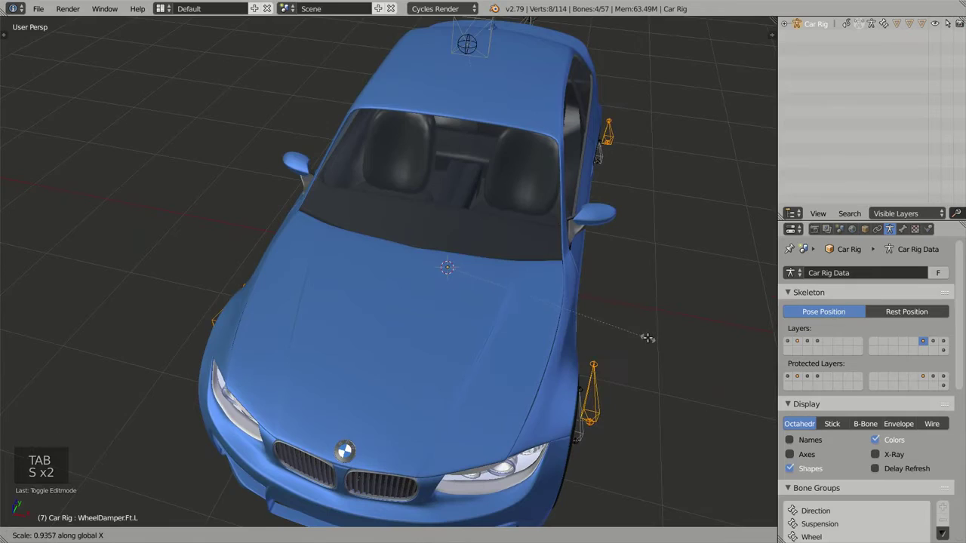
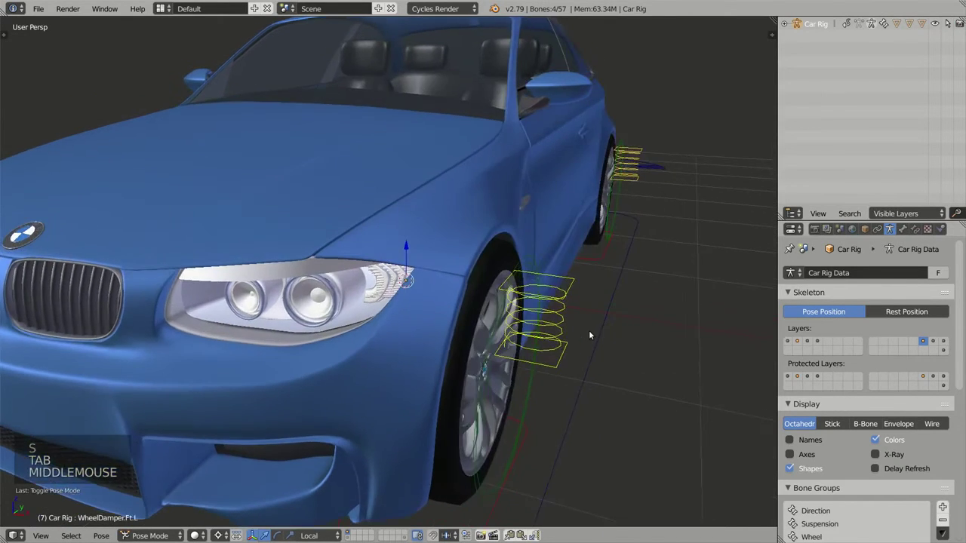
pyautogui.scroll(-3)
pyautogui.middleClick(599, 336)
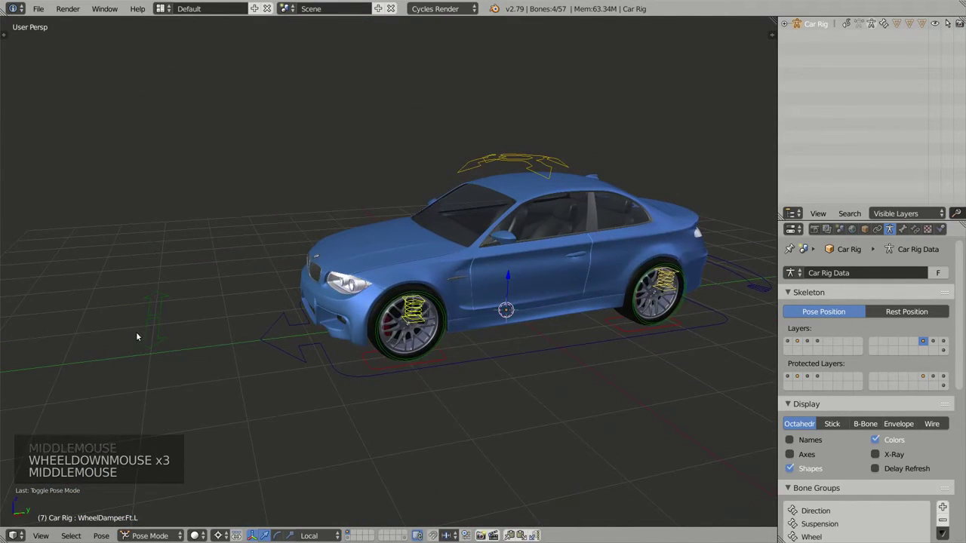
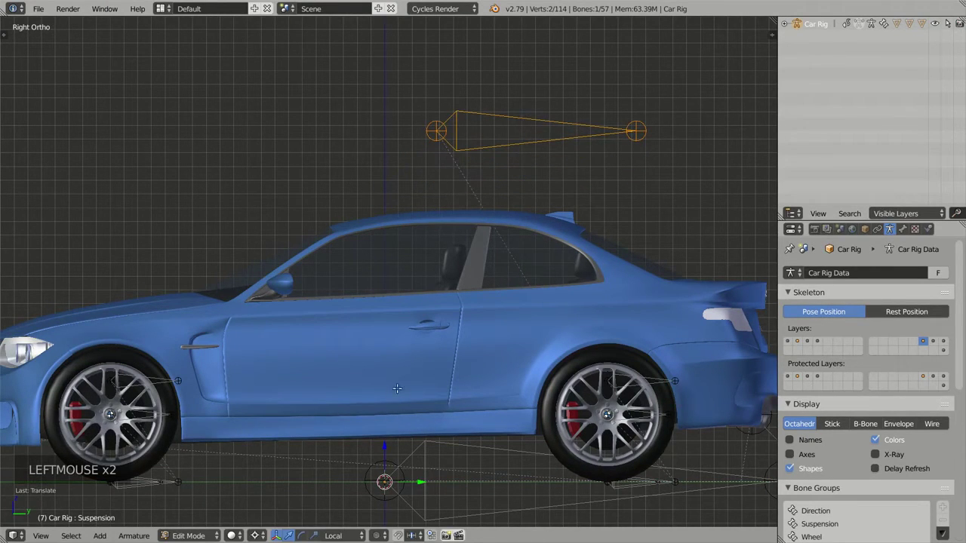
# Return to the control shapes in perspective and orbit to a front three-quarter overview of the whole car.
pyautogui.press('Tab')
pyautogui.scroll(-3)
pyautogui.middleClick(441, 325)
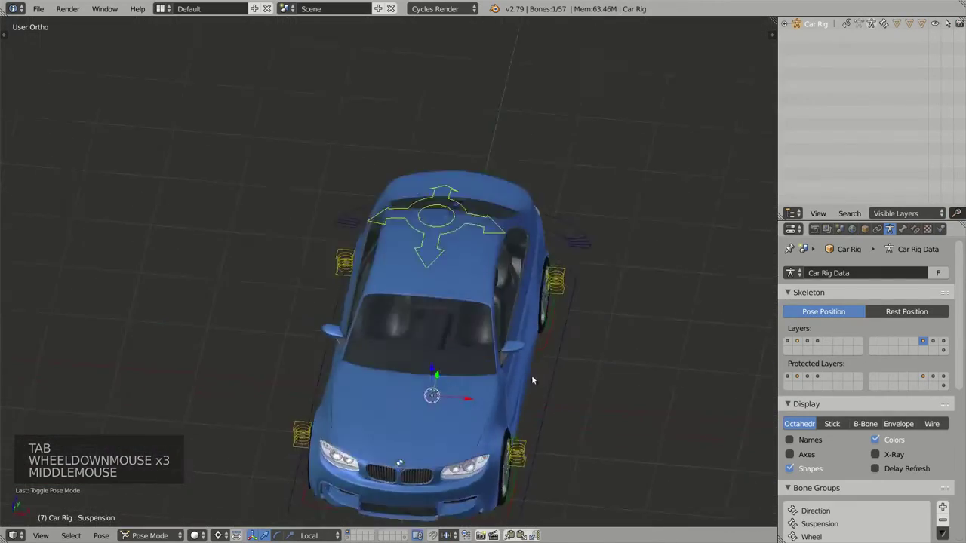
pyautogui.press('KP_5')
pyautogui.scroll(-3)
pyautogui.middleClick(486, 375)
pyautogui.middleClick(507, 389)
pyautogui.middleClick(503, 364)
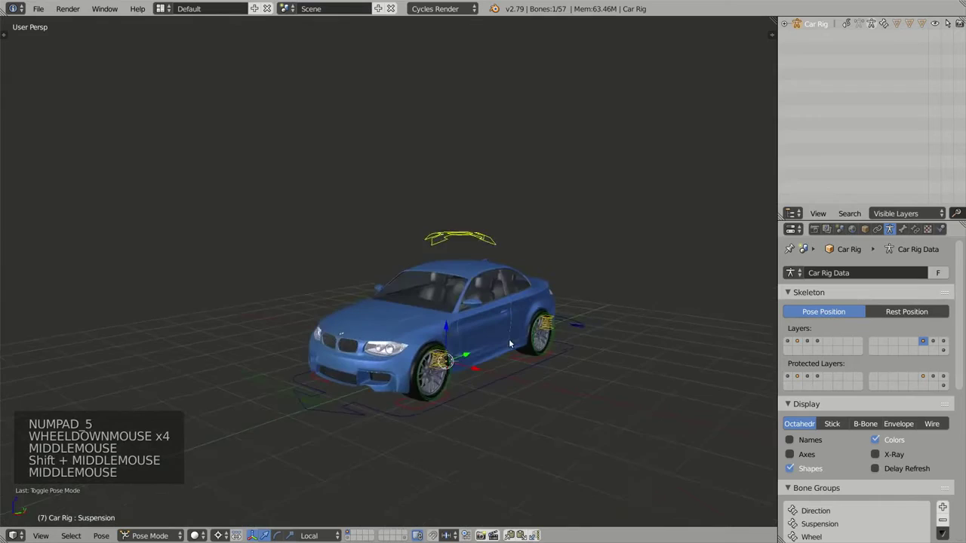
pyautogui.middleClick(495, 361)
pyautogui.middleClick(468, 361)
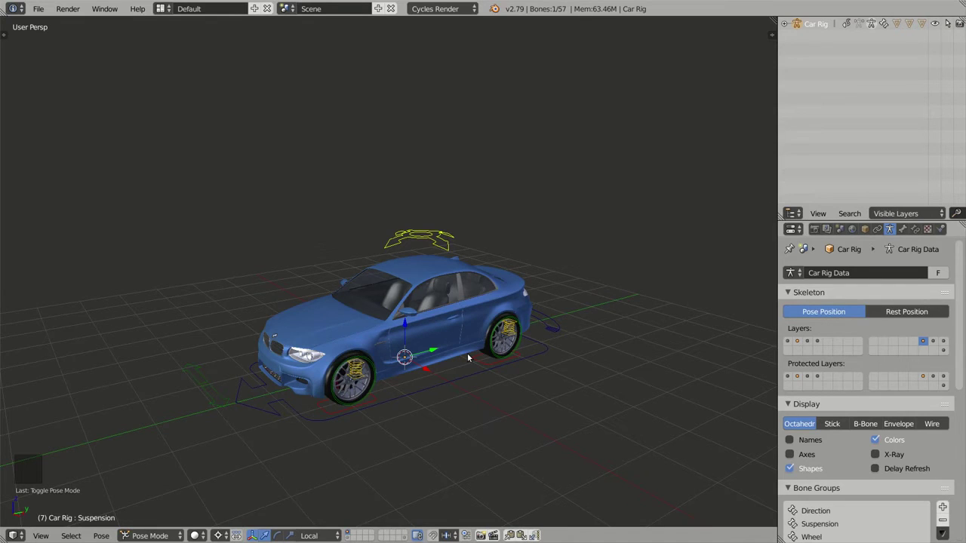
pyautogui.middleClick(492, 340)
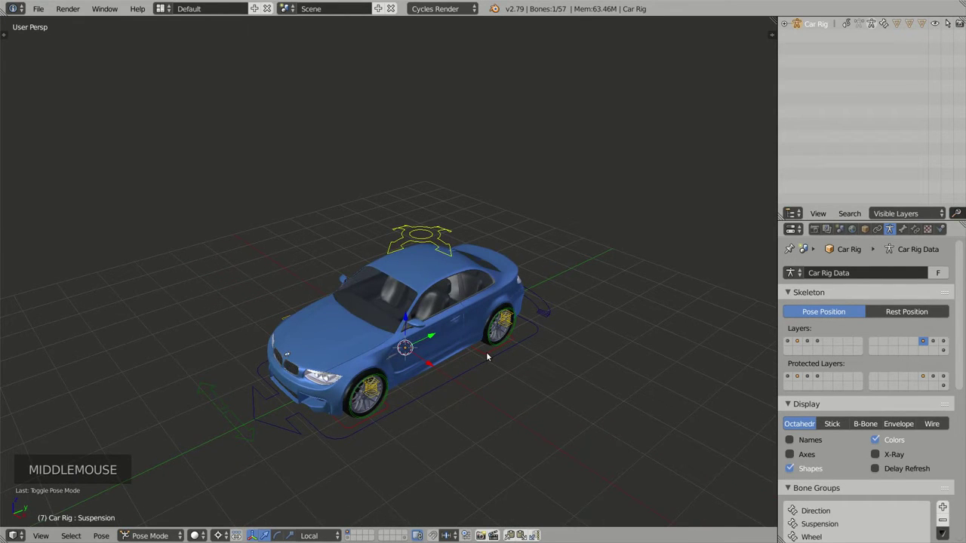
pyautogui.scroll(3)
pyautogui.middleClick(398, 333)
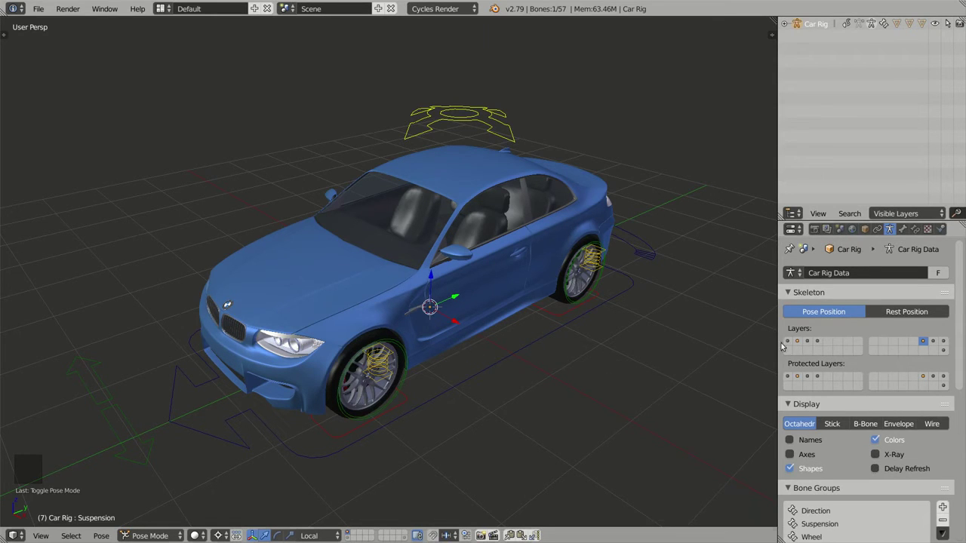
# Enable the rig's first four bone layers and hide the extra one.
pyautogui.click(788, 343)
pyautogui.doubleClick(799, 344)
pyautogui.click(819, 343)
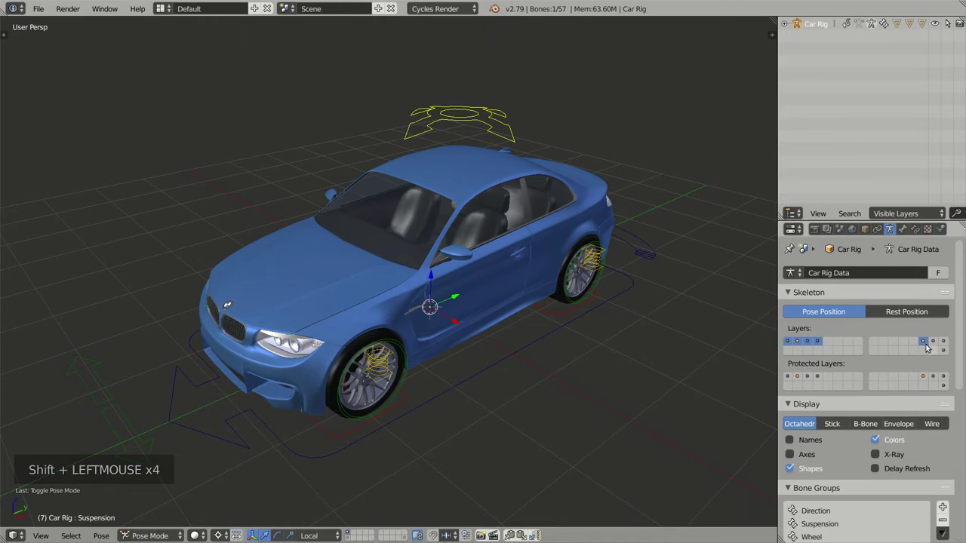
pyautogui.click(925, 344)
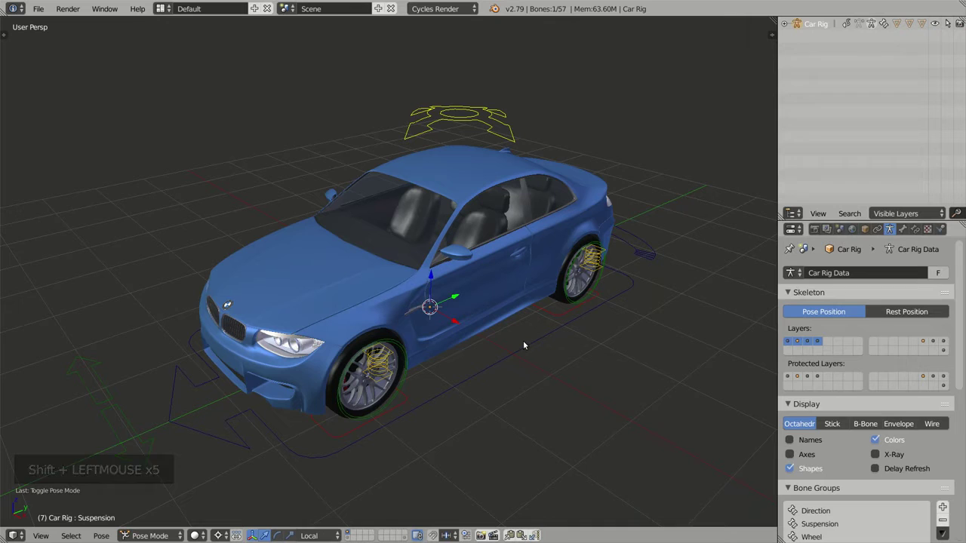
# Zoom in on the front wheel and select the ground sensor underneath it.
pyautogui.middleClick(511, 352)
pyautogui.middleClick(487, 388)
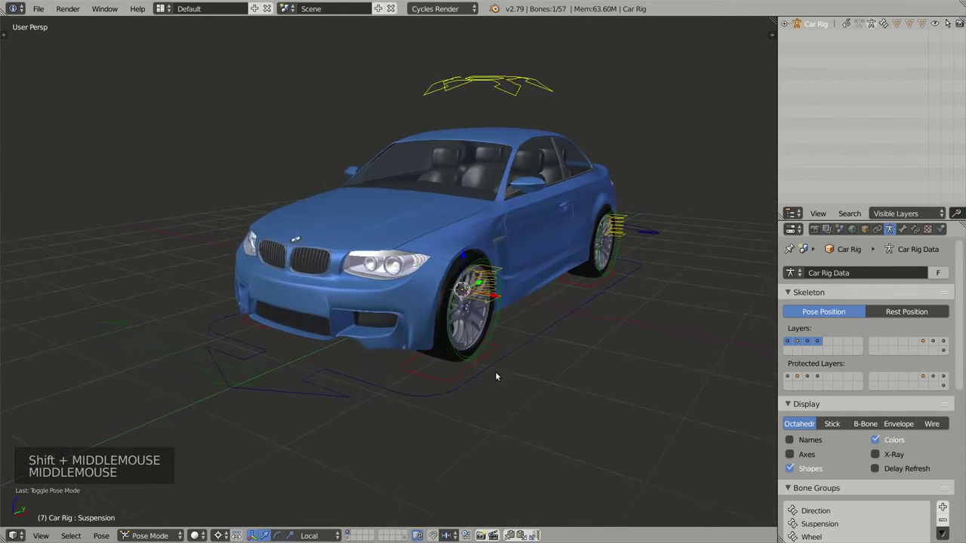
pyautogui.middleClick(478, 381)
pyautogui.scroll(3)
pyautogui.scroll(3)
pyautogui.rightClick(257, 277)
pyautogui.middleClick(303, 289)
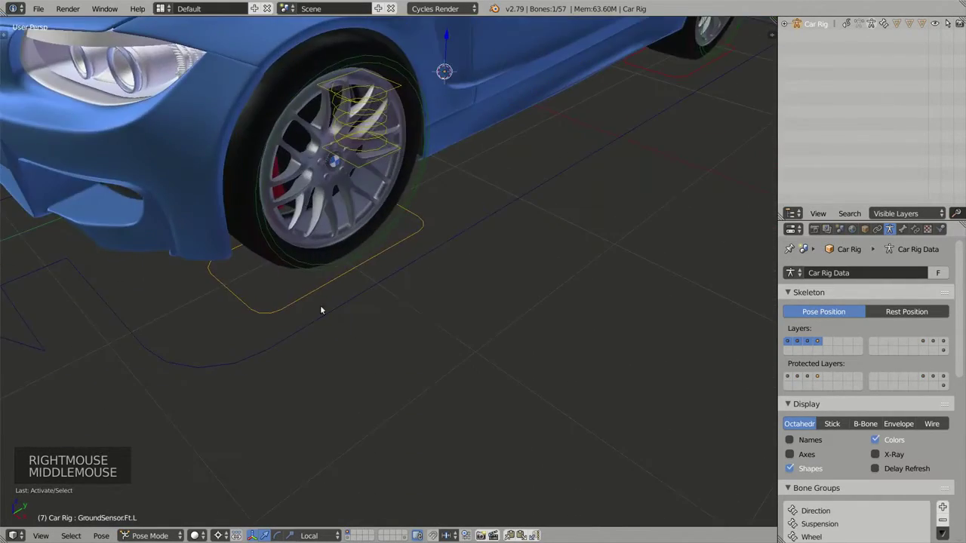
pyautogui.middleClick(447, 261)
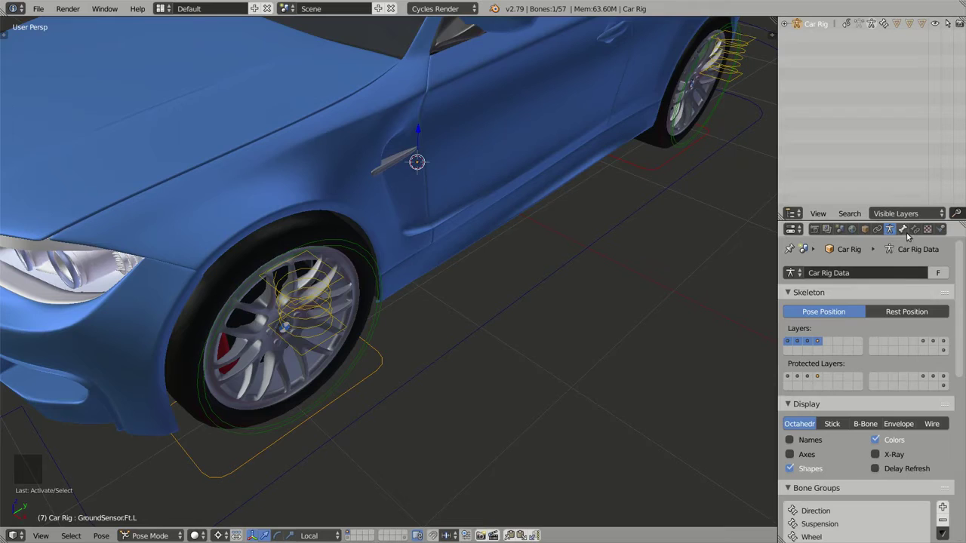
# Set the front ground sensor's custom shape scale to 0.910 in Bone Display and copy the value.
pyautogui.click(908, 232)
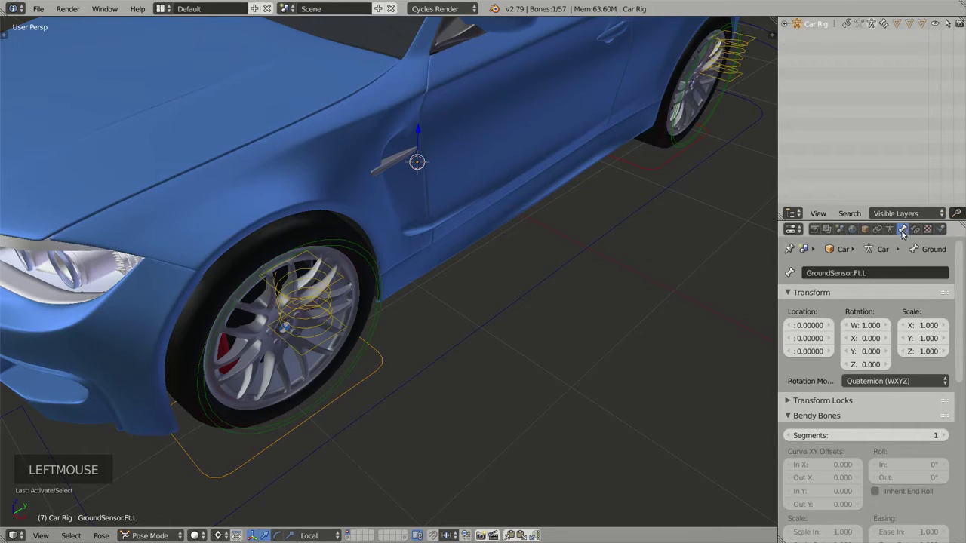
pyautogui.scroll(-3)
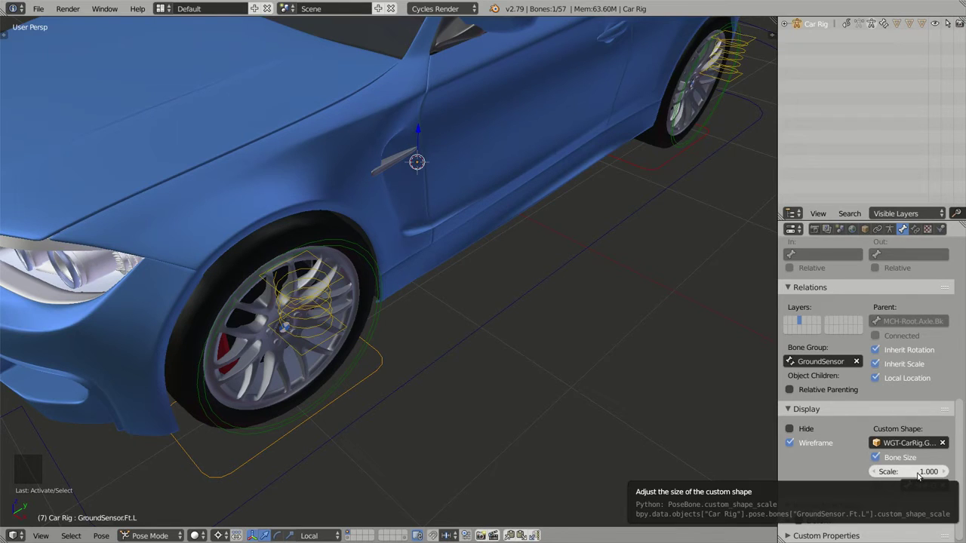
pyautogui.click(923, 477)
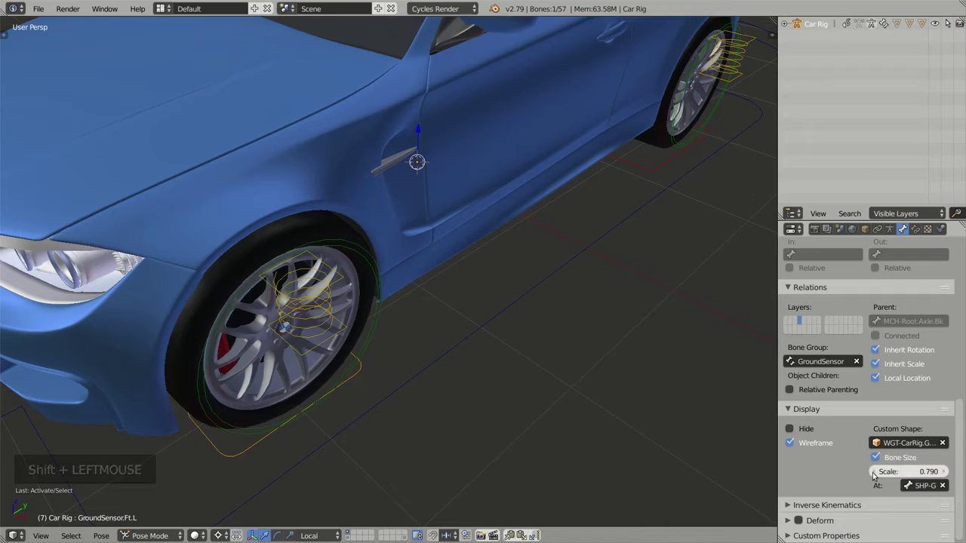
pyautogui.middleClick(454, 442)
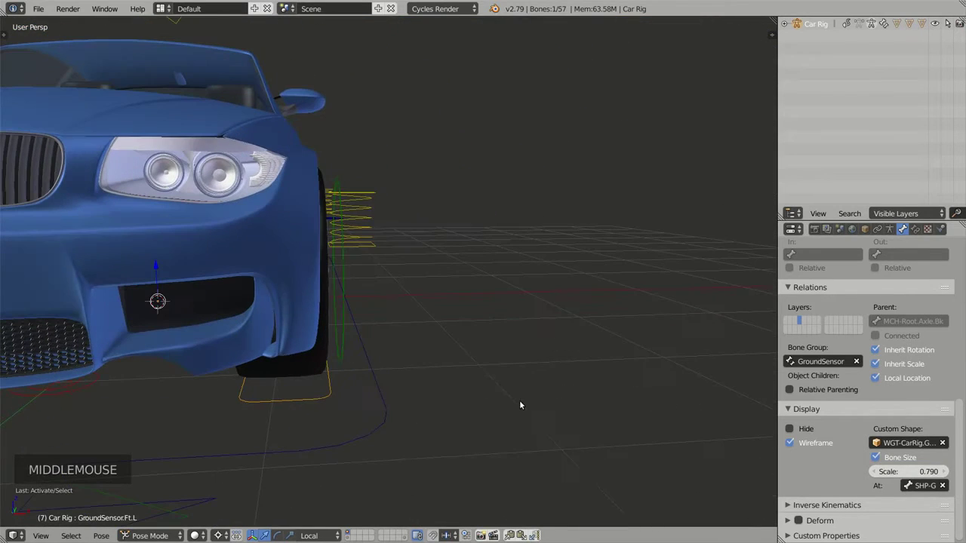
pyautogui.click(915, 473)
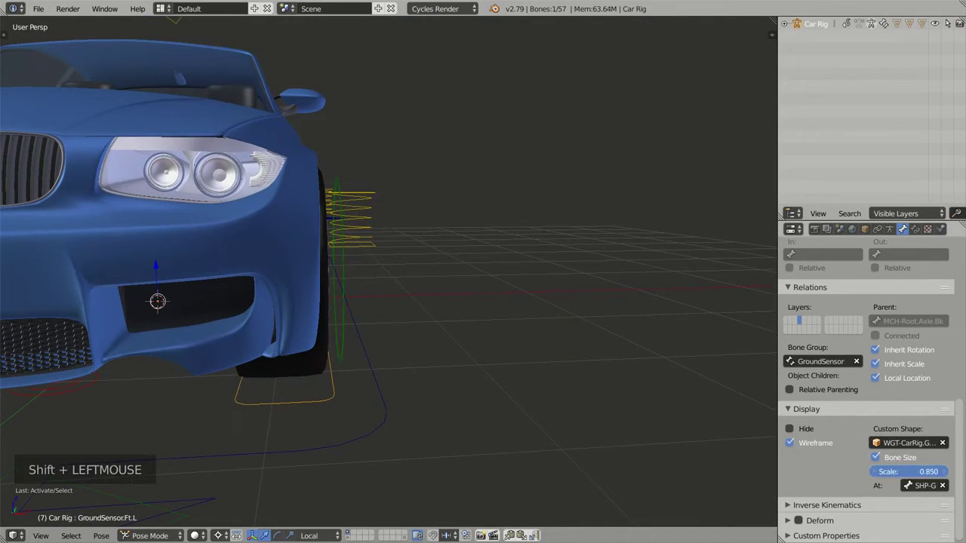
pyautogui.middleClick(468, 424)
pyautogui.middleClick(396, 415)
pyautogui.middleClick(439, 372)
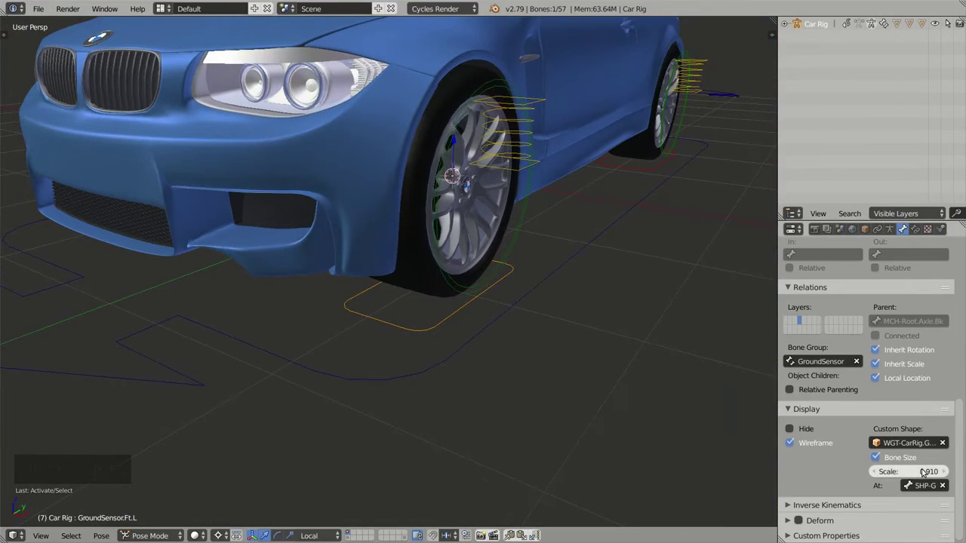
pyautogui.press('ctrl+c')
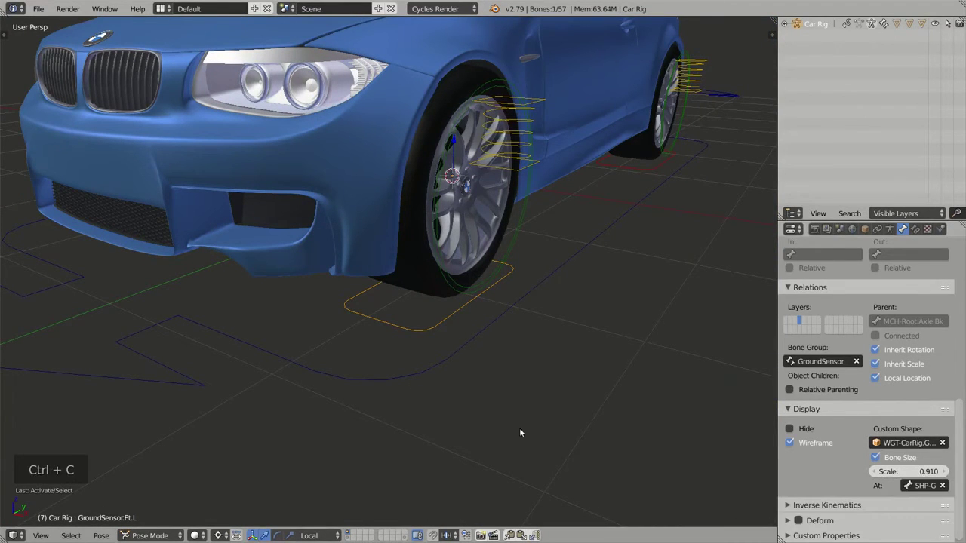
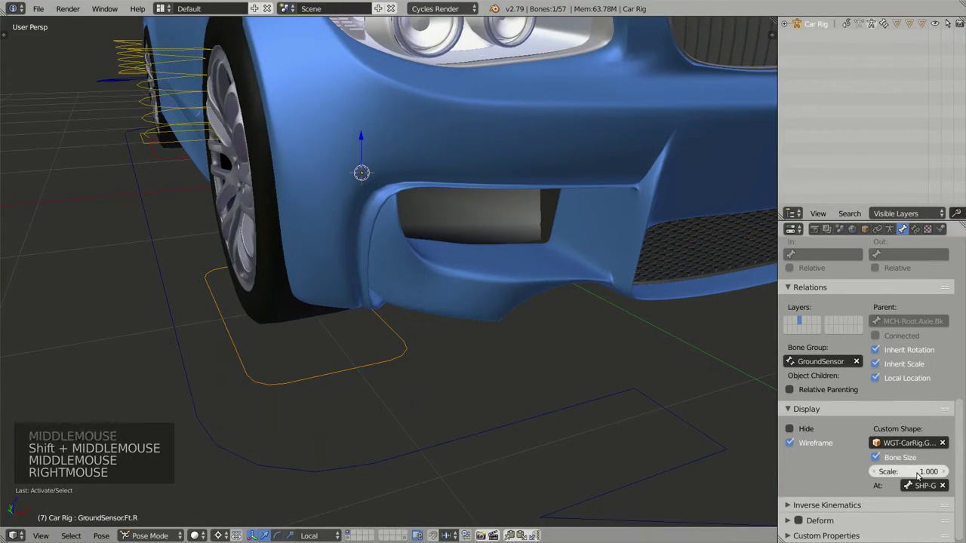
# Paste the 0.910 scale onto the rear wheel's ground sensor bone as well.
pyautogui.press('ctrl+v')
pyautogui.middleClick(418, 375)
pyautogui.scroll(-3)
pyautogui.middleClick(381, 334)
pyautogui.scroll(3)
pyautogui.scroll(3)
pyautogui.rightClick(340, 305)
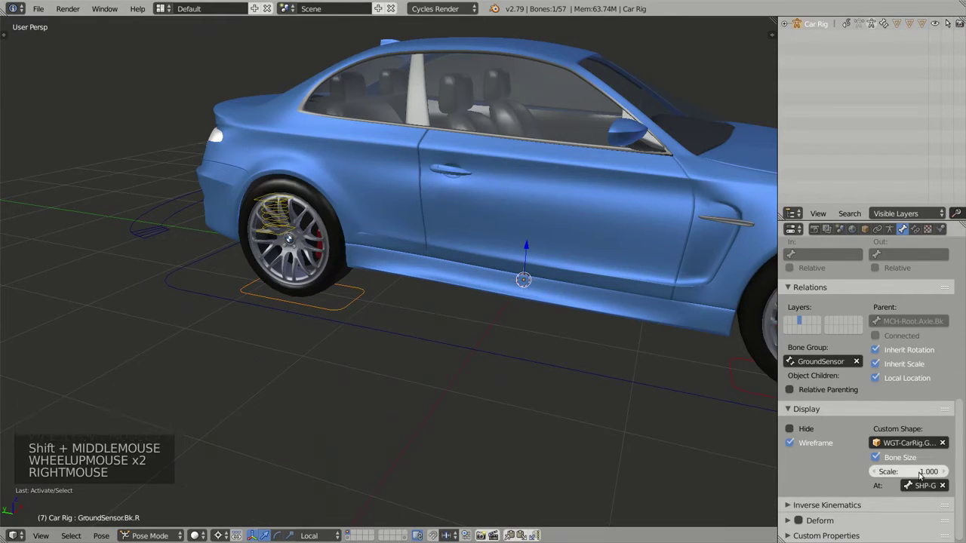
pyautogui.press('ctrl+v')
pyautogui.middleClick(390, 373)
pyautogui.middleClick(317, 339)
pyautogui.rightClick(441, 363)
pyautogui.rightClick(474, 375)
pyautogui.rightClick(465, 371)
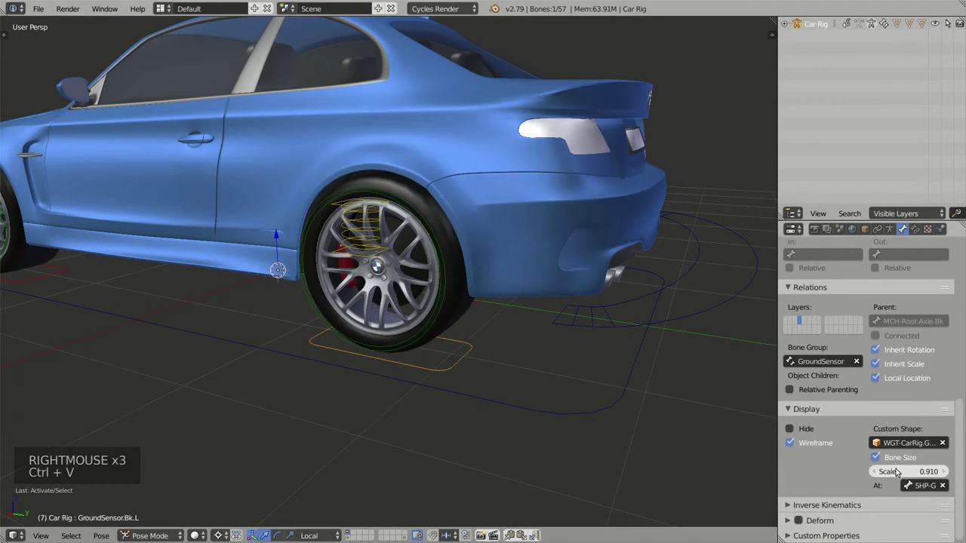
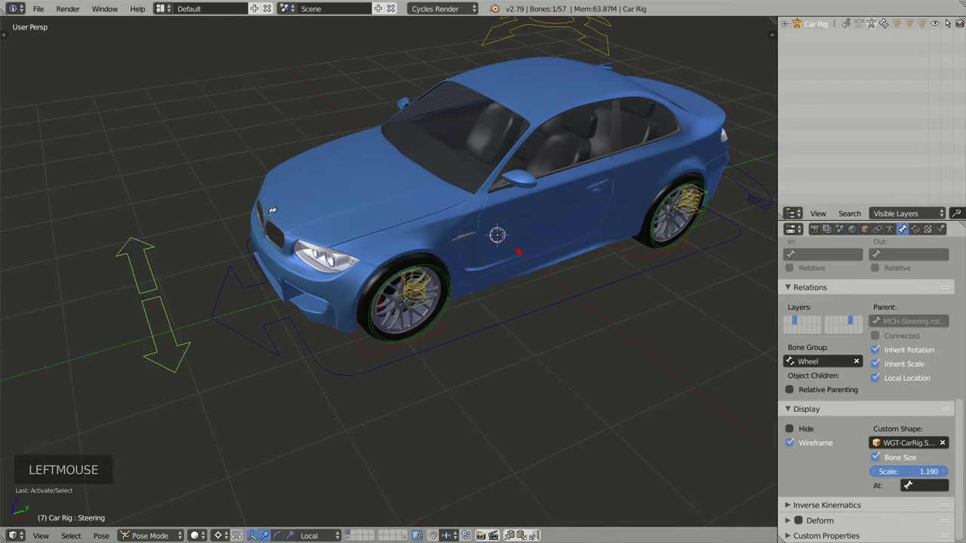
# Set the front direction arc's display scale to 0.840 and select the root direction control.
pyautogui.middleClick(539, 342)
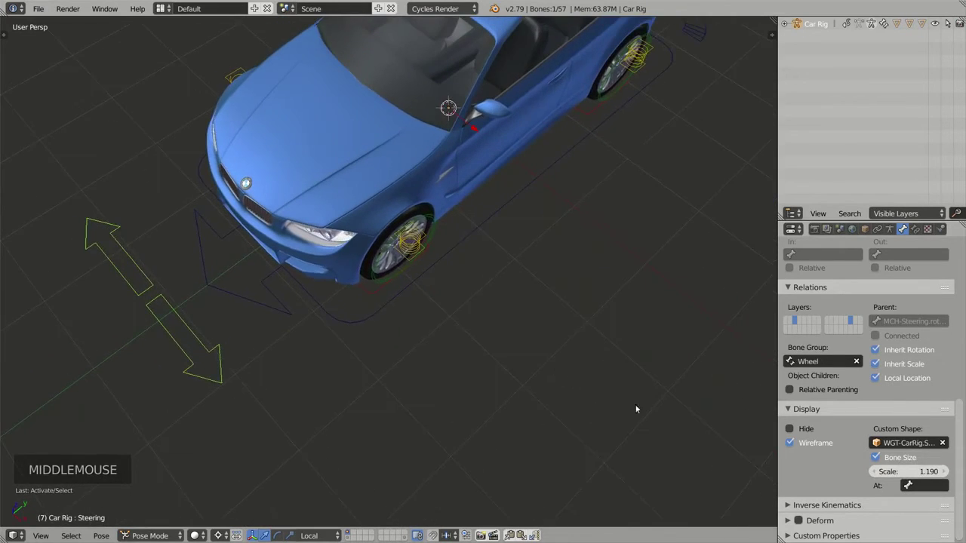
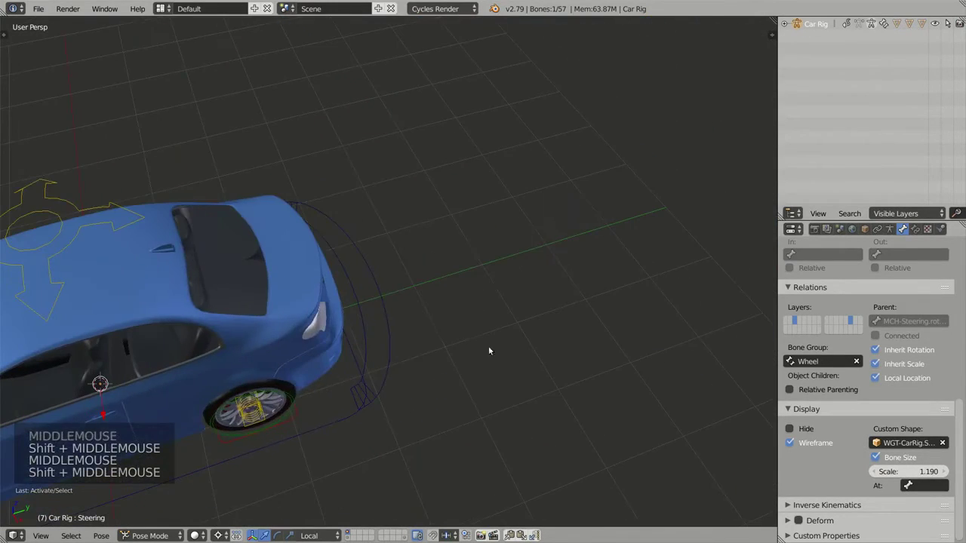
pyautogui.rightClick(393, 338)
pyautogui.rightClick(395, 336)
pyautogui.middleClick(398, 346)
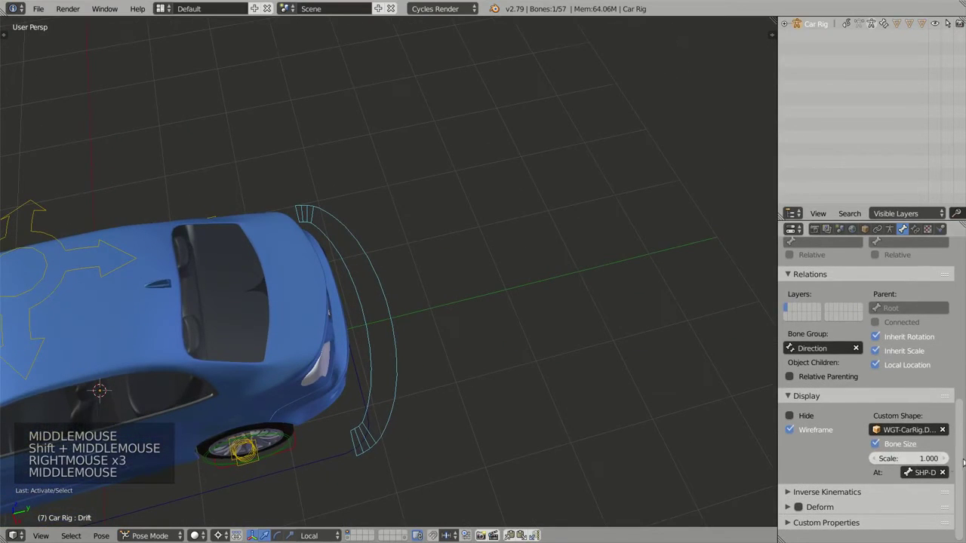
pyautogui.click(930, 463)
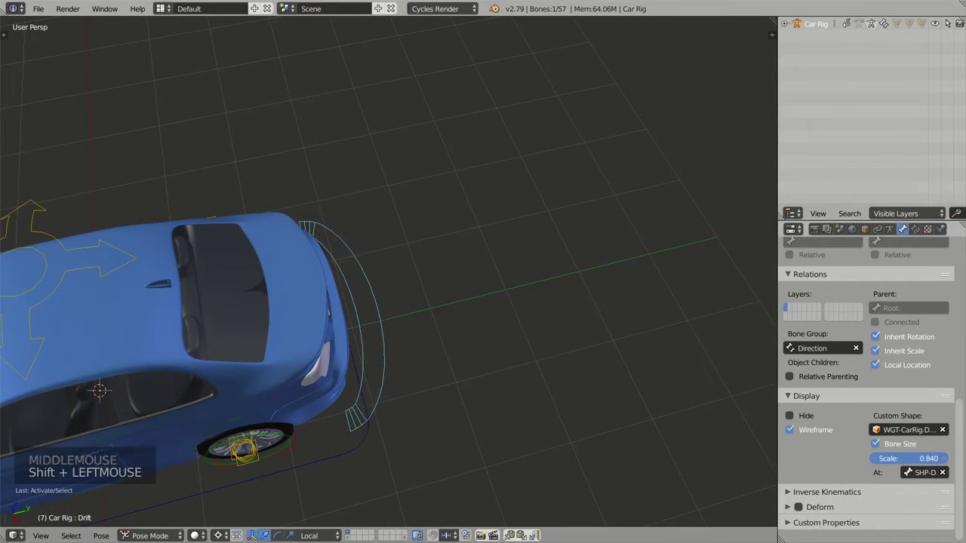
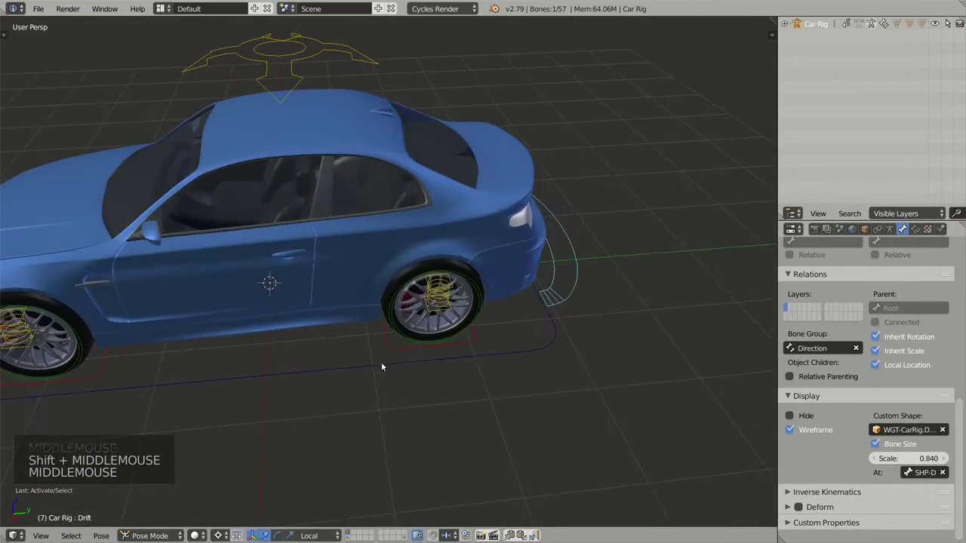
pyautogui.rightClick(382, 365)
# Orbit around the car to review the resized controls, then go to the armature's skeleton settings.
pyautogui.middleClick(308, 400)
pyautogui.middleClick(280, 411)
pyautogui.middleClick(517, 377)
pyautogui.middleClick(315, 362)
pyautogui.middleClick(331, 364)
pyautogui.middleClick(355, 377)
pyautogui.middleClick(399, 336)
pyautogui.middleClick(393, 352)
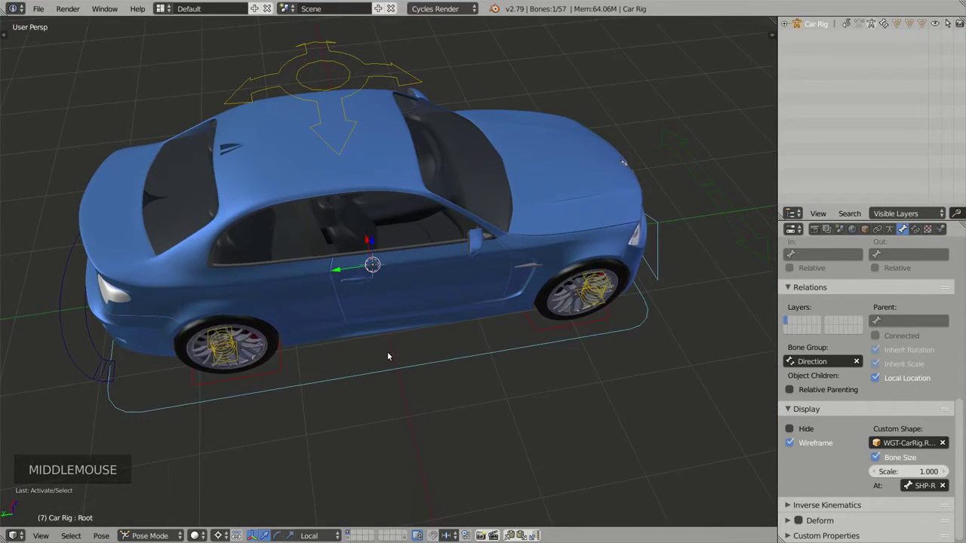
pyautogui.middleClick(435, 376)
pyautogui.middleClick(428, 405)
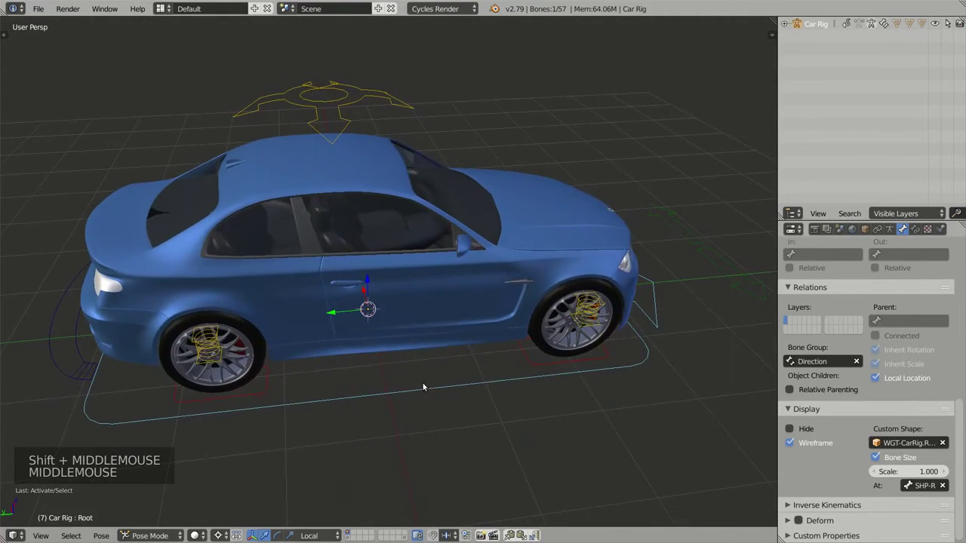
pyautogui.middleClick(426, 399)
pyautogui.middleClick(411, 387)
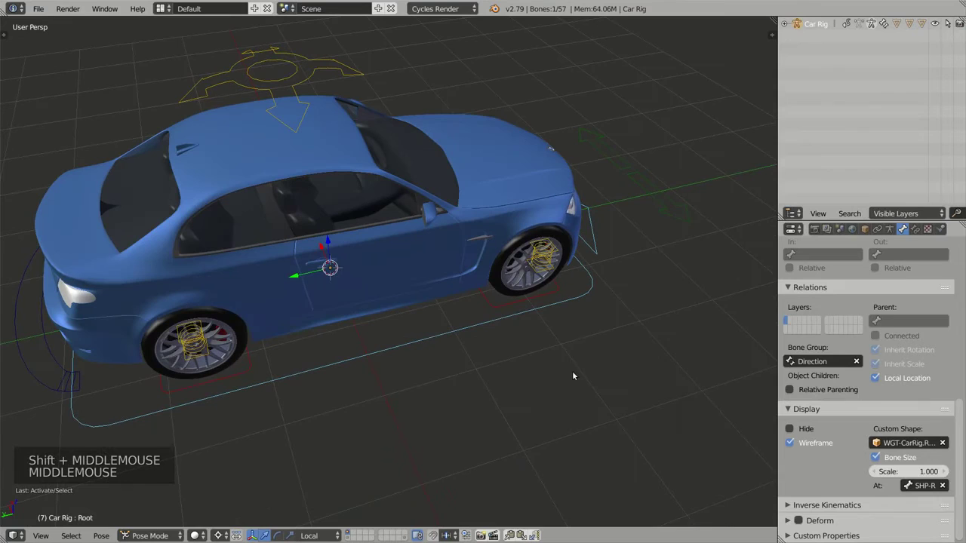
pyautogui.click(889, 235)
pyautogui.click(924, 345)
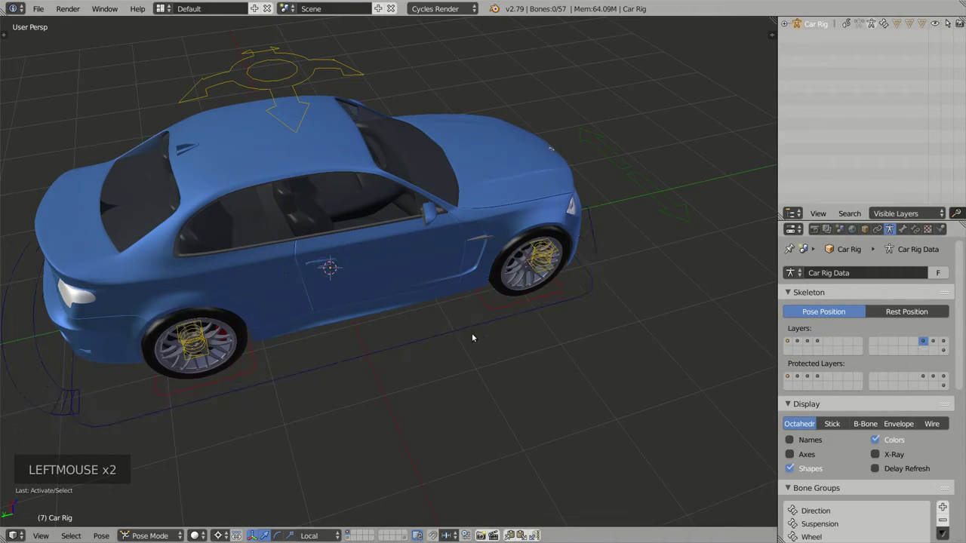
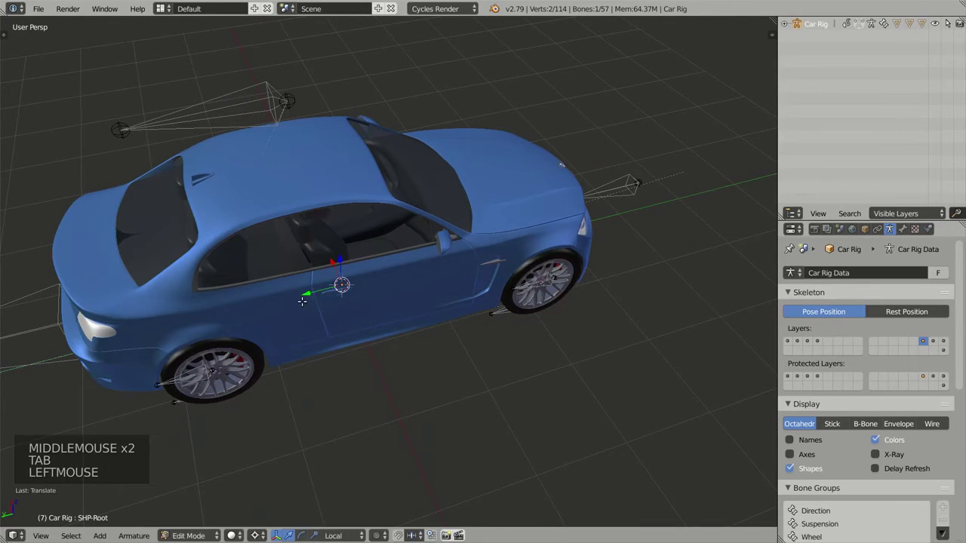
pyautogui.press('Tab')
pyautogui.middleClick(439, 338)
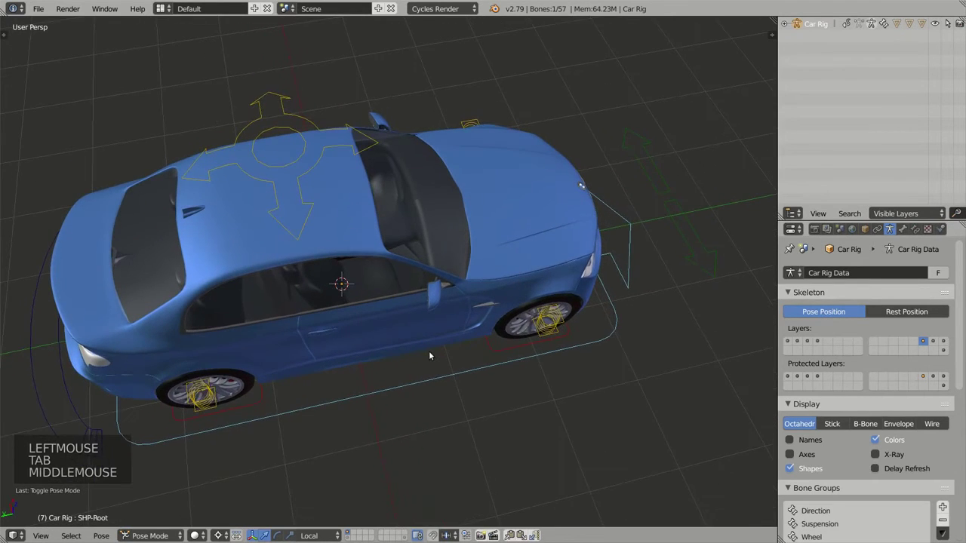
pyautogui.press('Tab')
pyautogui.press('g')
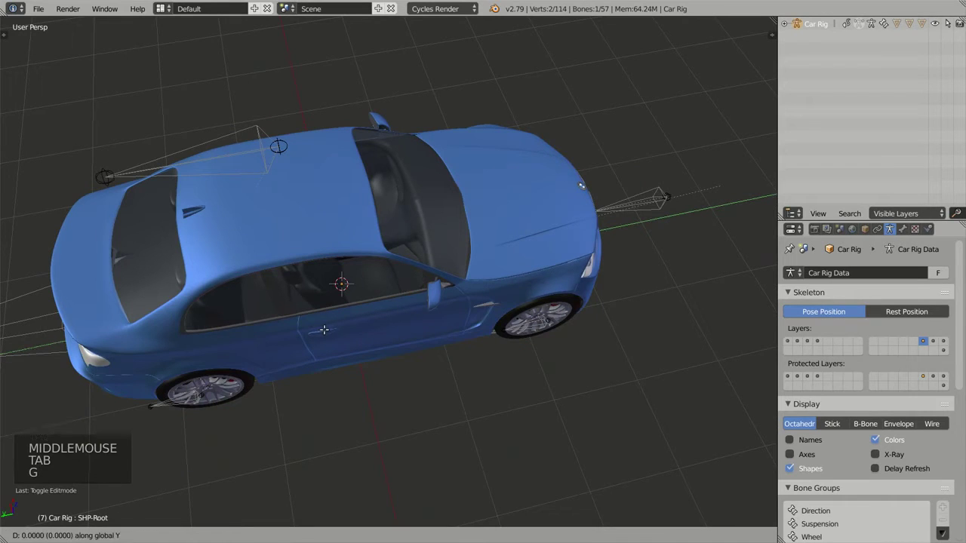
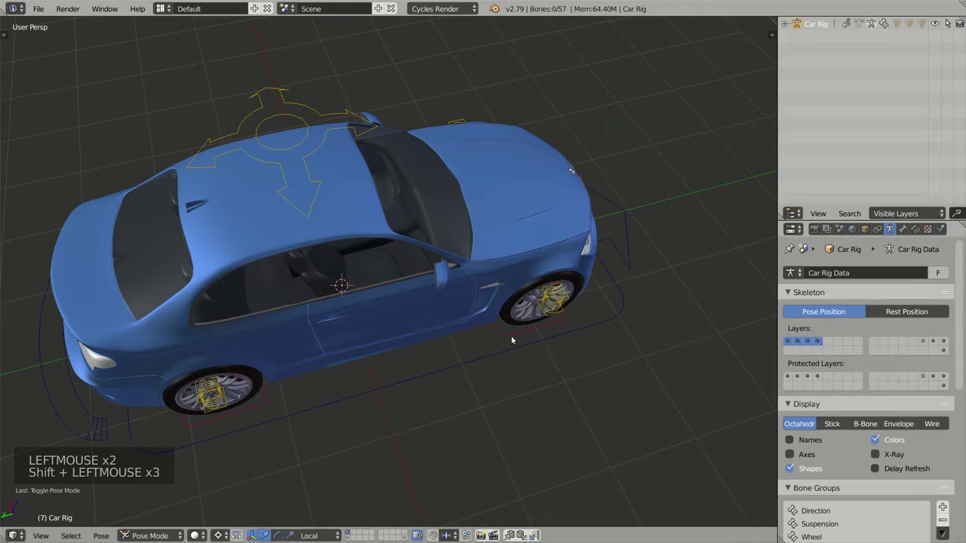
# Select the root direction control bone and set its Bone Display Scale to 0.940.
pyautogui.click(520, 354)
pyautogui.rightClick(520, 354)
pyautogui.middleClick(468, 383)
pyautogui.middleClick(462, 371)
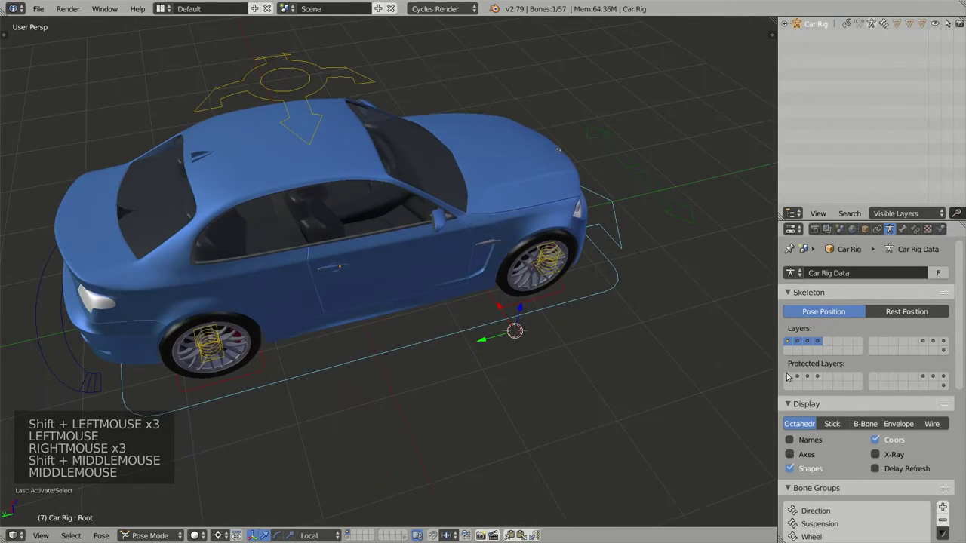
pyautogui.scroll(-3)
pyautogui.click(904, 227)
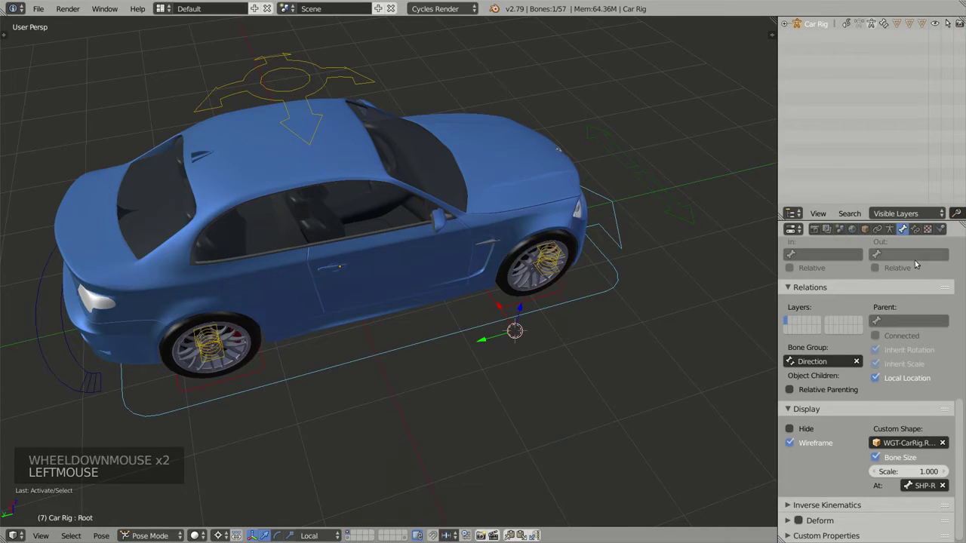
pyautogui.scroll(-3)
pyautogui.click(917, 477)
# Select all rig bones and inspect the car in wireframe, then return to solid shading.
pyautogui.middleClick(686, 366)
pyautogui.scroll(-3)
pyautogui.middleClick(453, 342)
pyautogui.middleClick(473, 358)
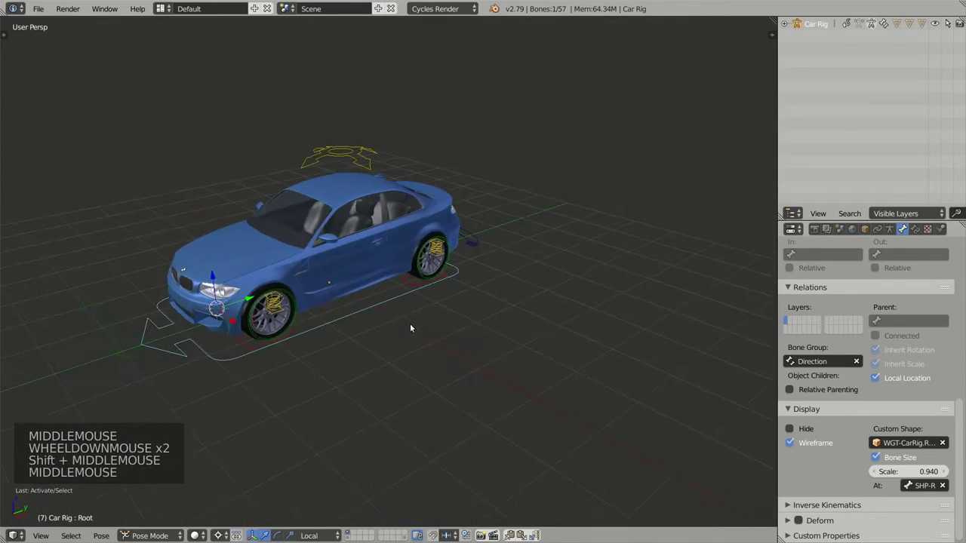
pyautogui.middleClick(408, 317)
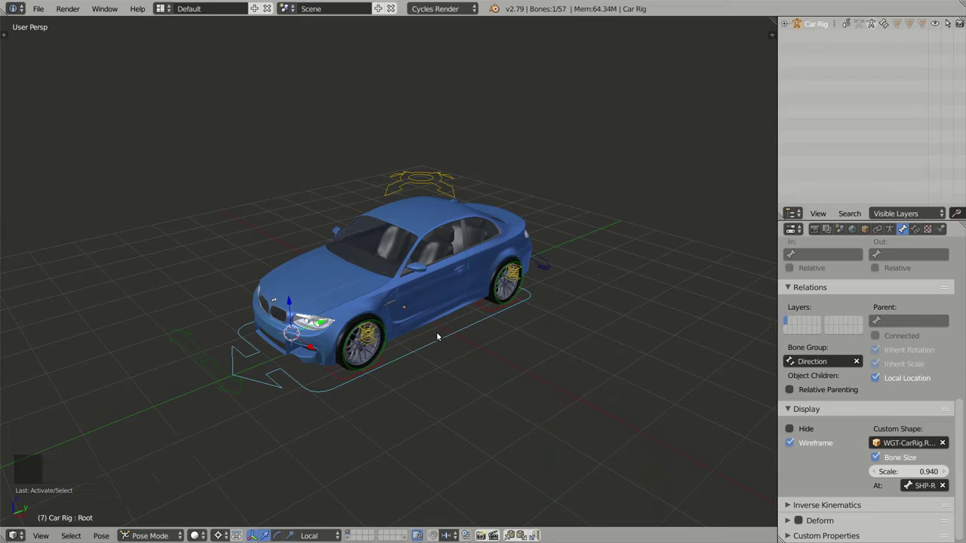
pyautogui.scroll(3)
pyautogui.middleClick(417, 335)
pyautogui.press('a')
pyautogui.press('a')
pyautogui.middleClick(470, 330)
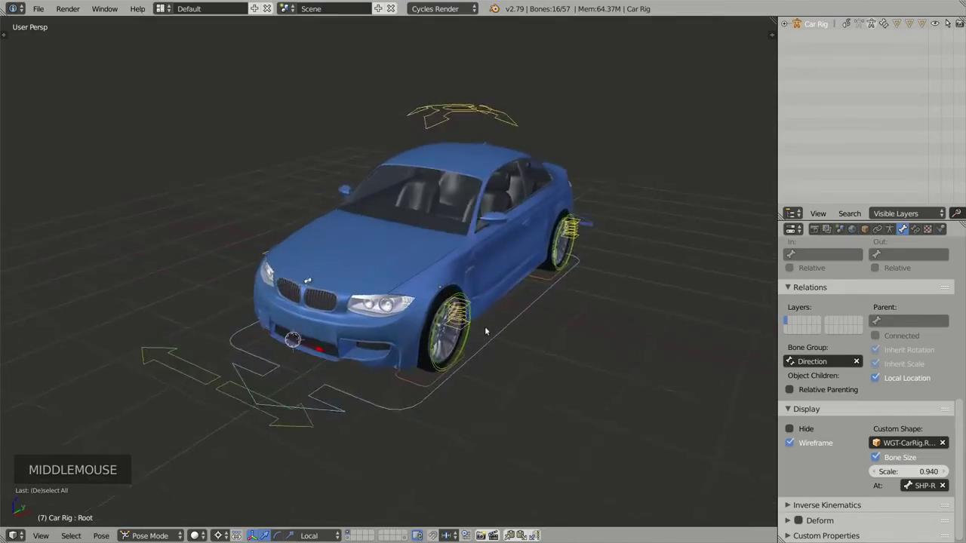
pyautogui.press('z')
pyautogui.middleClick(481, 327)
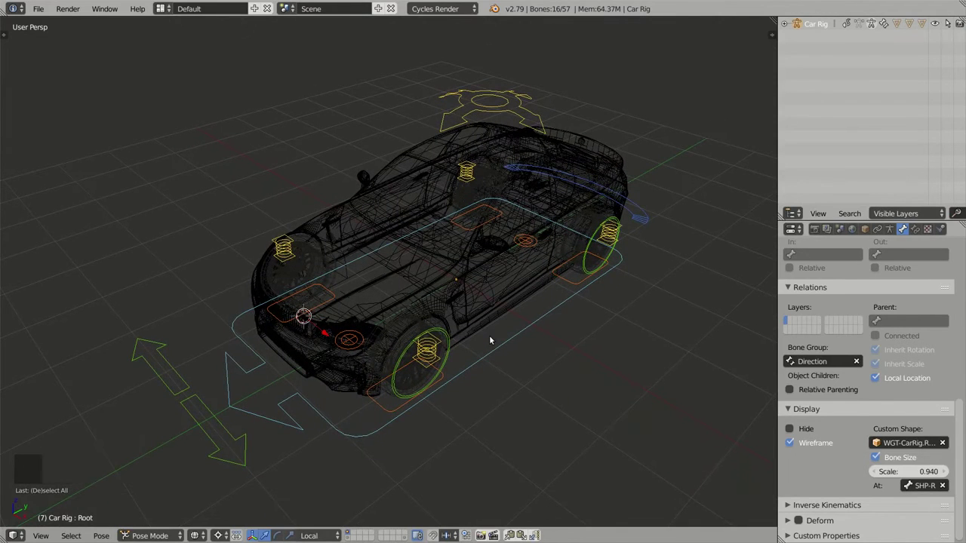
pyautogui.press('z')
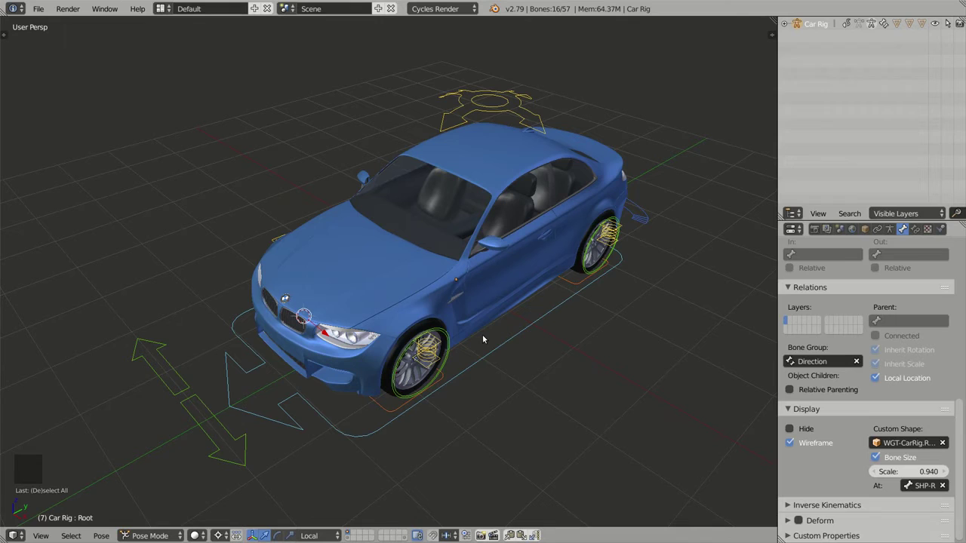
pyautogui.press('n')
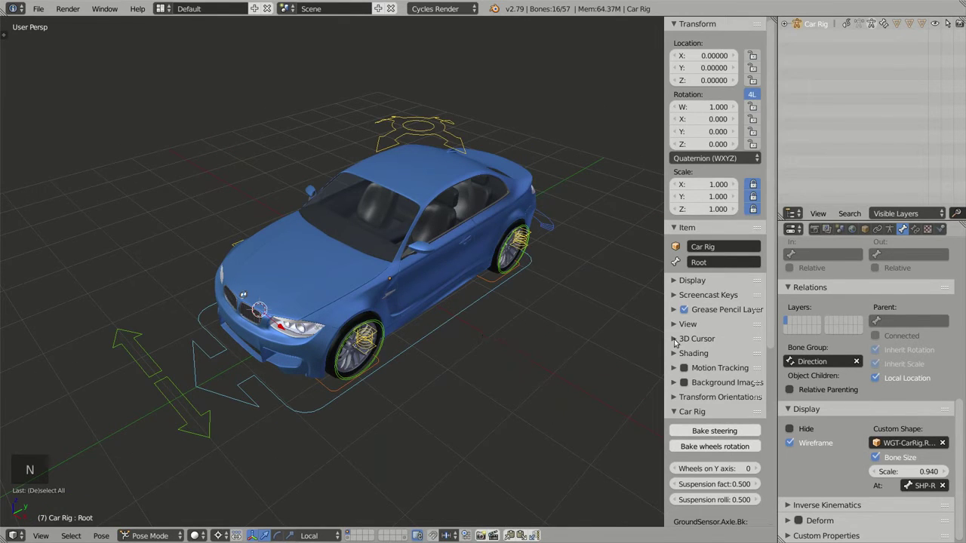
pyautogui.scroll(-3)
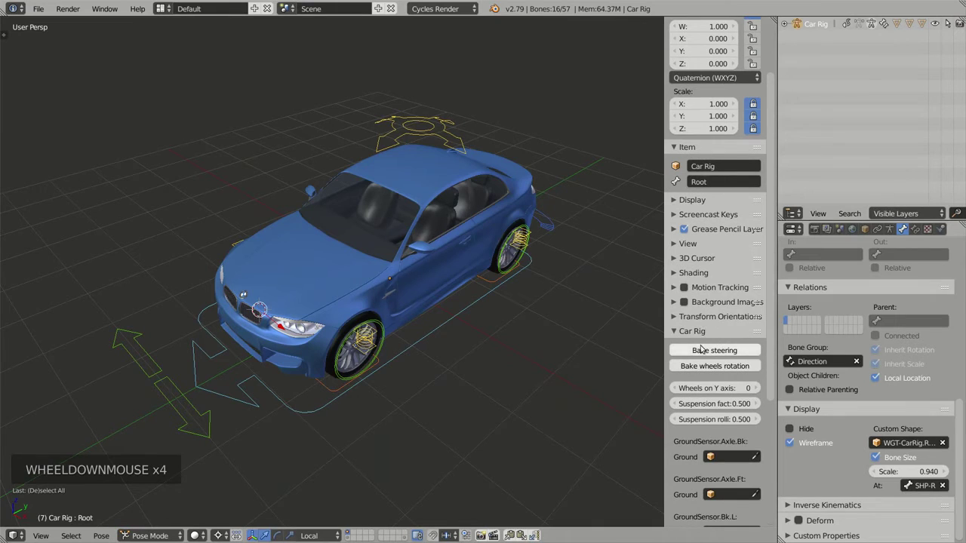
pyautogui.press('a')
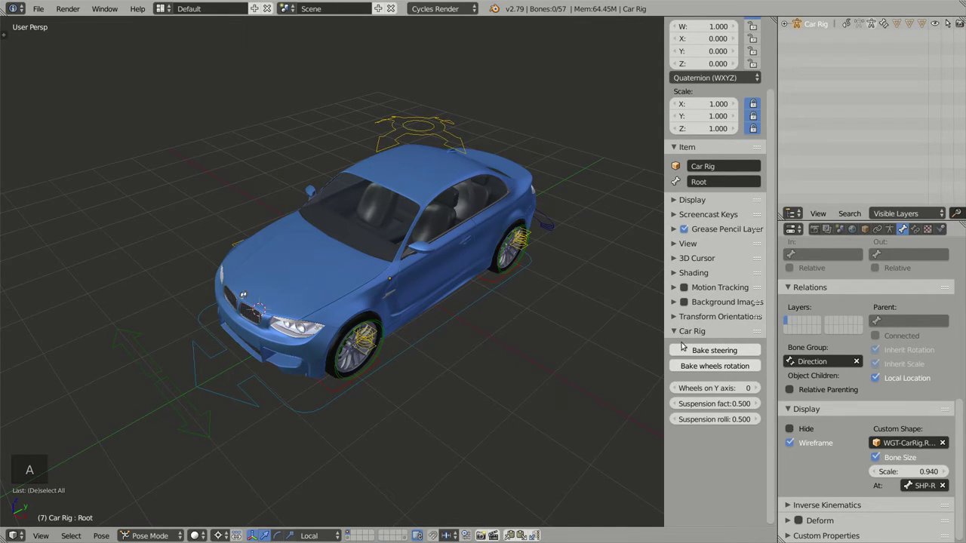
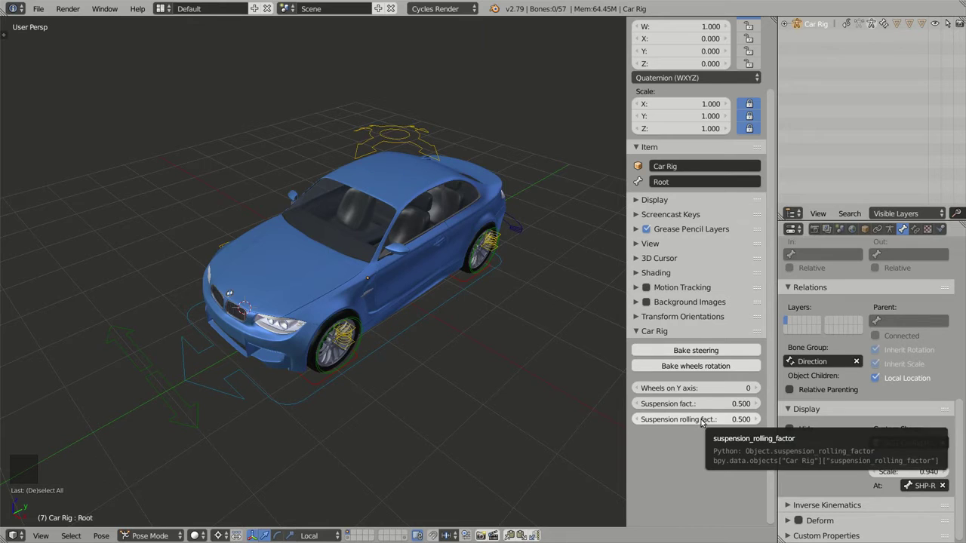
pyautogui.middleClick(439, 262)
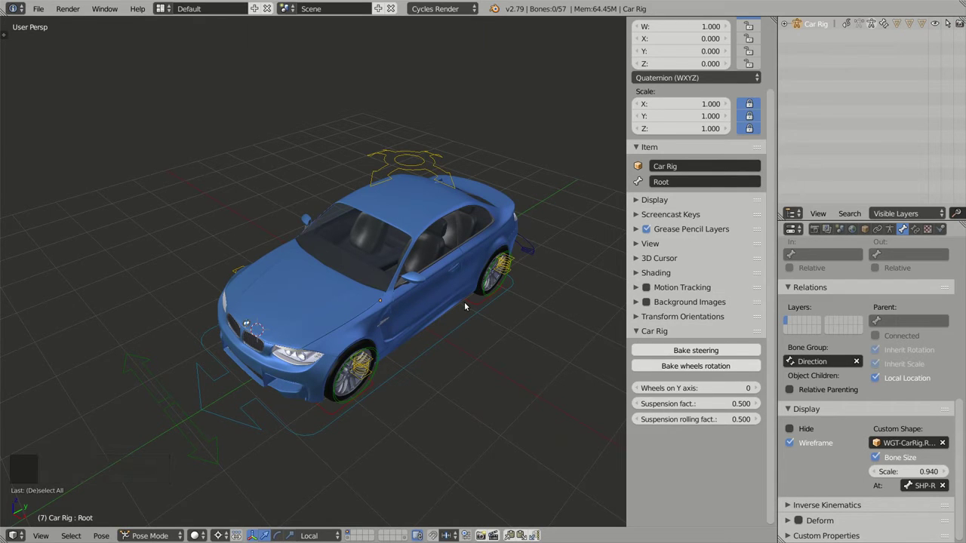
pyautogui.middleClick(461, 312)
pyautogui.middleClick(459, 301)
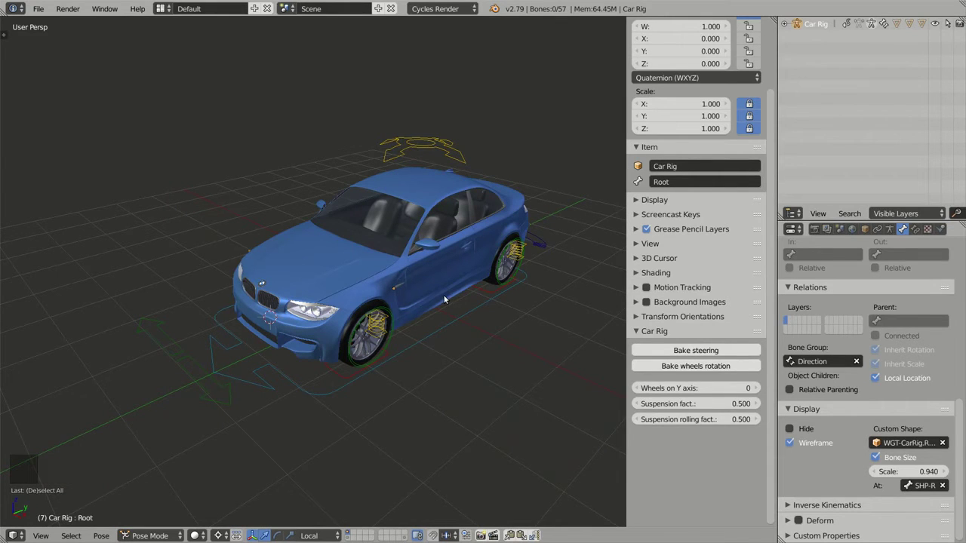
# Select the front right wheel damper bone and zoom in close to the front wheel.
pyautogui.scroll(3)
pyautogui.scroll(-3)
pyautogui.middleClick(397, 311)
pyautogui.middleClick(412, 307)
pyautogui.rightClick(339, 314)
pyautogui.middleClick(294, 298)
pyautogui.middleClick(331, 293)
pyautogui.rightClick(351, 197)
pyautogui.middleClick(453, 230)
pyautogui.middleClick(441, 263)
pyautogui.middleClick(456, 286)
pyautogui.middleClick(449, 257)
pyautogui.middleClick(456, 259)
pyautogui.middleClick(462, 251)
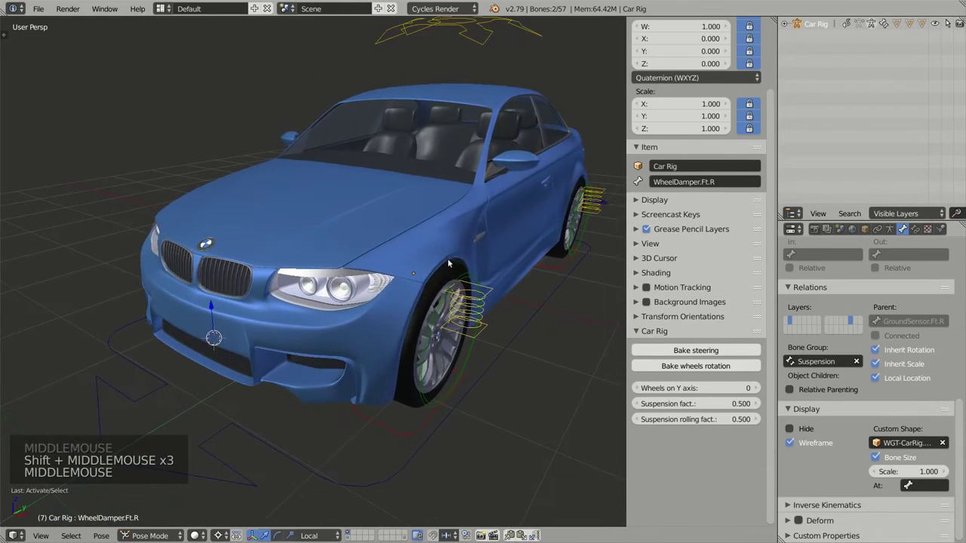
# Drag the Car Rig Suspension fact. field and watch how the front wheel responds.
pyautogui.press('g')
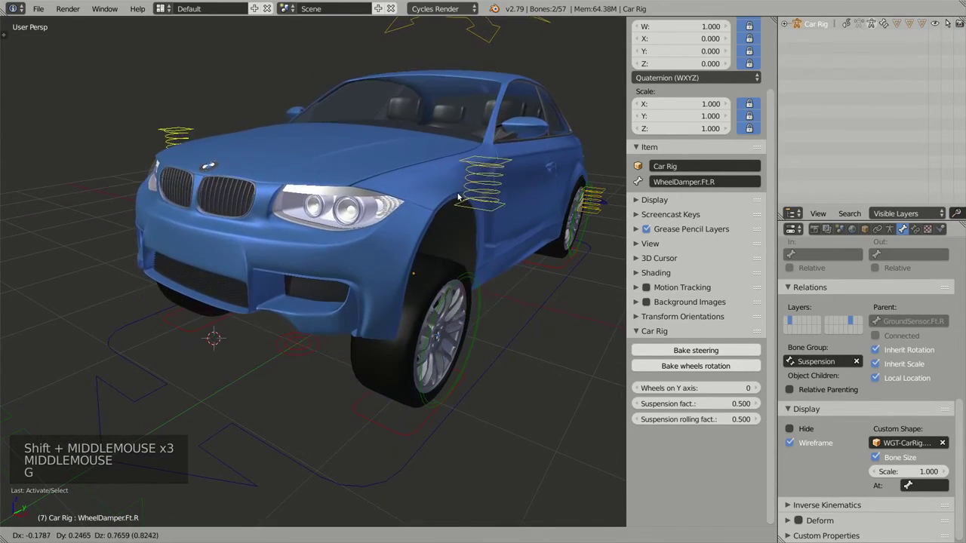
pyautogui.middleClick(461, 257)
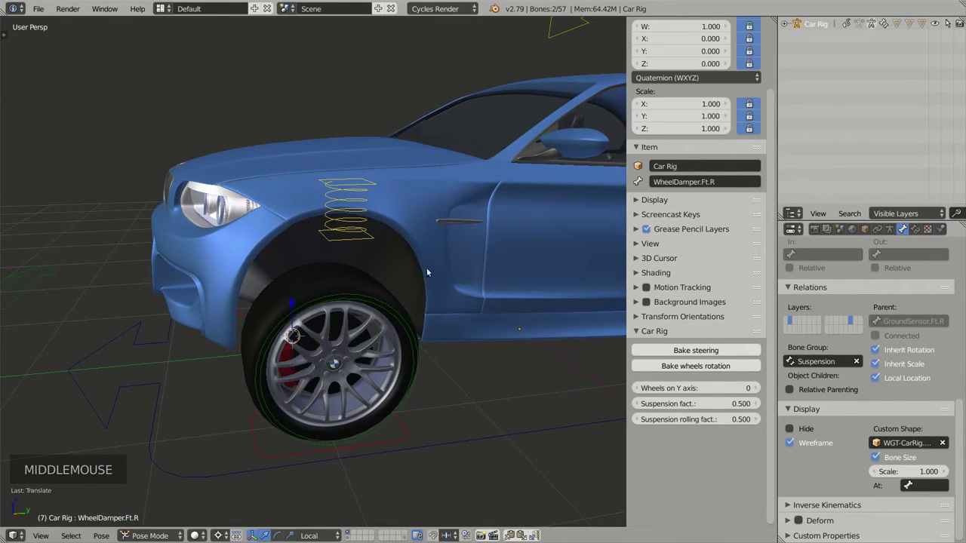
pyautogui.middleClick(412, 256)
pyautogui.middleClick(430, 283)
pyautogui.middleClick(395, 313)
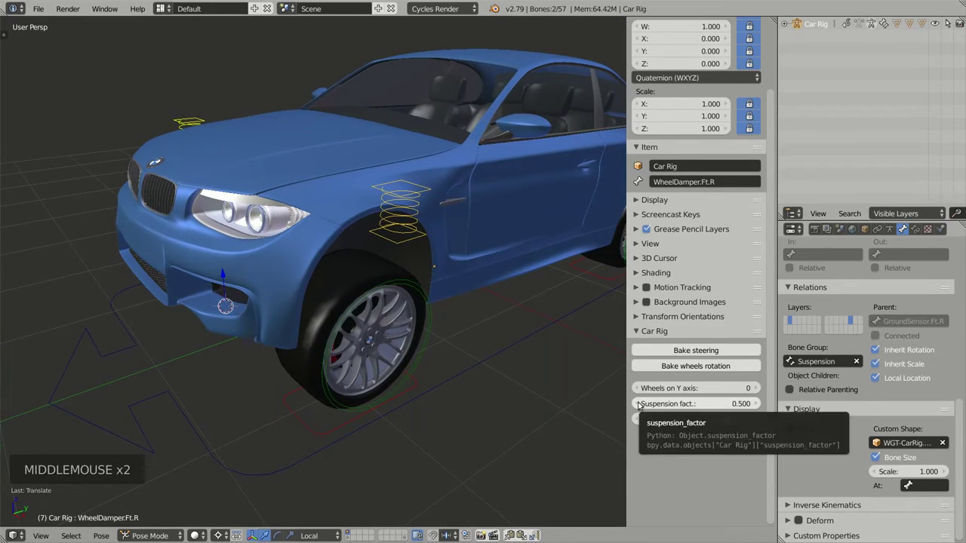
pyautogui.click(638, 405)
pyautogui.click(639, 406)
pyautogui.click(639, 405)
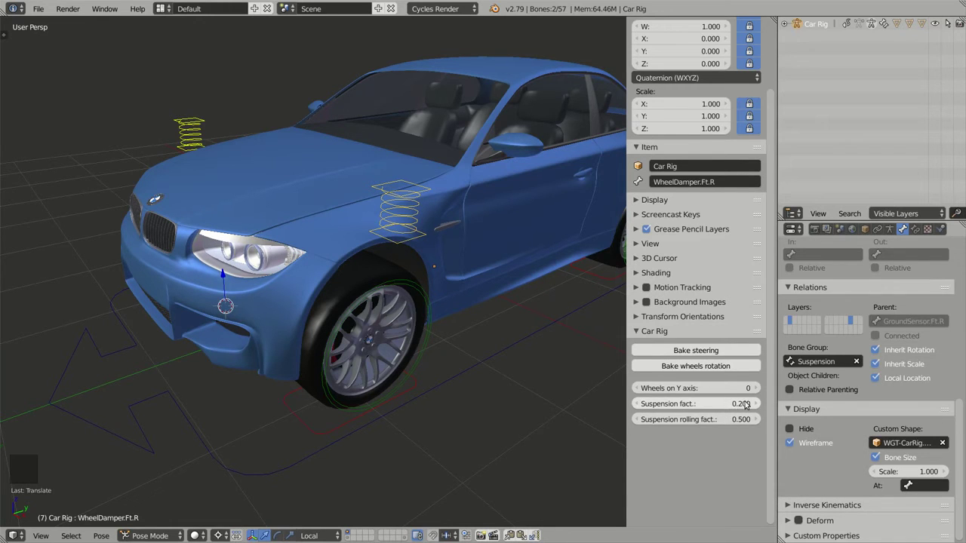
# Try Suspension fact. values 0.000 and 0.800, then re-edit the field for the final setting.
pyautogui.click(757, 407)
pyautogui.click(759, 406)
pyautogui.doubleClick(758, 406)
pyautogui.click(758, 406)
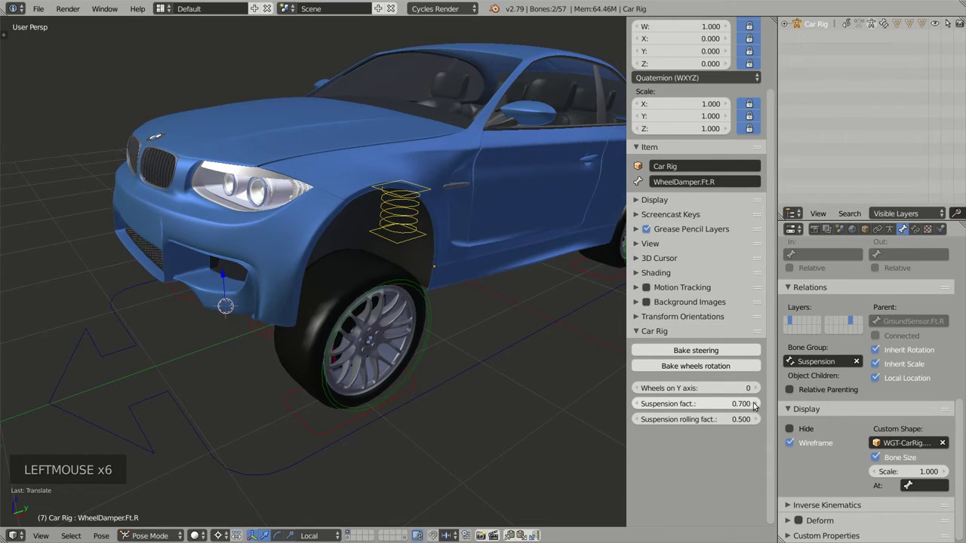
pyautogui.click(720, 409)
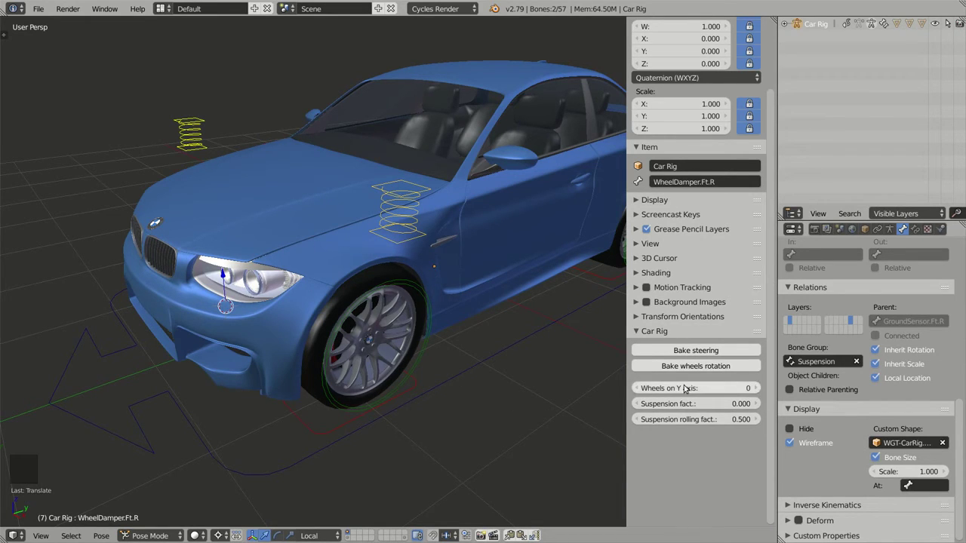
pyautogui.click(690, 410)
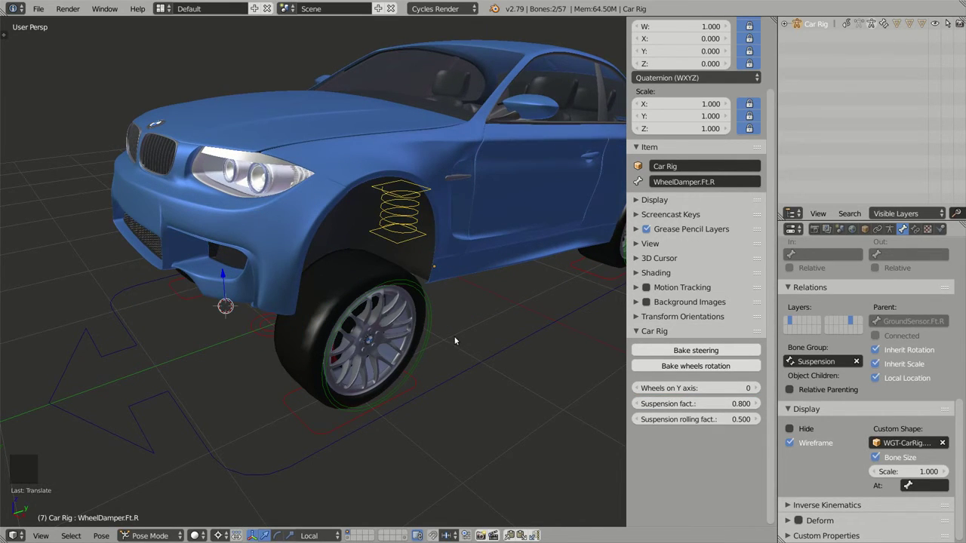
pyautogui.middleClick(466, 333)
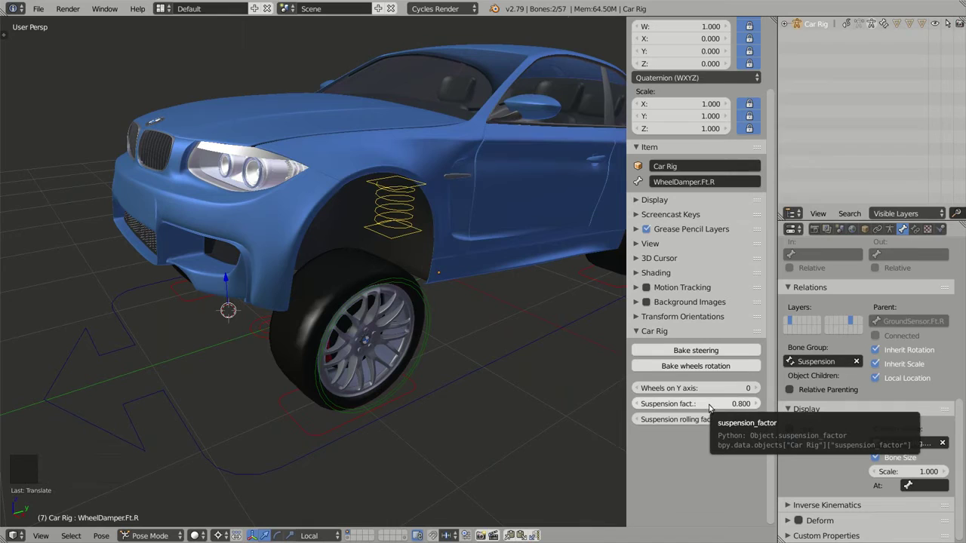
pyautogui.click(715, 406)
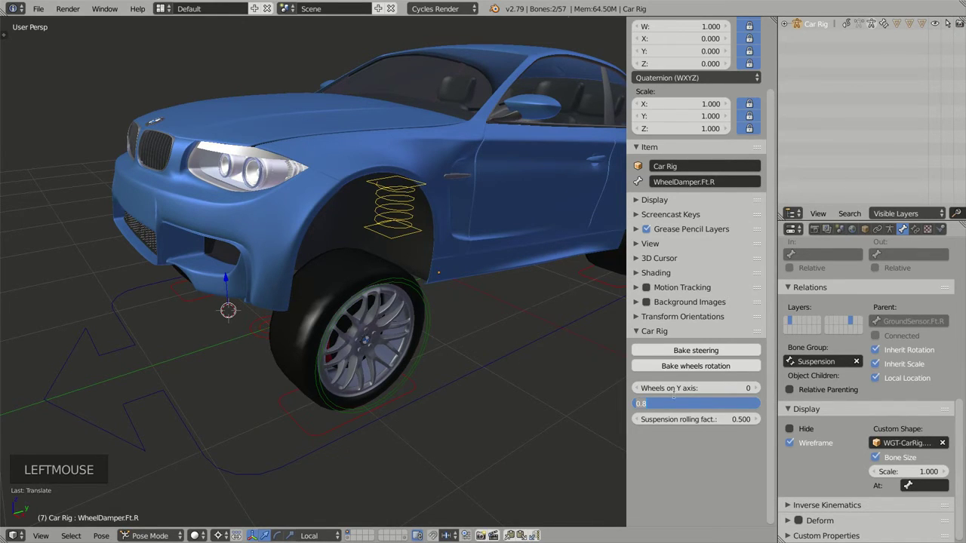
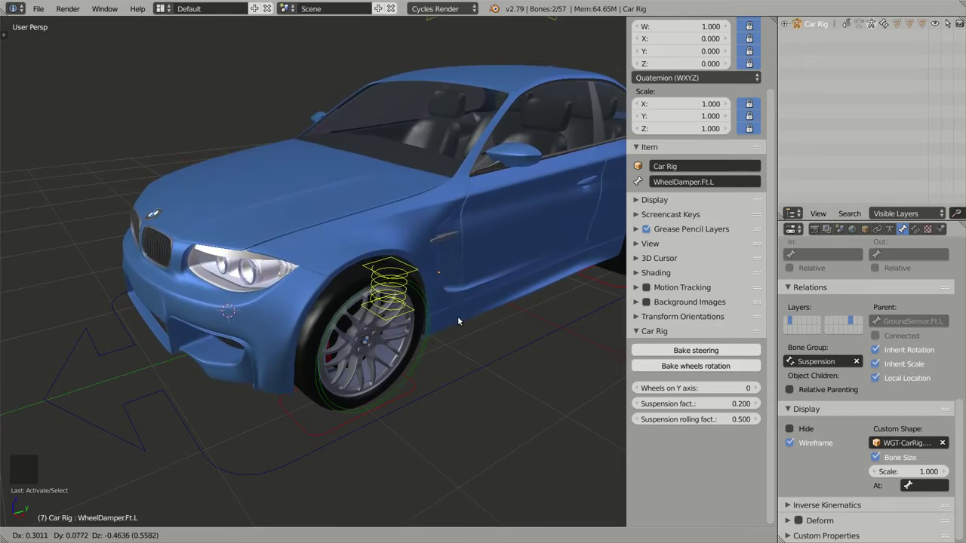
pyautogui.press('alt+g')
pyautogui.middleClick(384, 312)
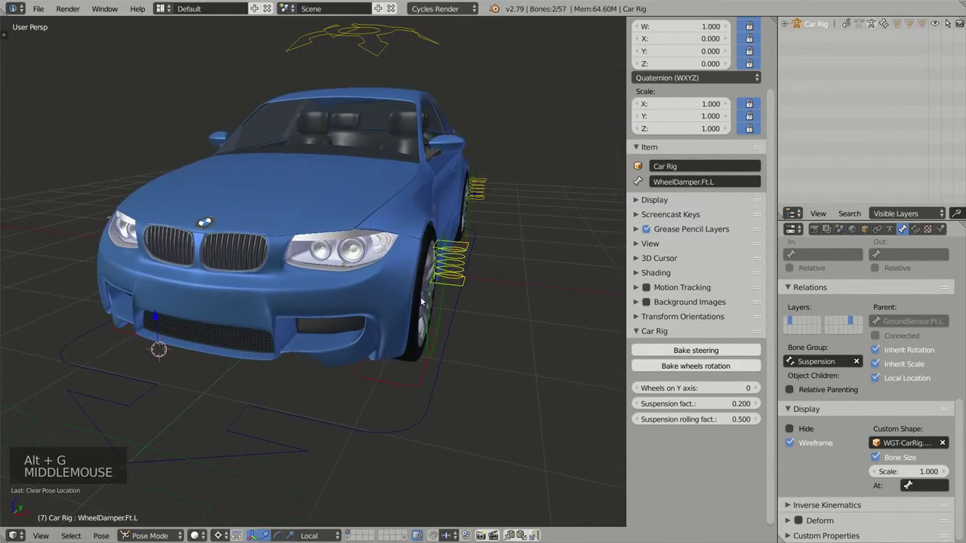
pyautogui.middleClick(431, 295)
pyautogui.middleClick(486, 298)
pyautogui.middleClick(348, 199)
pyautogui.middleClick(377, 220)
pyautogui.middleClick(437, 295)
pyautogui.middleClick(448, 261)
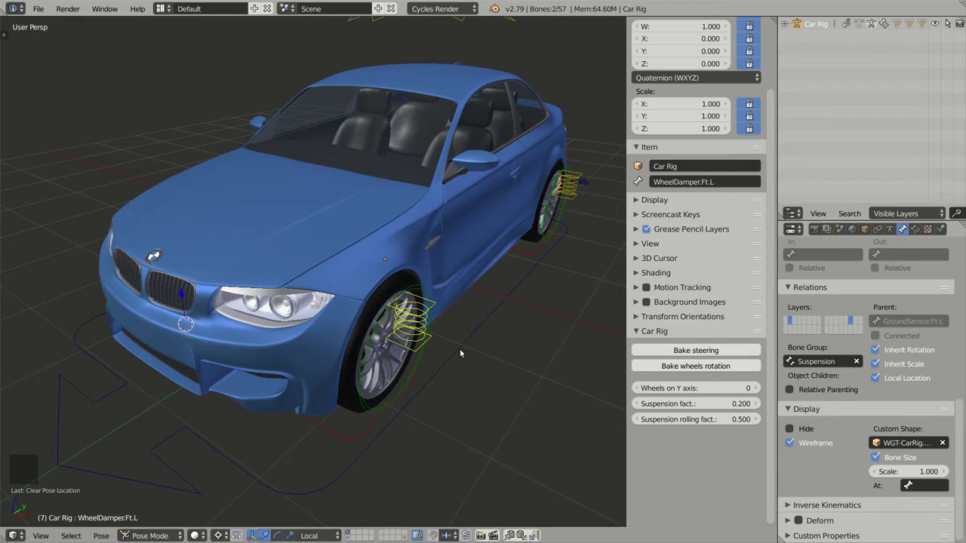
pyautogui.middleClick(439, 340)
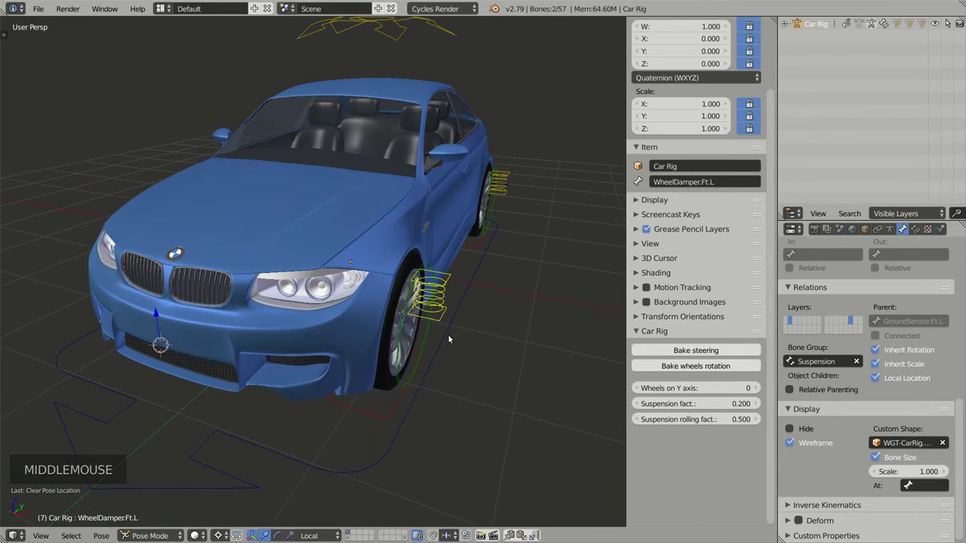
pyautogui.rightClick(436, 290)
pyautogui.rightClick(440, 274)
pyautogui.rightClick(440, 248)
pyautogui.middleClick(305, 277)
pyautogui.middleClick(336, 265)
pyautogui.middleClick(318, 270)
pyautogui.middleClick(333, 263)
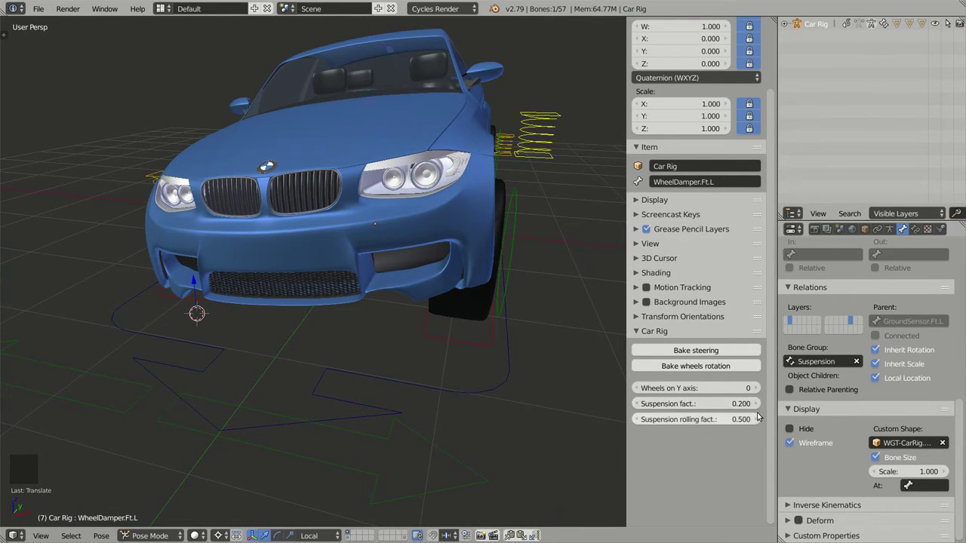
# Drag Suspension rolling fact. to higher values and check the effect from the car's front.
pyautogui.click(738, 419)
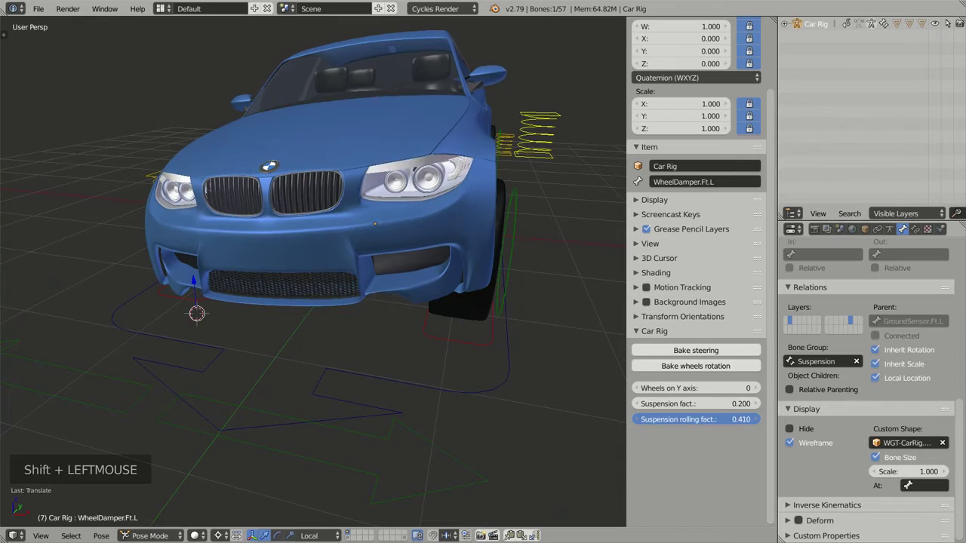
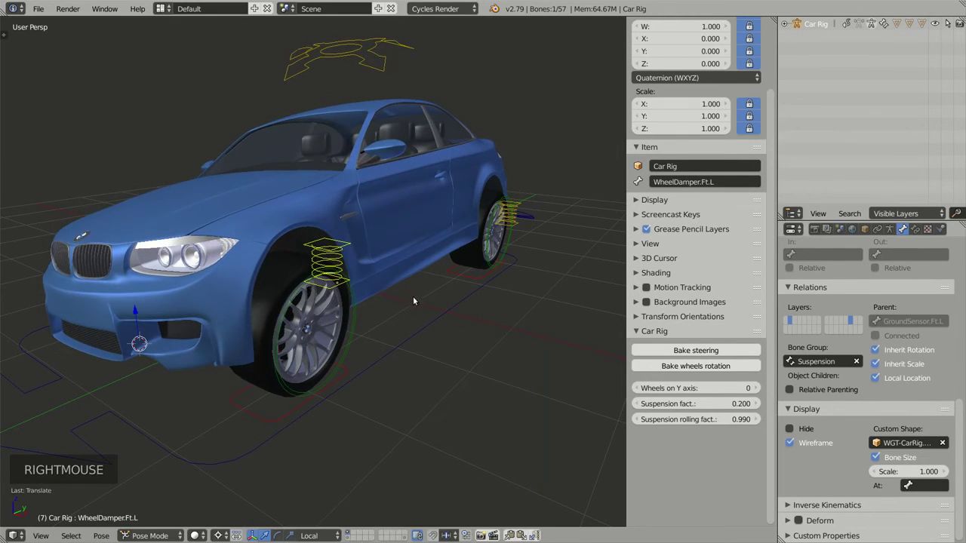
pyautogui.middleClick(327, 310)
pyautogui.middleClick(338, 301)
pyautogui.middleClick(434, 283)
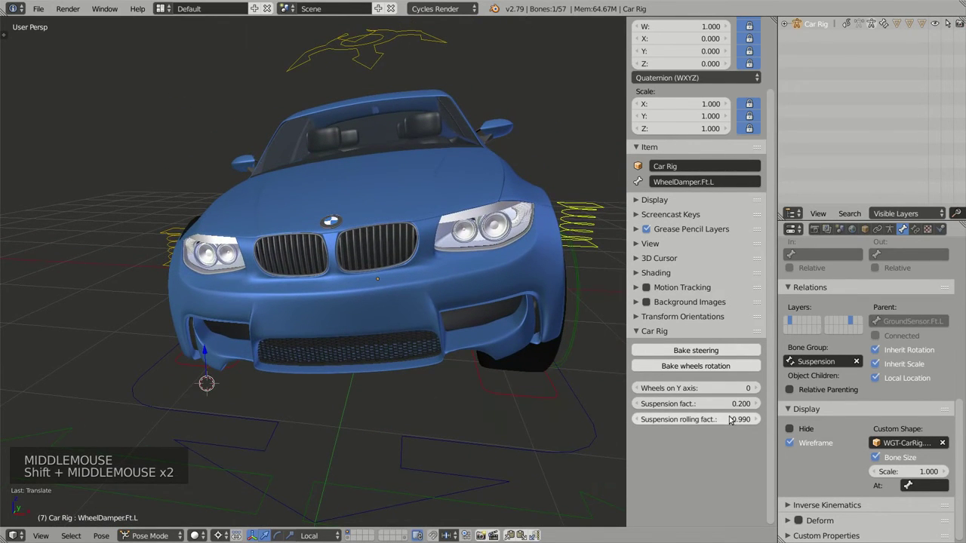
pyautogui.middleClick(573, 334)
pyautogui.middleClick(528, 332)
# Set Suspension rolling fact. to 0.200 and return to an overview of the whole car.
pyautogui.click(733, 423)
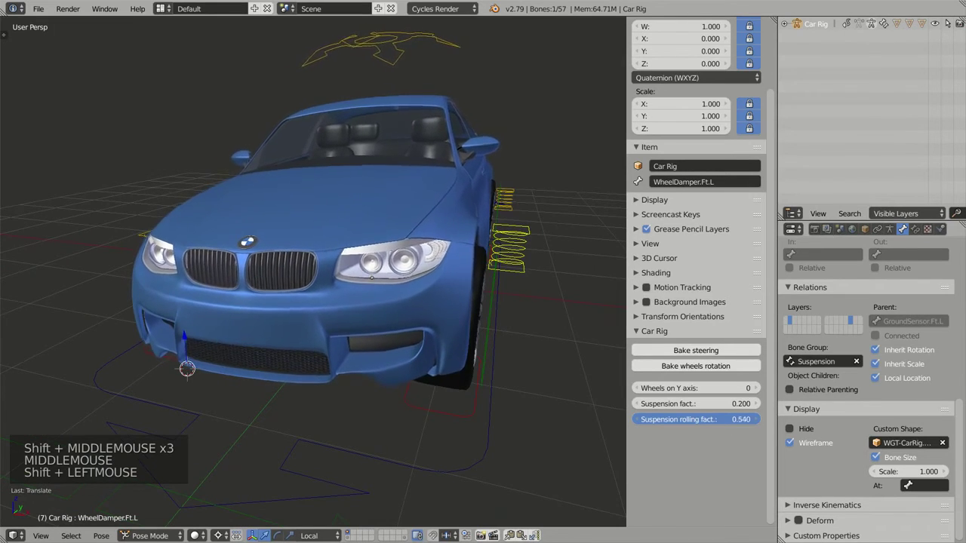
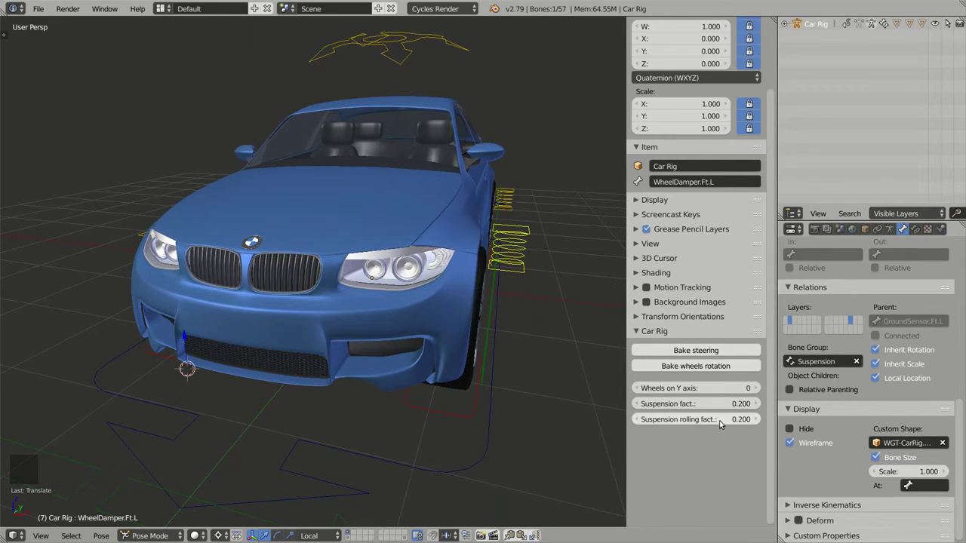
pyautogui.middleClick(474, 352)
pyautogui.middleClick(516, 317)
pyautogui.middleClick(414, 311)
pyautogui.middleClick(492, 278)
pyautogui.middleClick(480, 255)
pyautogui.scroll(-3)
pyautogui.middleClick(461, 277)
pyautogui.scroll(3)
pyautogui.middleClick(453, 260)
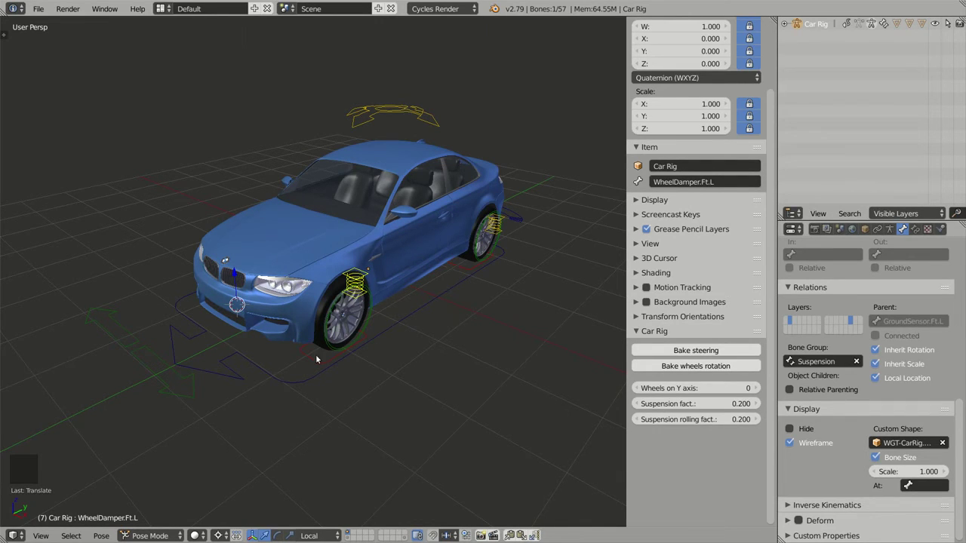
# Shift-select the four GroundSensor bones so the Car Rig panel lists all their settings.
pyautogui.rightClick(321, 360)
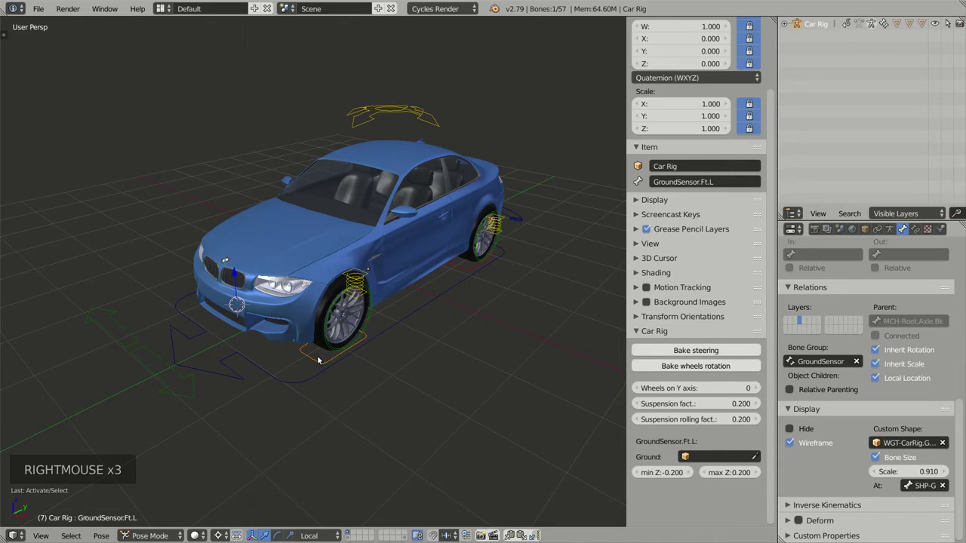
pyautogui.rightClick(540, 469)
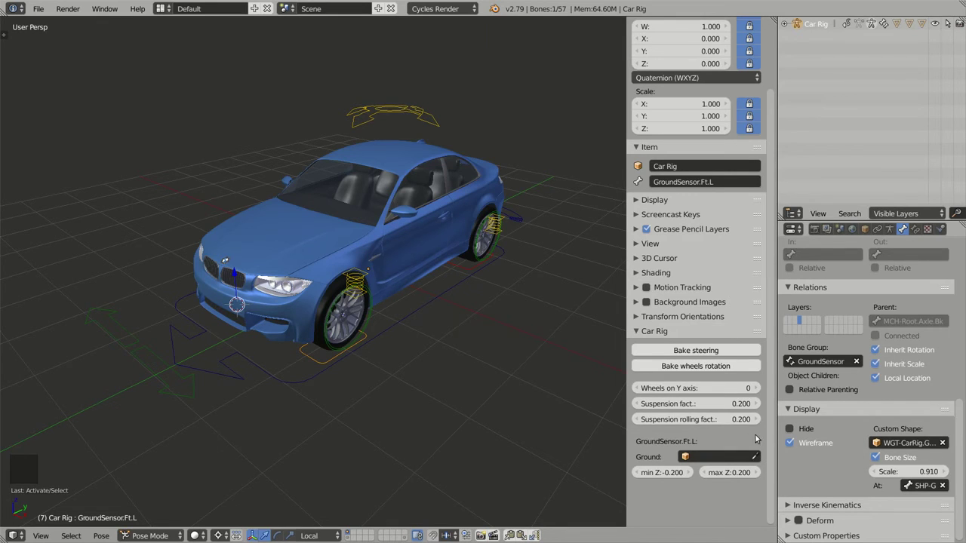
pyautogui.rightClick(472, 273)
pyautogui.scroll(-3)
pyautogui.middleClick(370, 393)
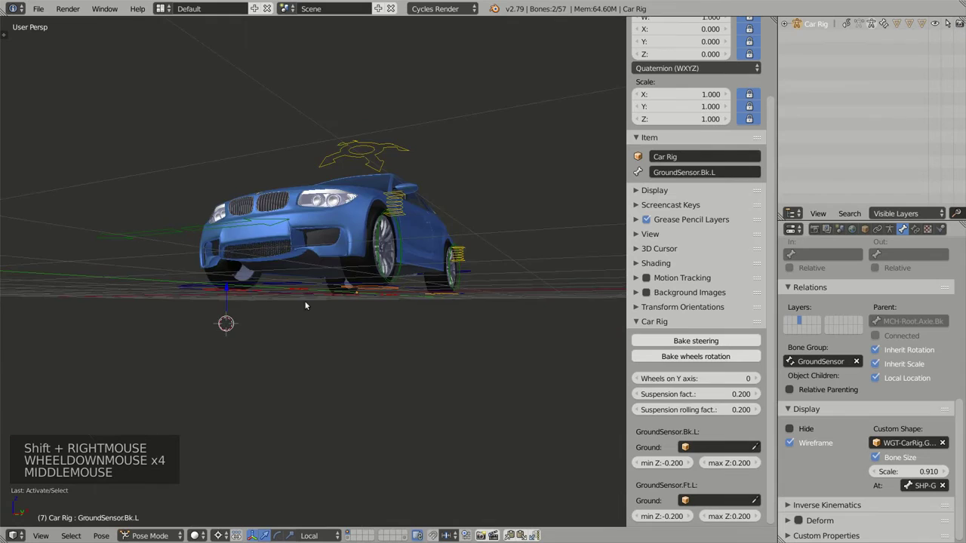
pyautogui.middleClick(300, 303)
pyautogui.rightClick(299, 309)
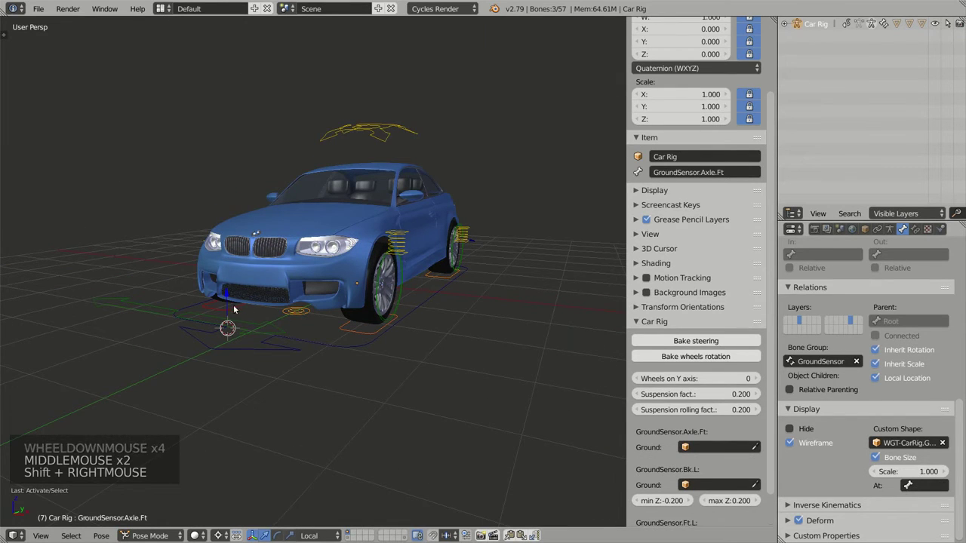
pyautogui.rightClick(228, 313)
# Reselect the ground sensors and review their min/max Z limits of -0.200 to 0.200.
pyautogui.scroll(-3)
pyautogui.middleClick(471, 326)
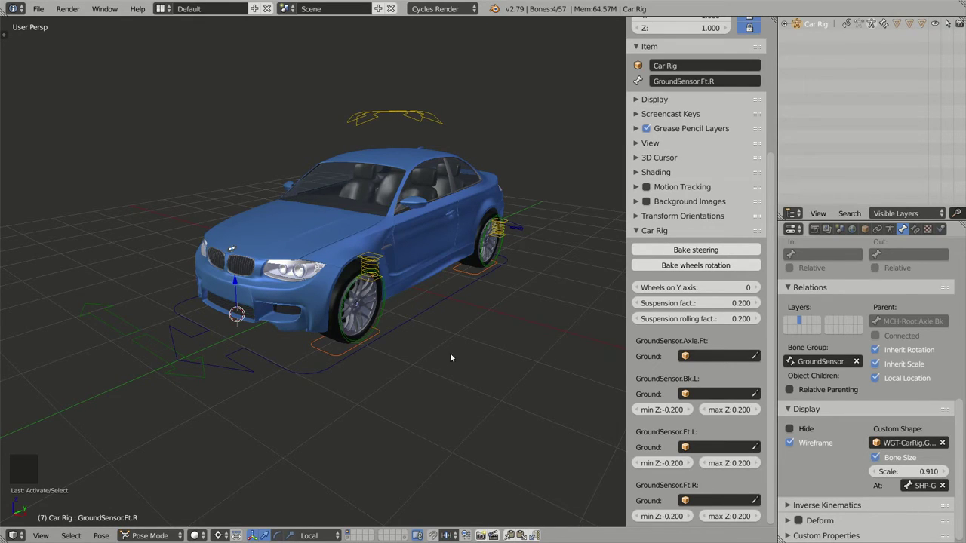
pyautogui.rightClick(338, 357)
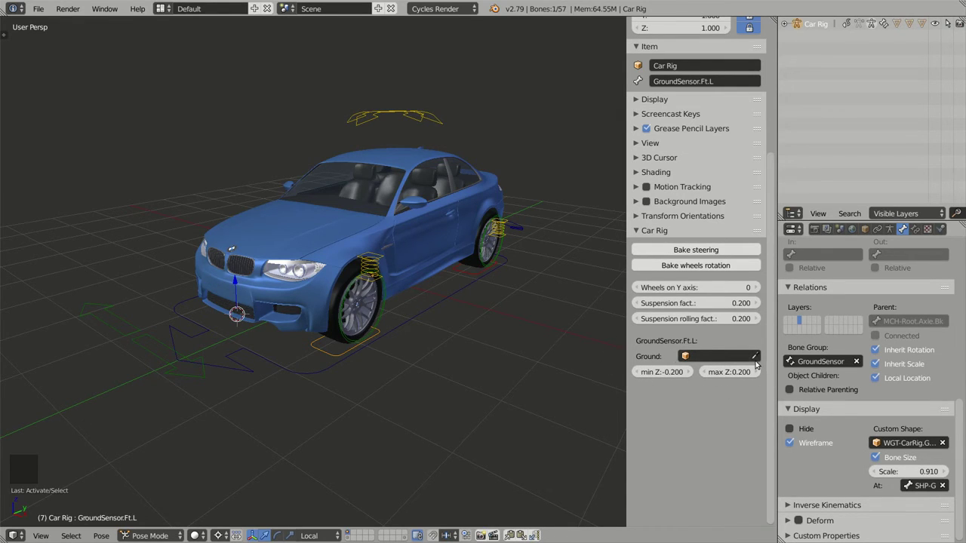
pyautogui.rightClick(471, 276)
pyautogui.middleClick(302, 366)
pyautogui.rightClick(485, 384)
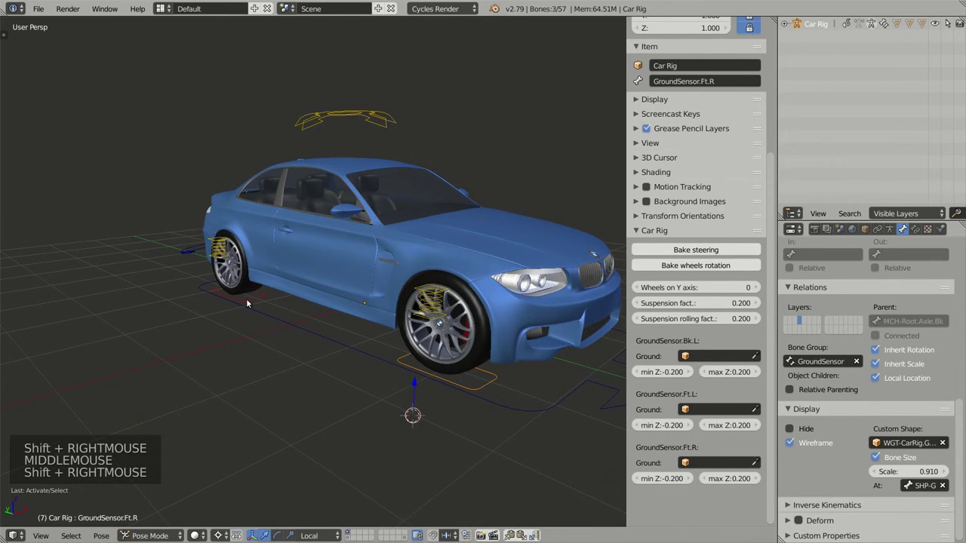
pyautogui.rightClick(259, 297)
pyautogui.middleClick(448, 314)
pyautogui.middleClick(448, 317)
pyautogui.middleClick(422, 301)
pyautogui.middleClick(424, 288)
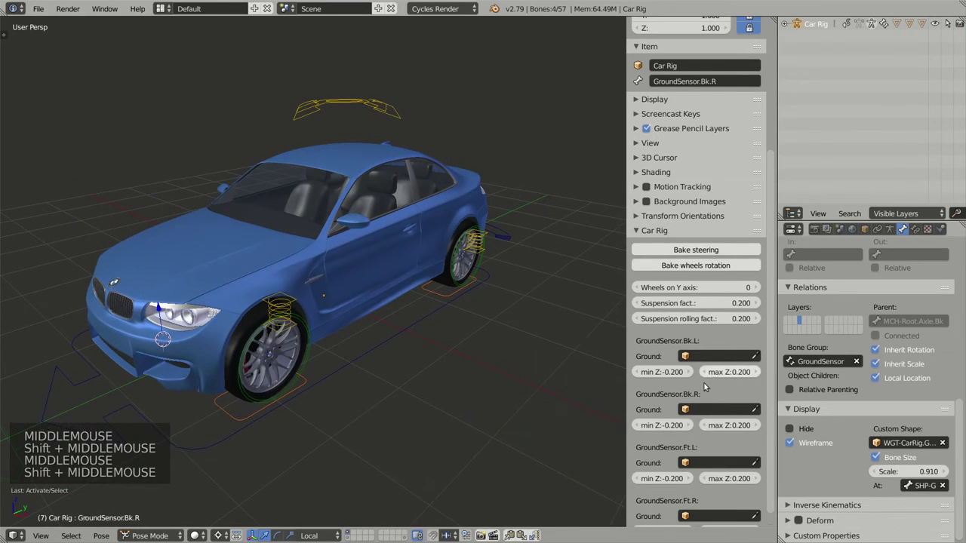
pyautogui.scroll(-3)
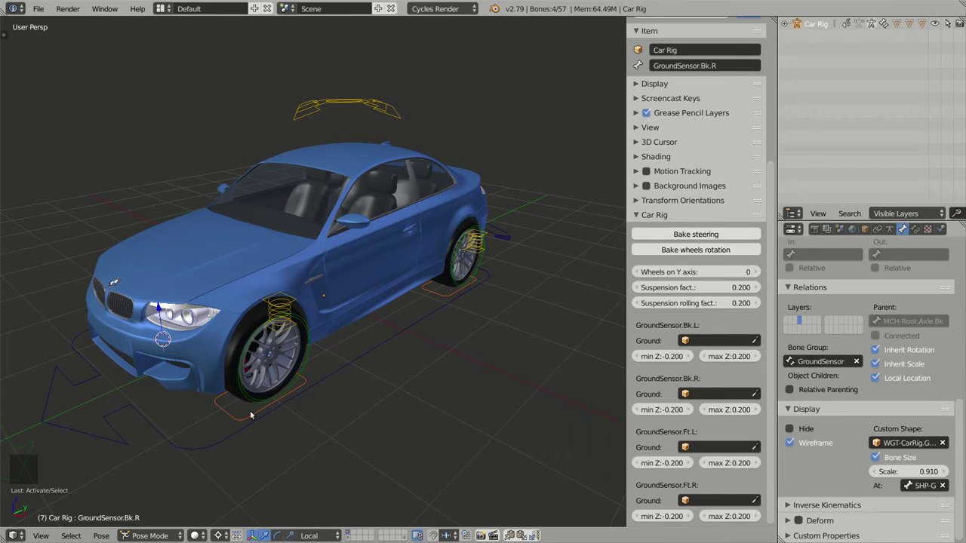
# Select only GroundSensor.Ft.L and show its Shrinkwrap and Limit Location (-0.200 to 0.200 Z) constraints.
pyautogui.rightClick(256, 414)
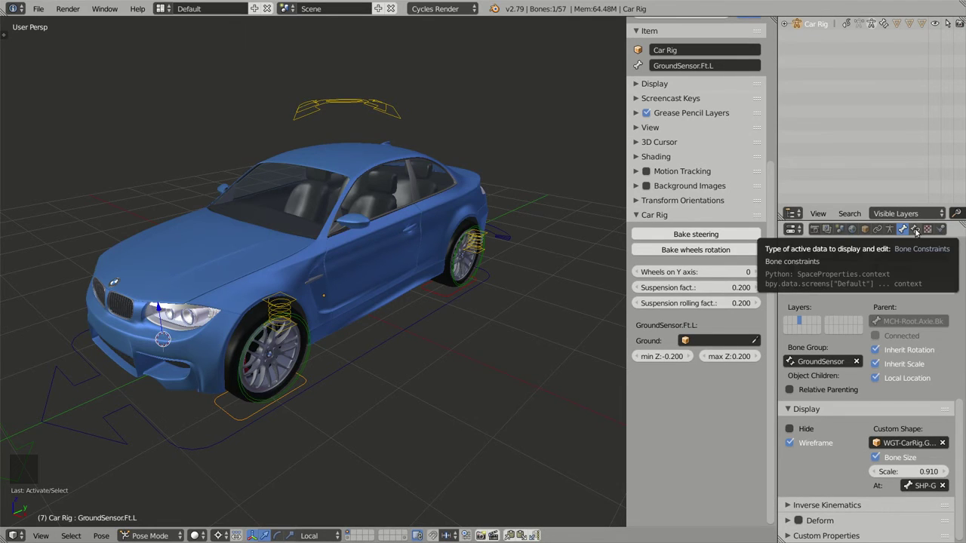
pyautogui.click(919, 232)
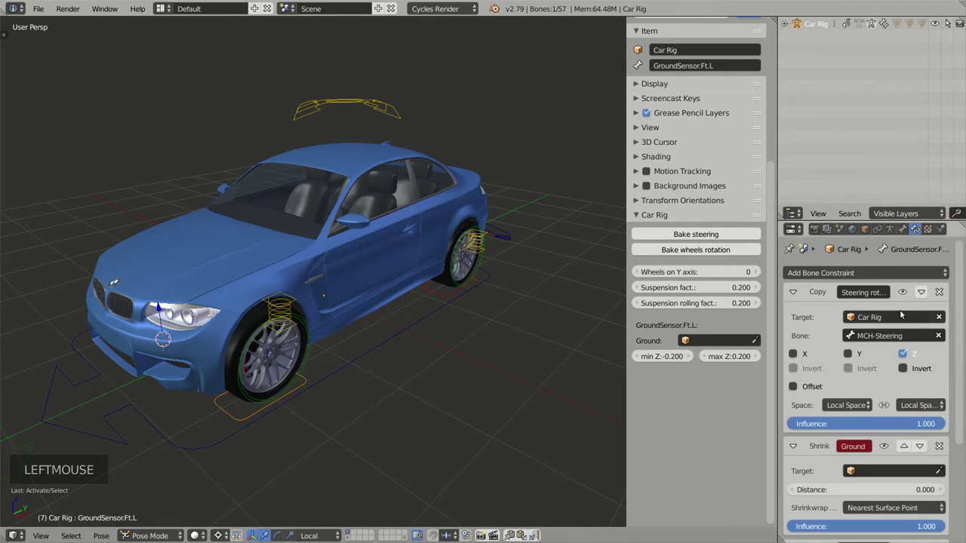
pyautogui.scroll(-3)
pyautogui.scroll(3)
pyautogui.scroll(-3)
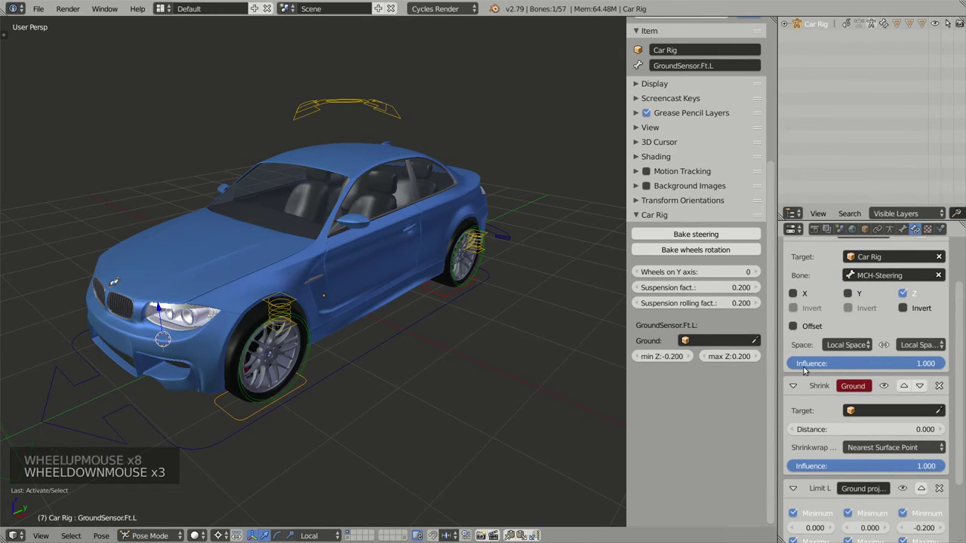
pyautogui.click(780, 385)
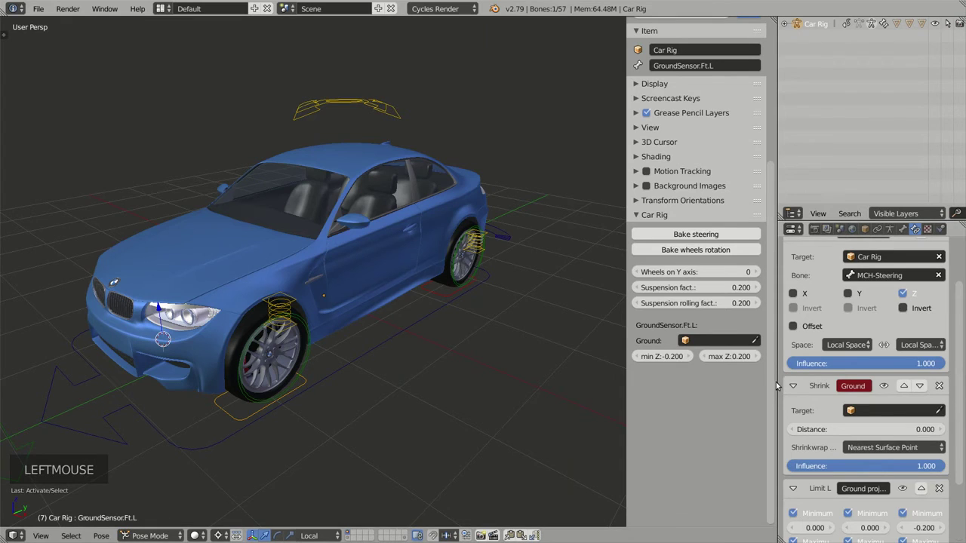
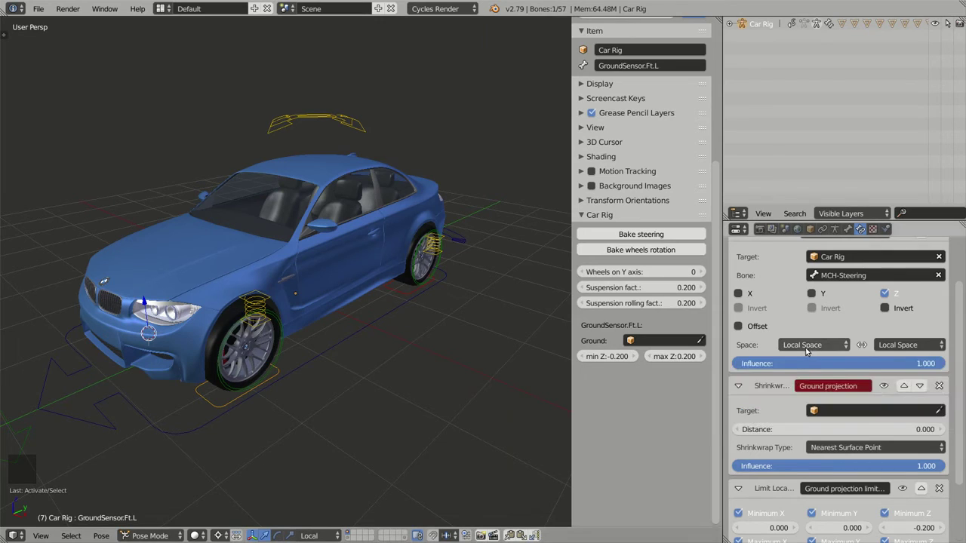
pyautogui.scroll(-3)
pyautogui.scroll(-3)
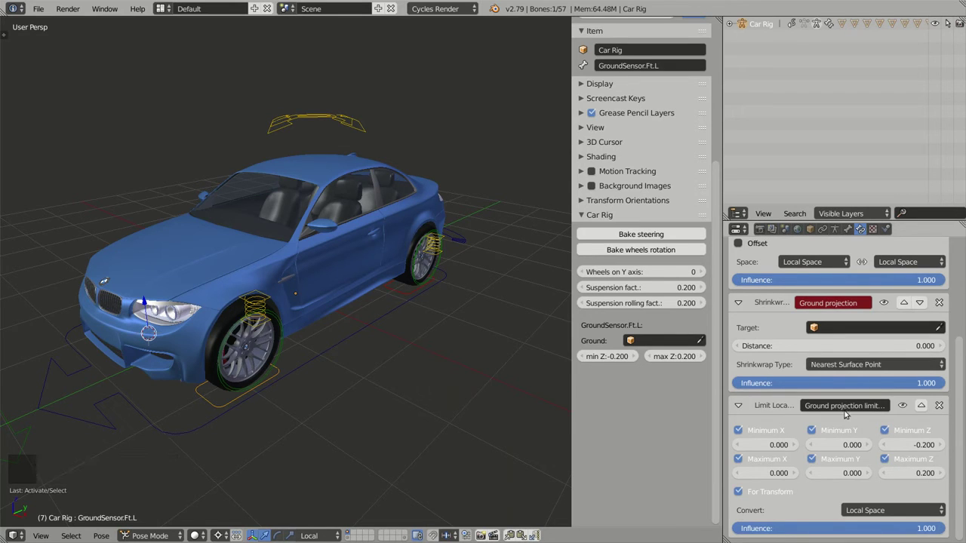
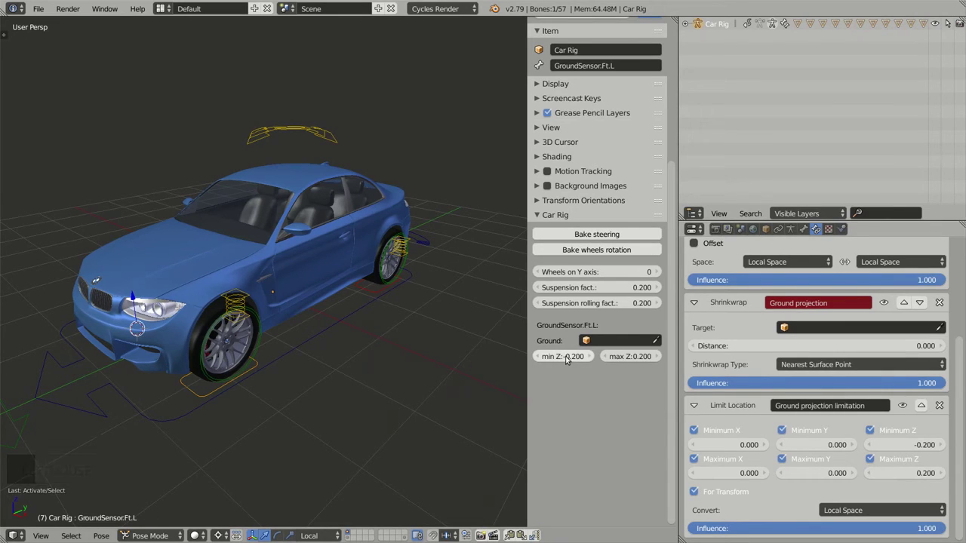
pyautogui.click(568, 360)
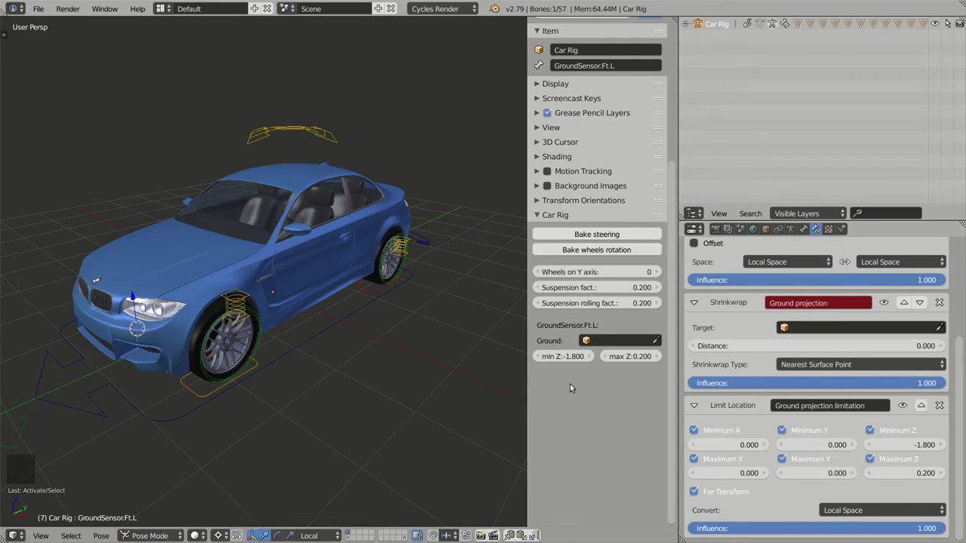
pyautogui.click(565, 357)
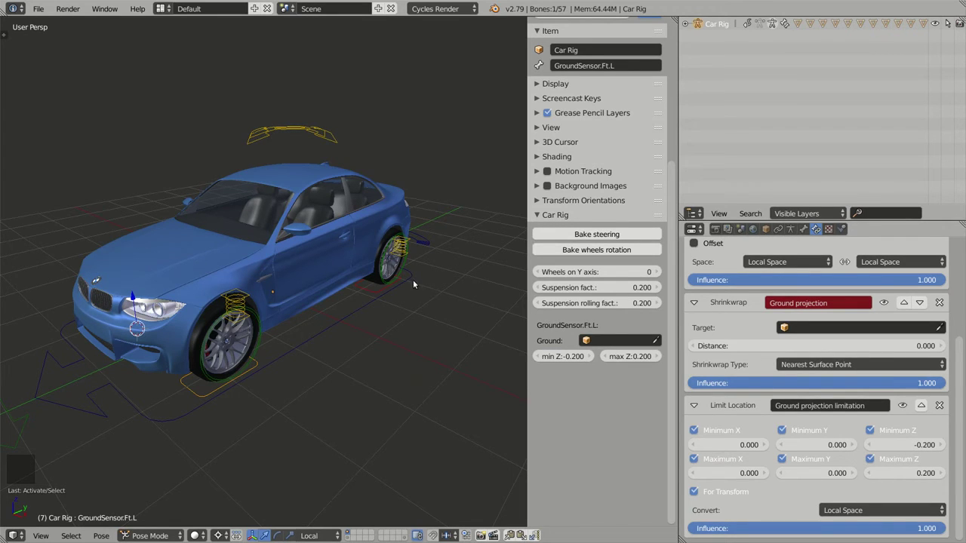
pyautogui.middleClick(391, 284)
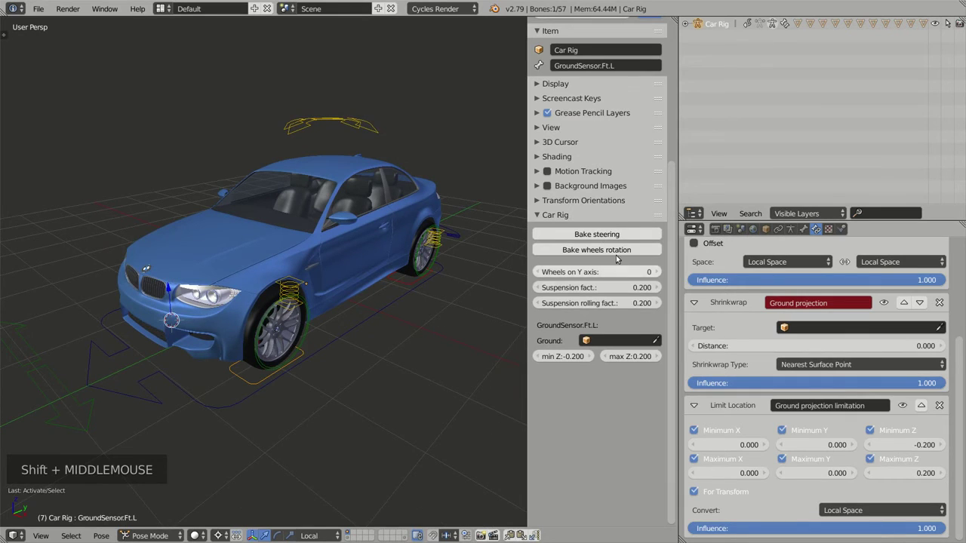
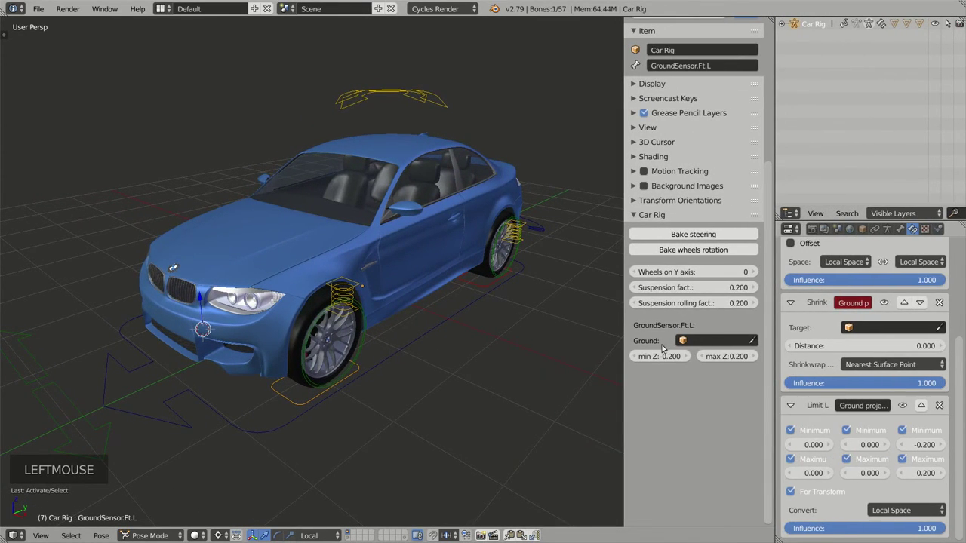
# Show the armature's Object Data skeleton and bone group settings, selecting the root bone.
pyautogui.click(889, 233)
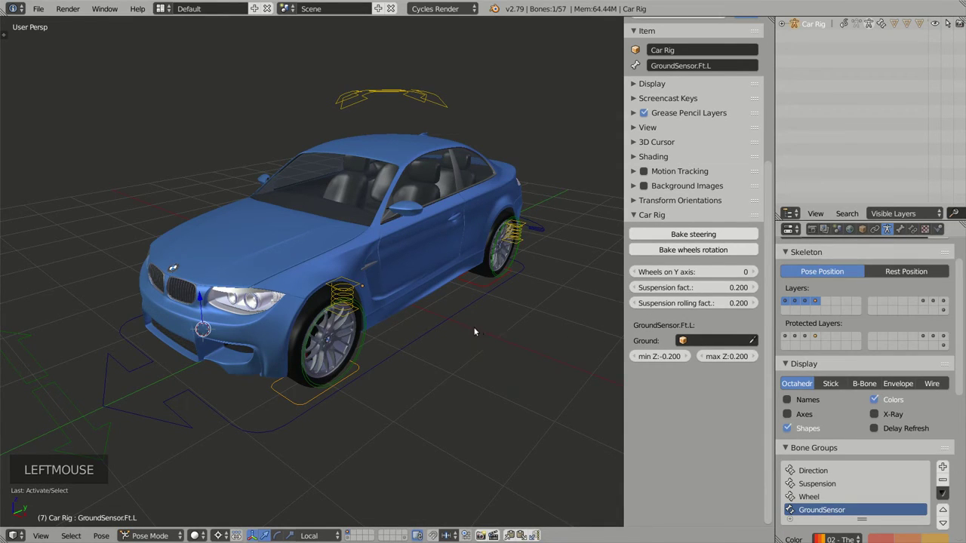
pyautogui.middleClick(401, 345)
pyautogui.middleClick(443, 359)
pyautogui.middleClick(427, 348)
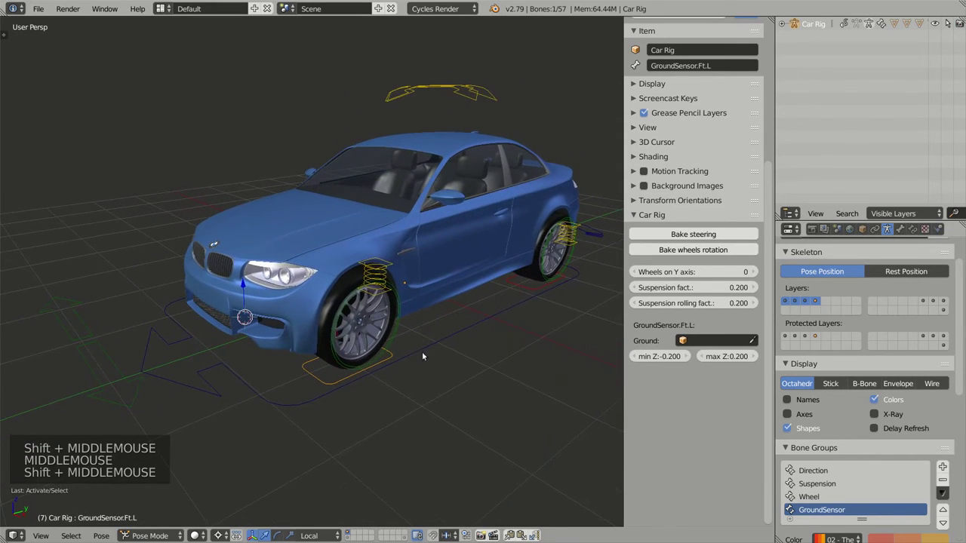
pyautogui.rightClick(324, 363)
pyautogui.rightClick(335, 282)
# Zoom to the front wheel and select GroundSensor.Ft.L, showing min Z -0.200 and max Z 0.200.
pyautogui.scroll(3)
pyautogui.scroll(-3)
pyautogui.middleClick(384, 289)
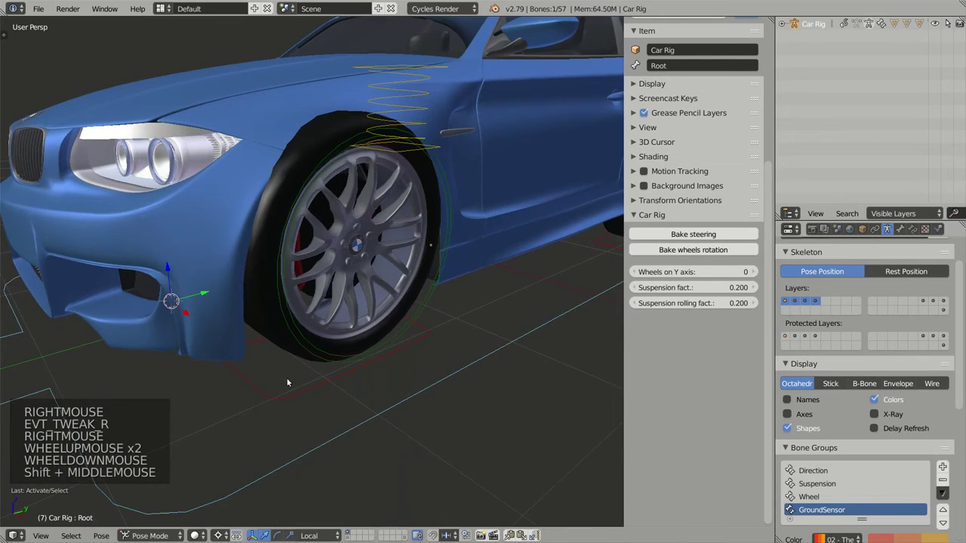
pyautogui.rightClick(299, 407)
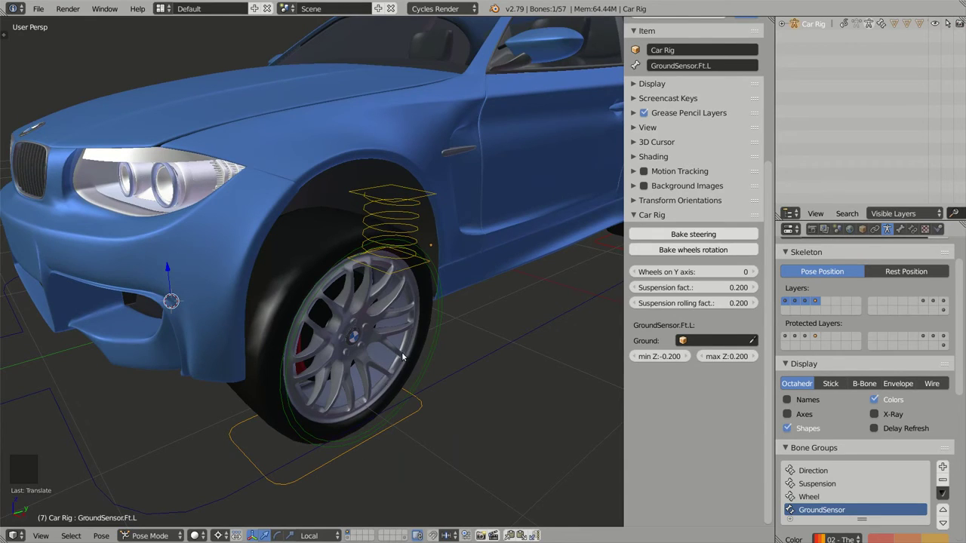
pyautogui.rightClick(256, 433)
pyautogui.rightClick(257, 342)
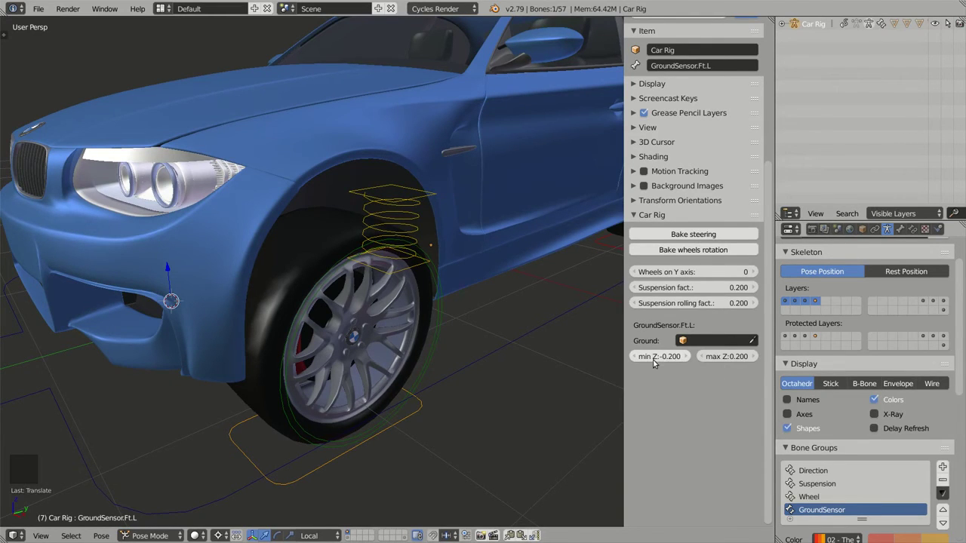
# Reselect GroundSensor.Ft.L and lower its max Z limit from 0.200 to 0.090.
pyautogui.middleClick(460, 357)
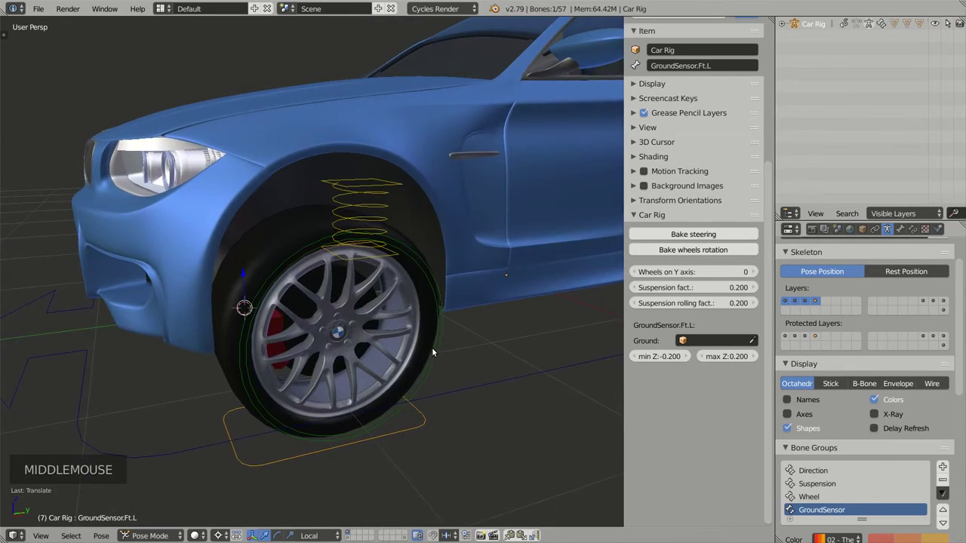
pyautogui.middleClick(444, 347)
pyautogui.middleClick(423, 343)
pyautogui.middleClick(432, 348)
pyautogui.rightClick(231, 431)
pyautogui.rightClick(234, 424)
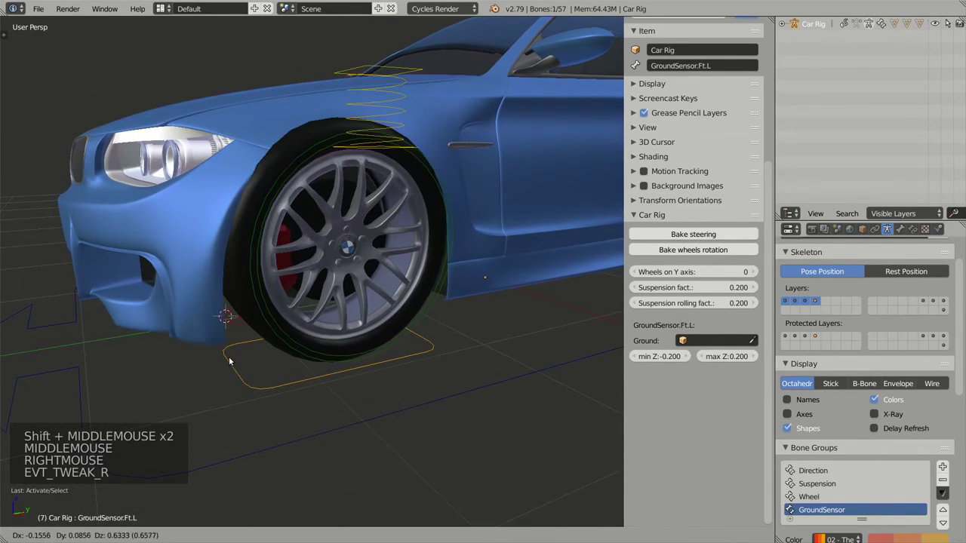
pyautogui.middleClick(354, 298)
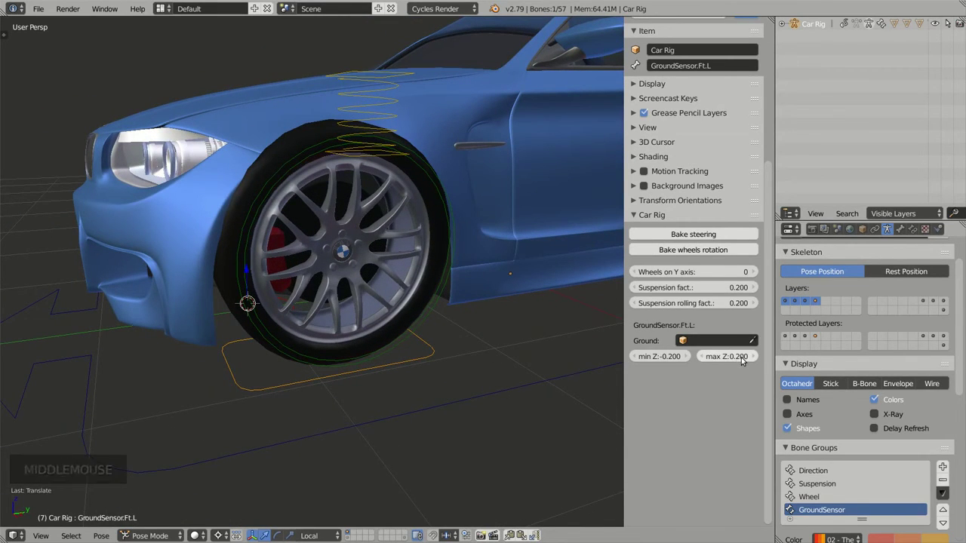
pyautogui.click(744, 358)
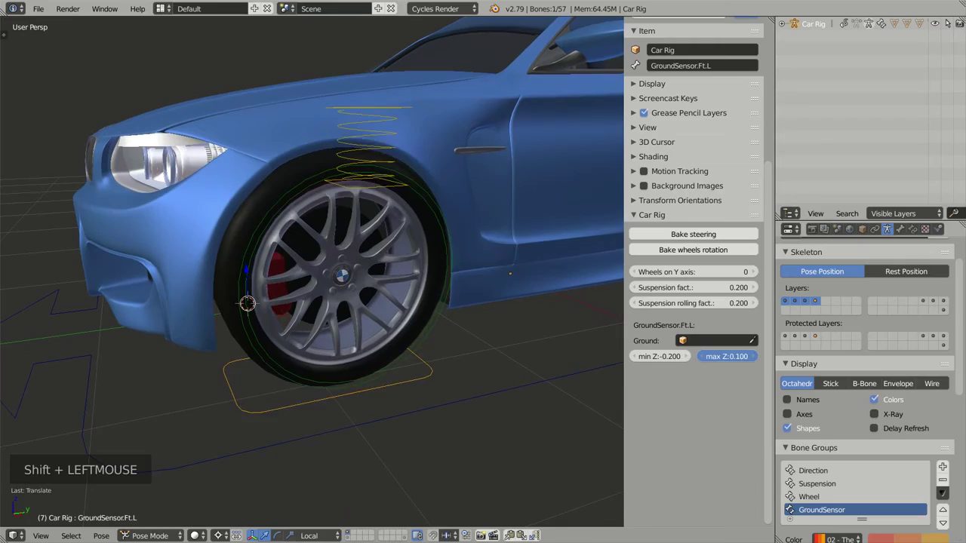
# Inspect the front wheel's response, then select the front-left wheel damper bone.
pyautogui.middleClick(482, 342)
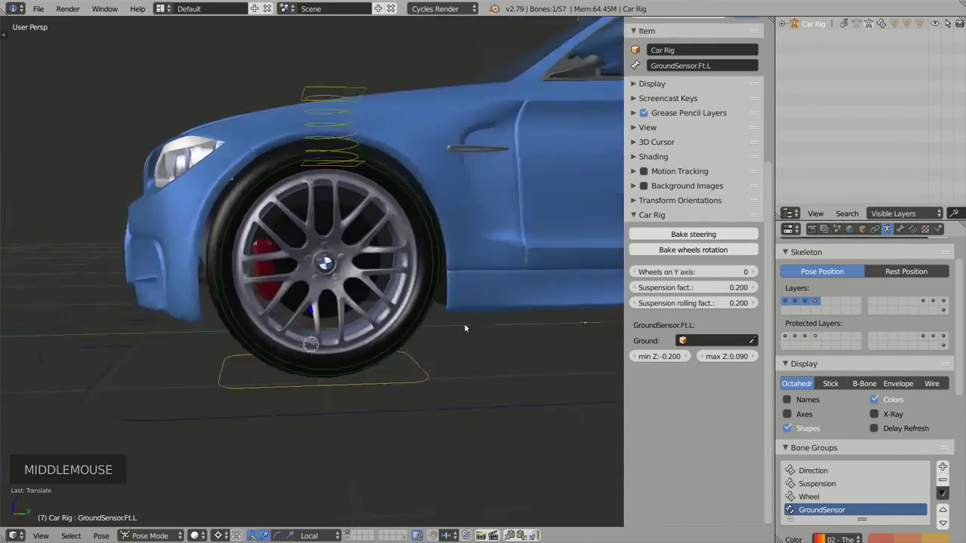
pyautogui.scroll(3)
pyautogui.scroll(-3)
pyautogui.middleClick(420, 276)
pyautogui.middleClick(439, 326)
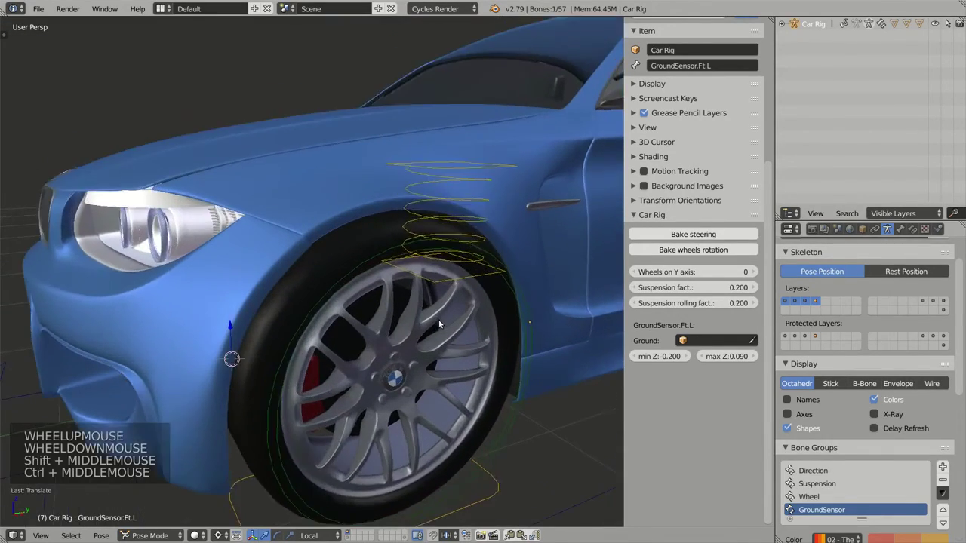
pyautogui.middleClick(436, 336)
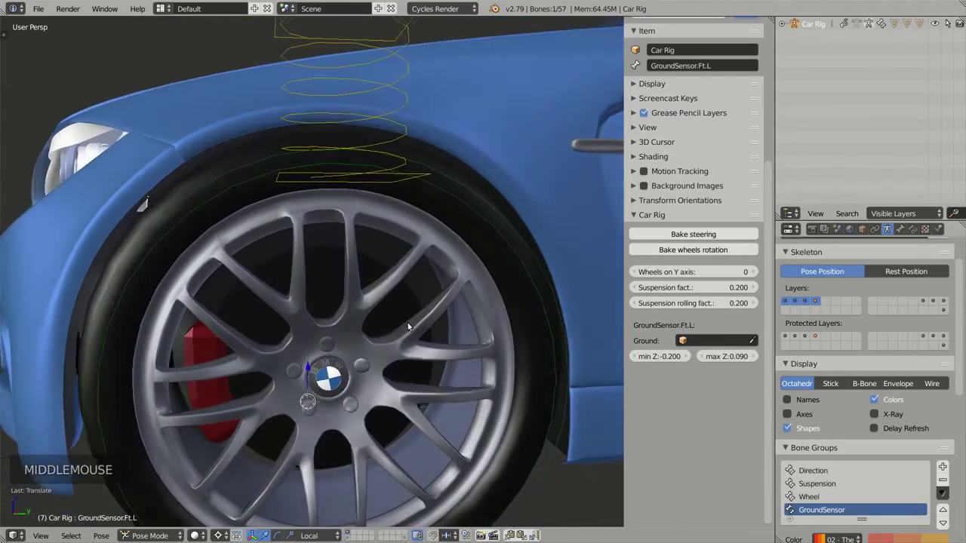
pyautogui.middleClick(422, 365)
pyautogui.scroll(-3)
pyautogui.middleClick(429, 340)
pyautogui.middleClick(441, 351)
pyautogui.rightClick(370, 124)
# Show only the ground-sensor bone layer, select GroundSensor.Ft.L and edit its Z limits in the Car Rig panel.
pyautogui.press('ctrl+z')
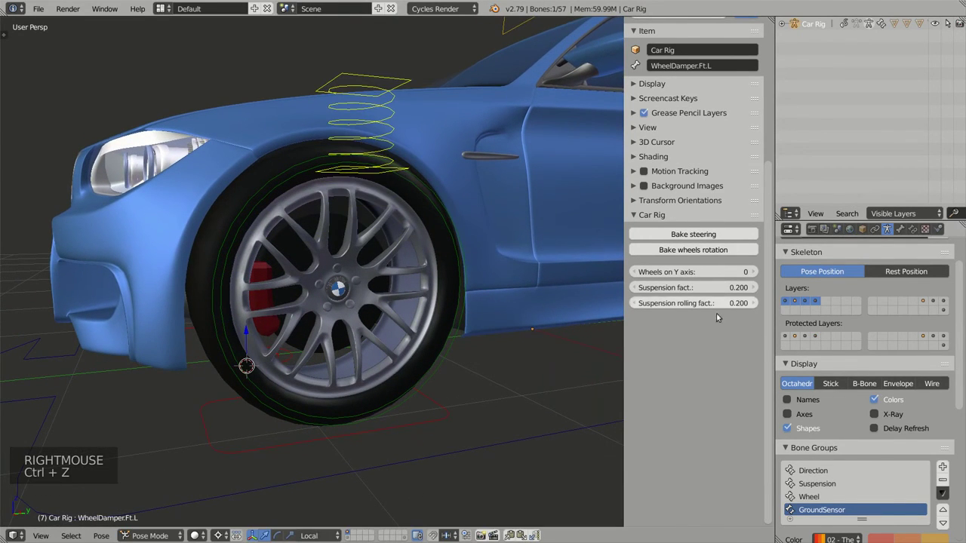
pyautogui.click(819, 303)
pyautogui.rightClick(445, 421)
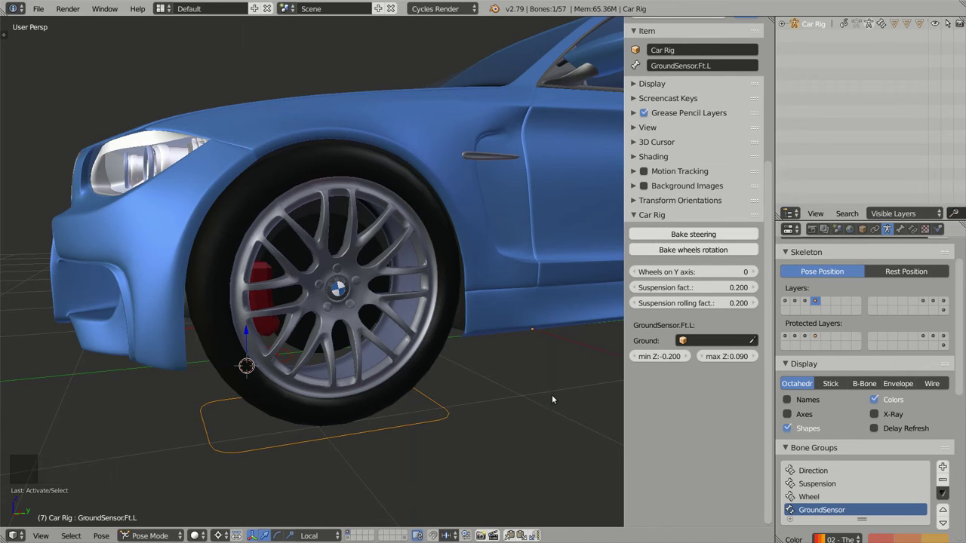
pyautogui.rightClick(444, 428)
pyautogui.middleClick(492, 419)
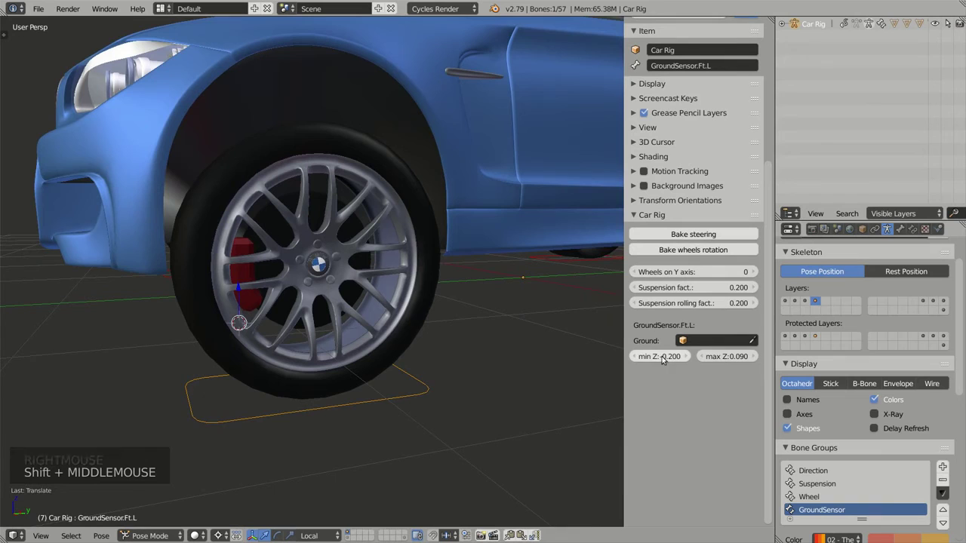
pyautogui.click(659, 359)
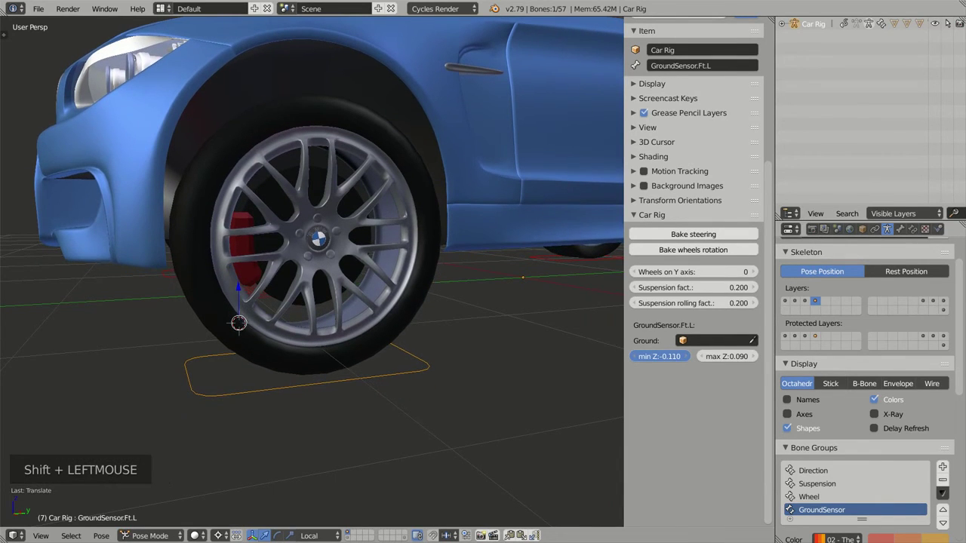
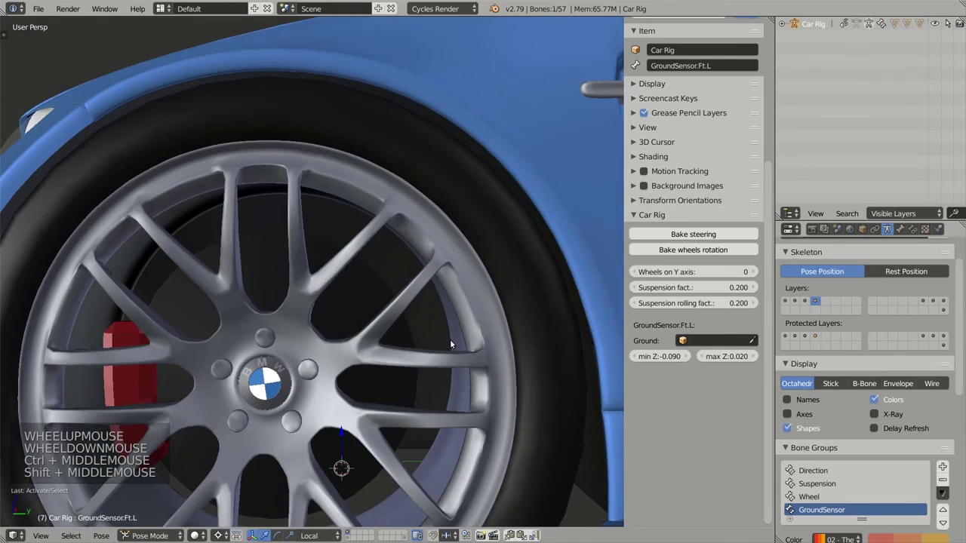
pyautogui.scroll(-3)
# Set the front-left sensor's minimum Z to -0.040 while checking the tyre against the ground.
pyautogui.middleClick(538, 377)
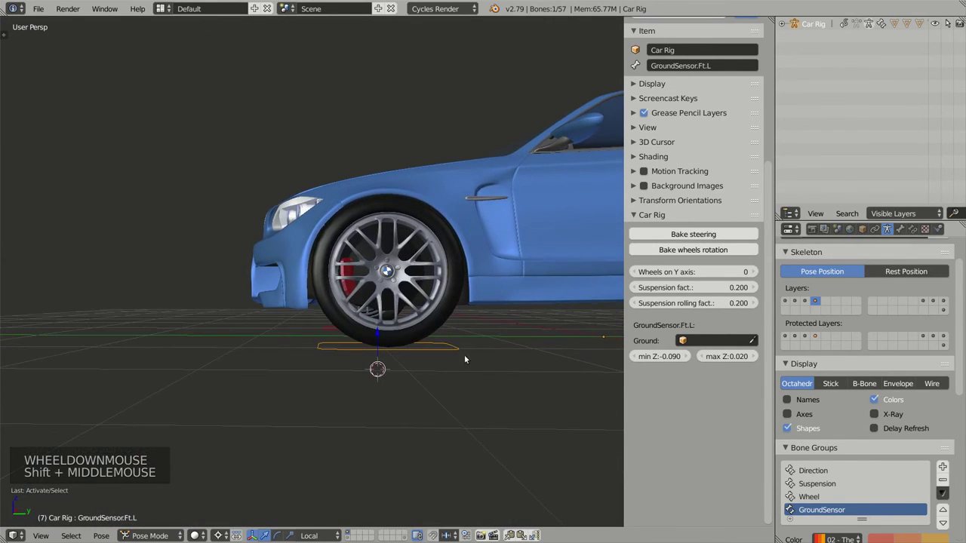
pyautogui.rightClick(454, 353)
pyautogui.middleClick(474, 298)
pyautogui.middleClick(489, 309)
pyautogui.click(676, 358)
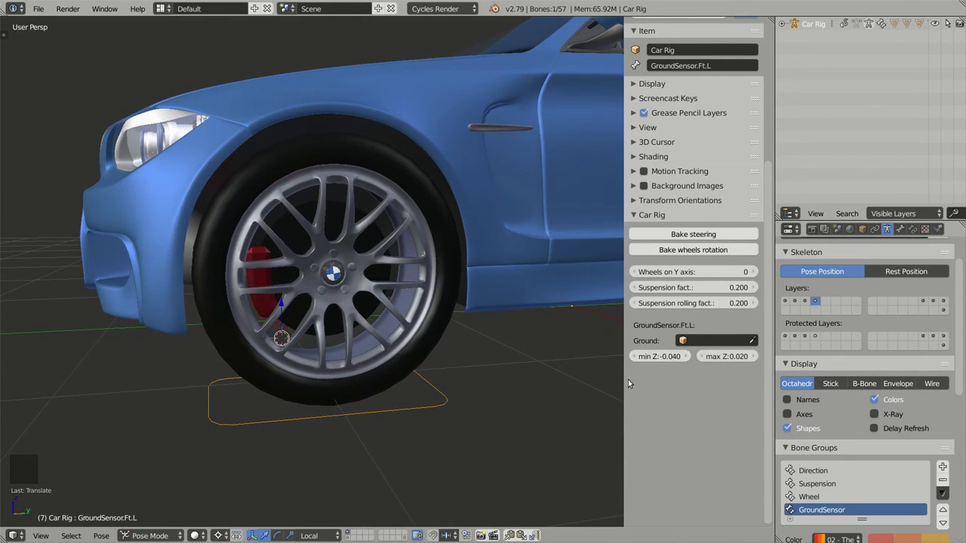
pyautogui.middleClick(522, 356)
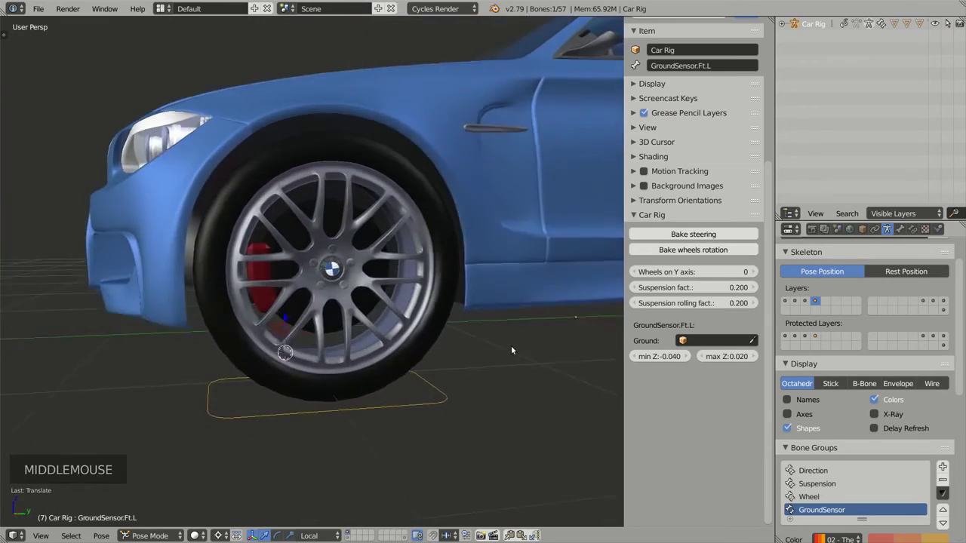
pyautogui.rightClick(436, 414)
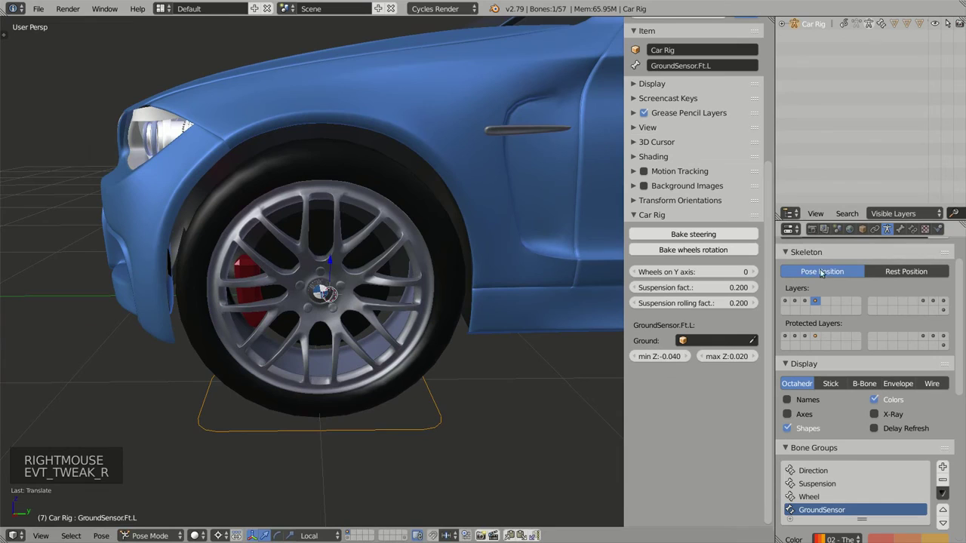
# Reveal the suspension and wheel-control bone layers, select all bones and clear their transforms.
pyautogui.click(804, 303)
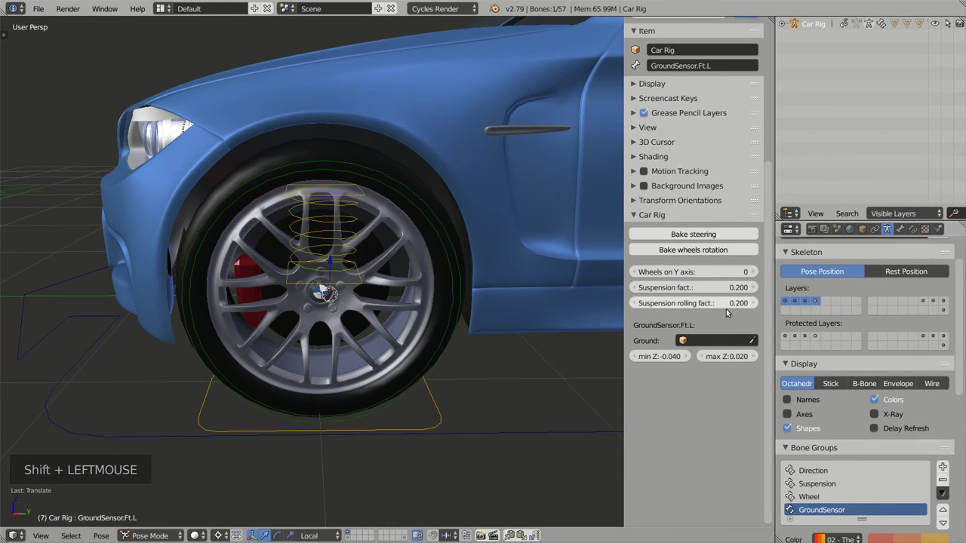
pyautogui.press('a')
pyautogui.press('a')
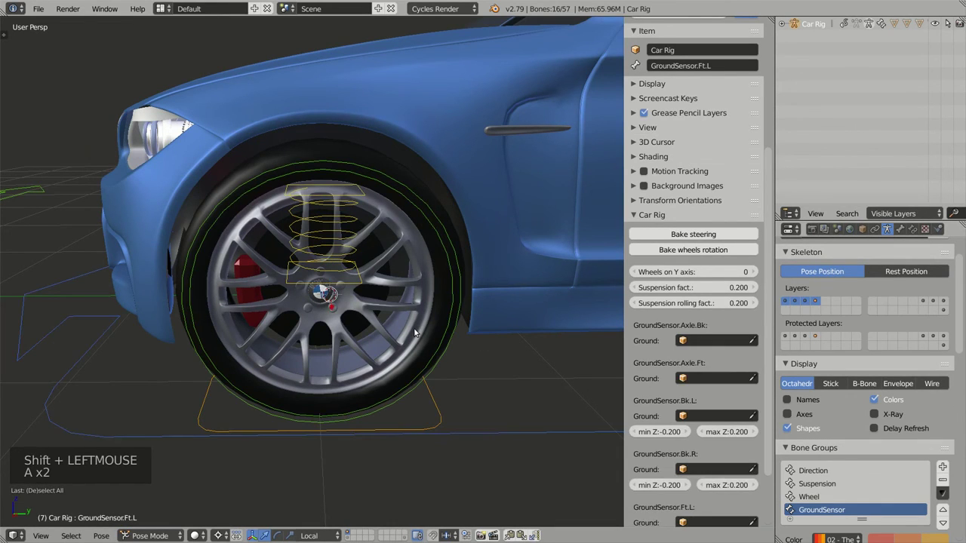
pyautogui.press('alt+g')
pyautogui.press('alt+r')
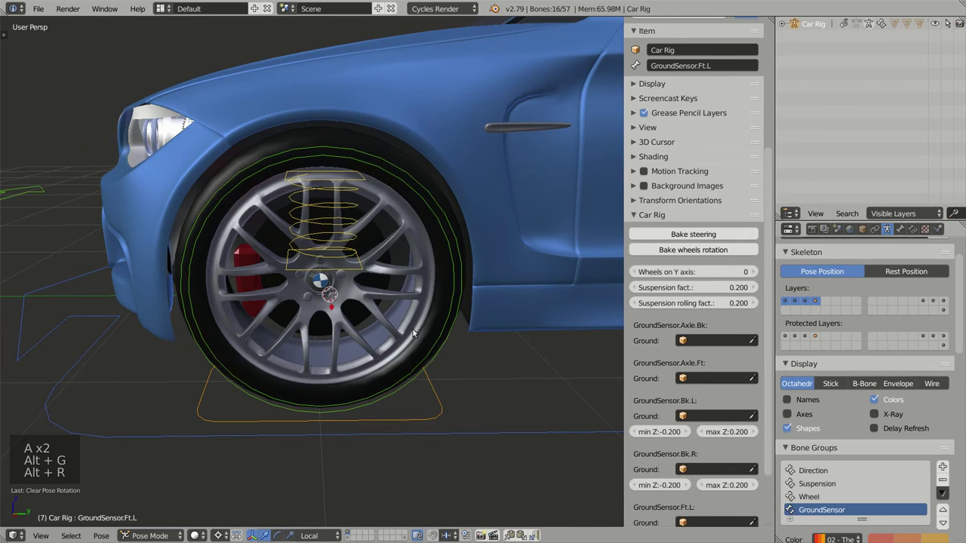
pyautogui.press('alt+s')
# Select the front wheel rig bones and GroundSensor.Ft.L, then view the car in orthographic.
pyautogui.rightClick(440, 405)
pyautogui.rightClick(443, 406)
pyautogui.middleClick(453, 386)
pyautogui.rightClick(229, 409)
pyautogui.rightClick(232, 403)
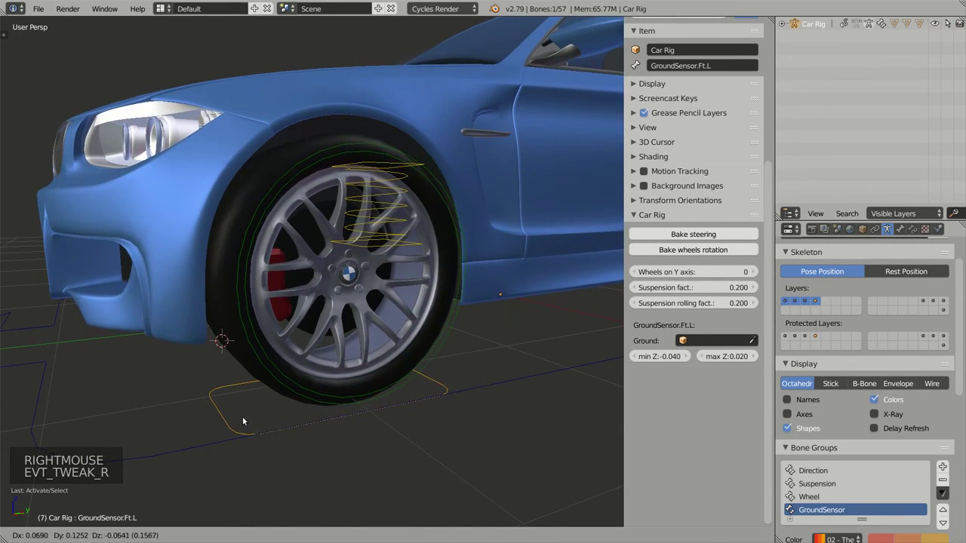
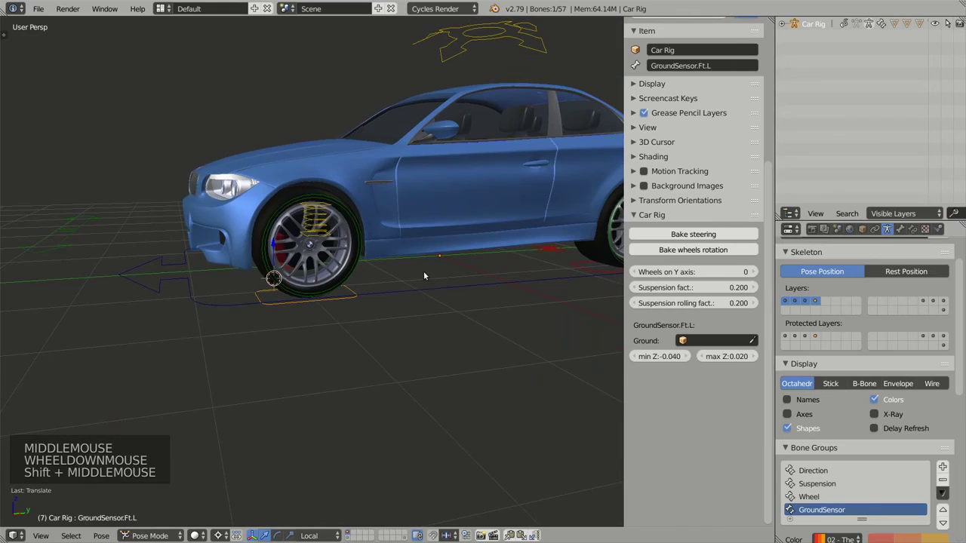
pyautogui.press('KP_5')
pyautogui.scroll(3)
pyautogui.middleClick(300, 253)
pyautogui.scroll(3)
pyautogui.middleClick(297, 300)
# Reselect GroundSensor.Ft.L at the front-left wheel and add GroundSensor.Ft.R to the selection.
pyautogui.middleClick(387, 331)
pyautogui.middleClick(358, 301)
pyautogui.middleClick(374, 283)
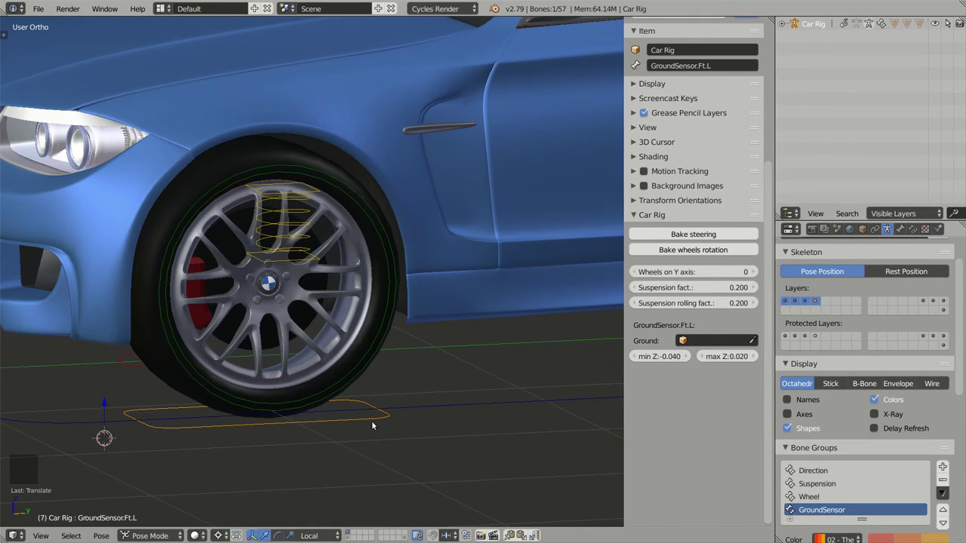
pyautogui.rightClick(380, 421)
pyautogui.rightClick(380, 411)
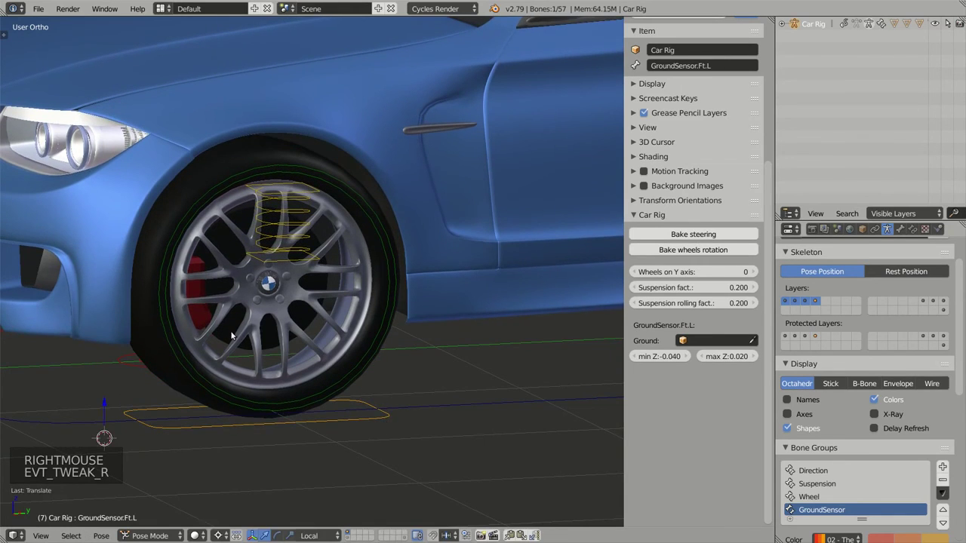
pyautogui.middleClick(283, 330)
pyautogui.press('alt+g')
pyautogui.middleClick(220, 359)
pyautogui.middleClick(221, 338)
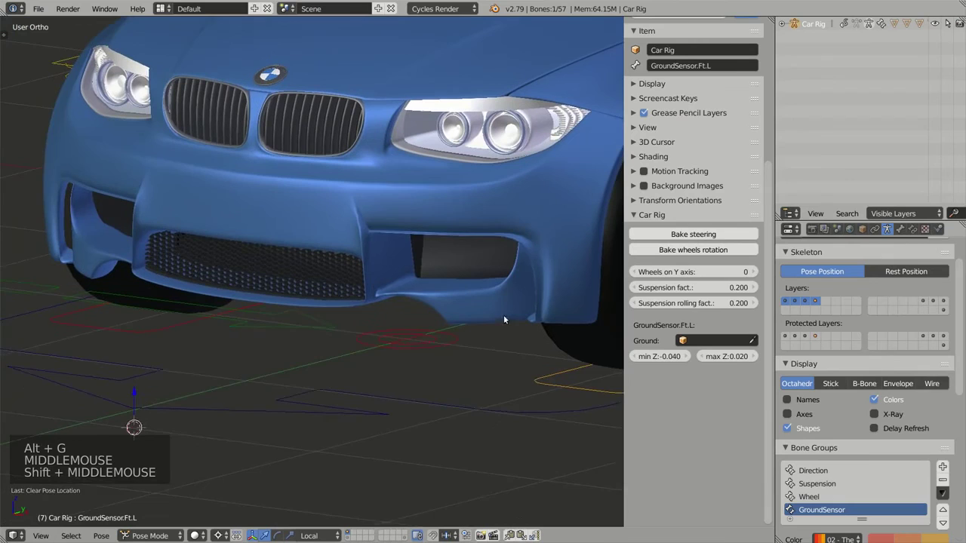
pyautogui.rightClick(169, 332)
# Copy min Z -0.040 and max Z 0.020 from the front-left sensor into GroundSensor.Ft.R.
pyautogui.scroll(-3)
pyautogui.middleClick(453, 328)
pyautogui.middleClick(423, 326)
pyautogui.middleClick(510, 301)
pyautogui.middleClick(496, 306)
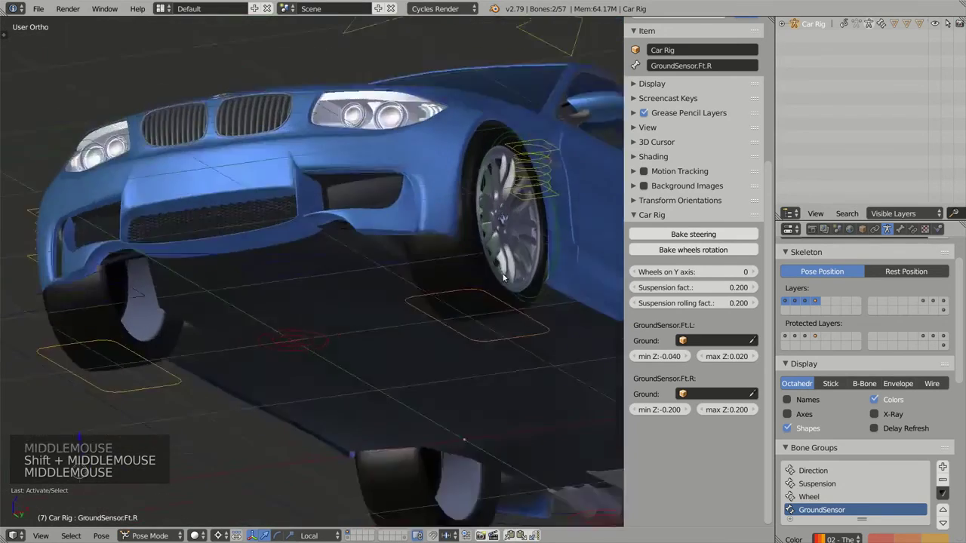
pyautogui.middleClick(506, 302)
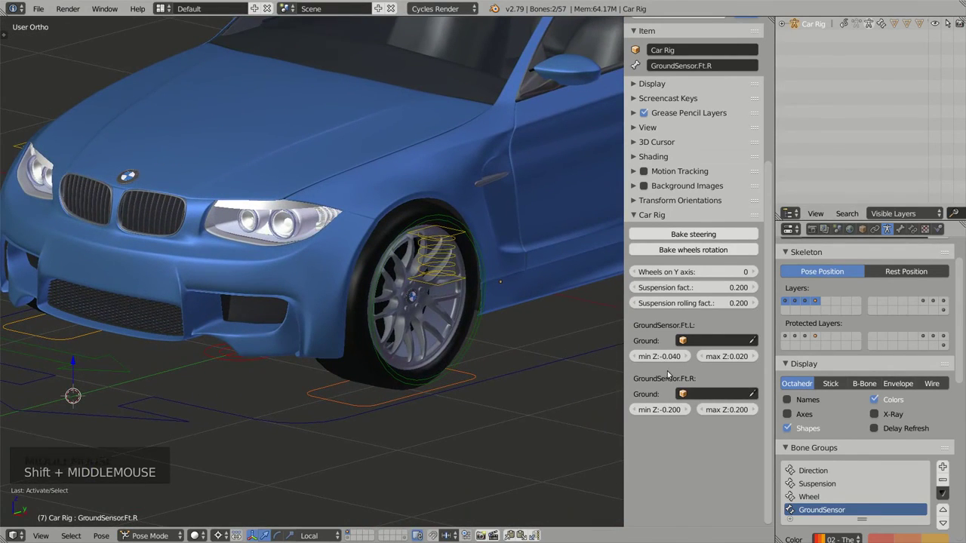
pyautogui.press('ctrl+c')
pyautogui.press('ctrl+v')
pyautogui.press('ctrl+c')
pyautogui.press('ctrl+v')
# Move to the rear of the car and add GroundSensor.Bk.L to the selection.
pyautogui.middleClick(485, 330)
pyautogui.scroll(-3)
pyautogui.middleClick(530, 326)
pyautogui.middleClick(492, 338)
pyautogui.middleClick(506, 340)
pyautogui.rightClick(493, 342)
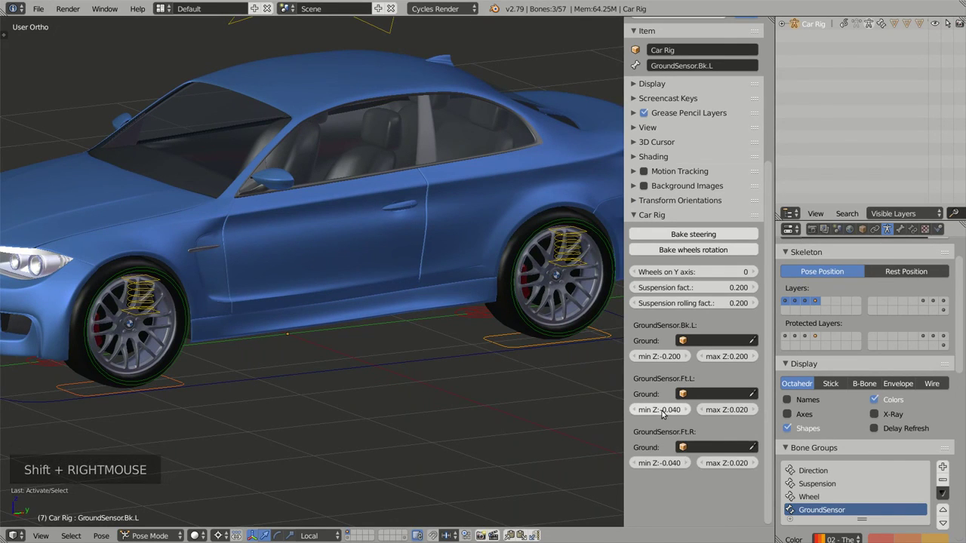
# Paste min Z -0.040 and max Z 0.020 from a front sensor into GroundSensor.Bk.L.
pyautogui.press('ctrl+c')
pyautogui.press('ctrl+v')
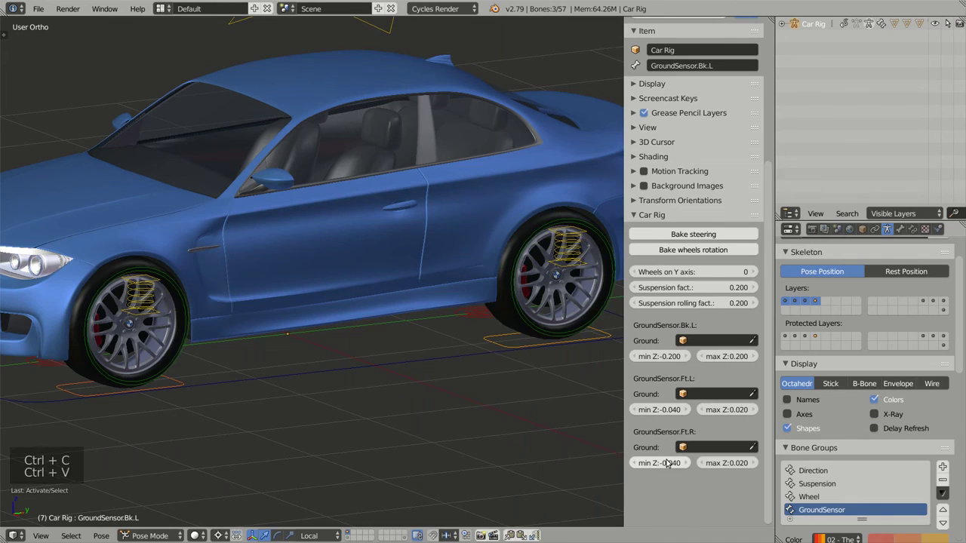
pyautogui.press('ctrl+v')
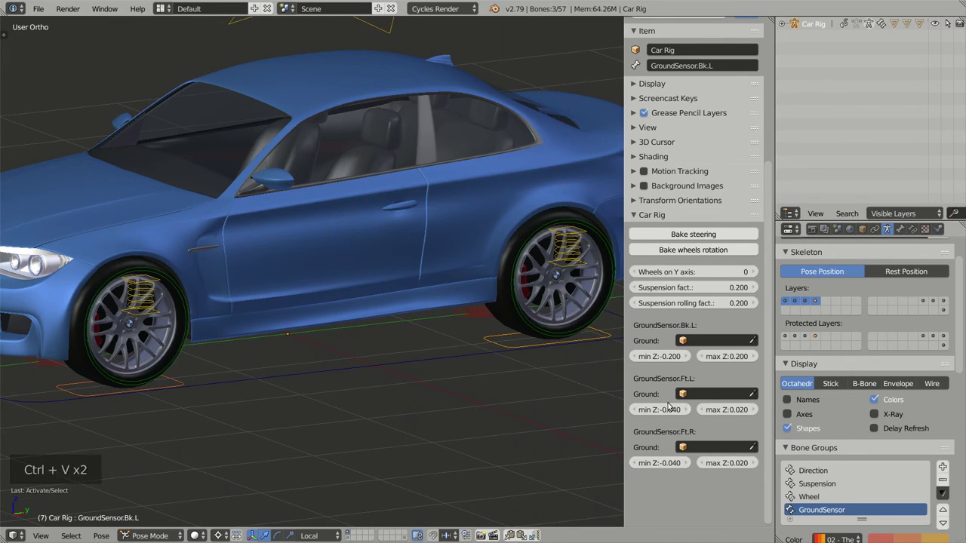
pyautogui.press('ctrl+c')
pyautogui.press('ctrl+v')
pyautogui.press('ctrl+c')
pyautogui.press('ctrl+v')
# Select only the back-left sensor and check the rear tyre sits on the ground.
pyautogui.middleClick(554, 335)
pyautogui.middleClick(544, 337)
pyautogui.scroll(3)
pyautogui.middleClick(513, 347)
pyautogui.middleClick(460, 321)
pyautogui.rightClick(381, 341)
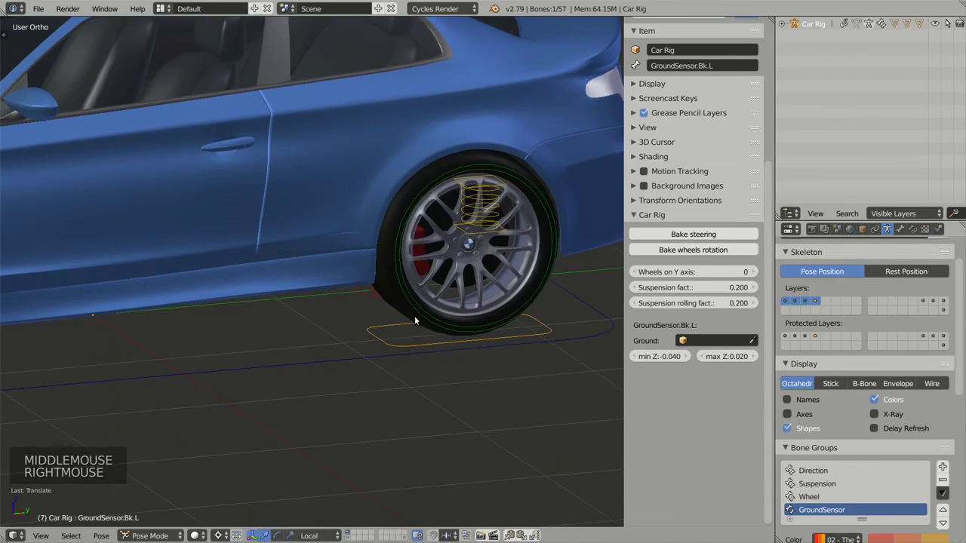
pyautogui.middleClick(441, 321)
pyautogui.middleClick(460, 261)
pyautogui.middleClick(490, 237)
pyautogui.middleClick(466, 257)
pyautogui.rightClick(528, 358)
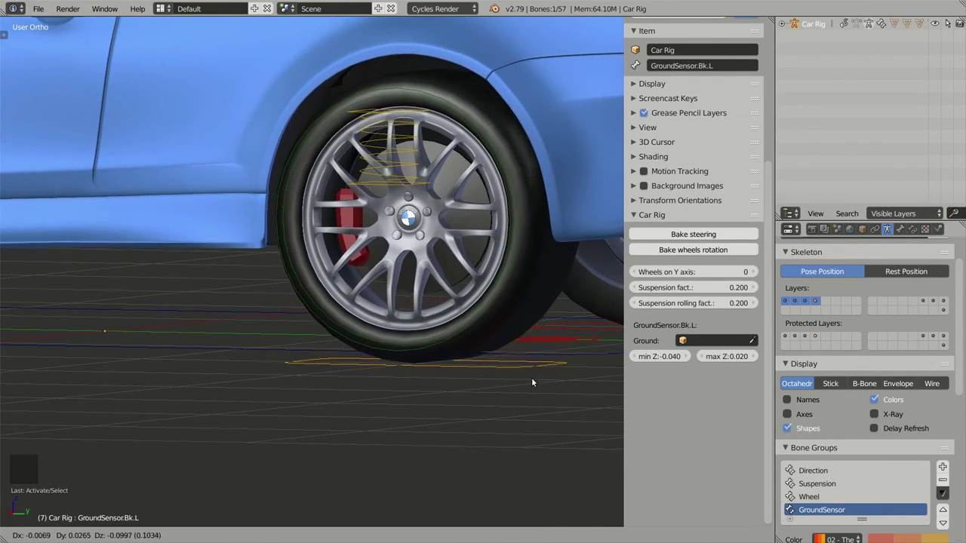
# Move to the back of the car and add GroundSensor.Bk.R to the selection.
pyautogui.middleClick(456, 275)
pyautogui.scroll(-3)
pyautogui.middleClick(525, 337)
pyautogui.middleClick(532, 315)
pyautogui.middleClick(516, 305)
pyautogui.rightClick(551, 300)
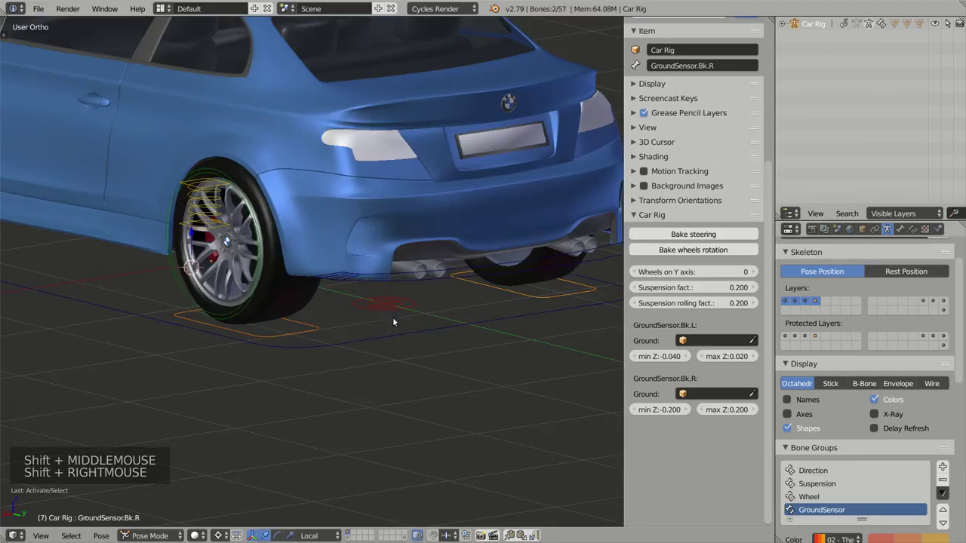
# Copy the back-left sensor's min Z -0.040 and max Z values into GroundSensor.Bk.R.
pyautogui.middleClick(427, 317)
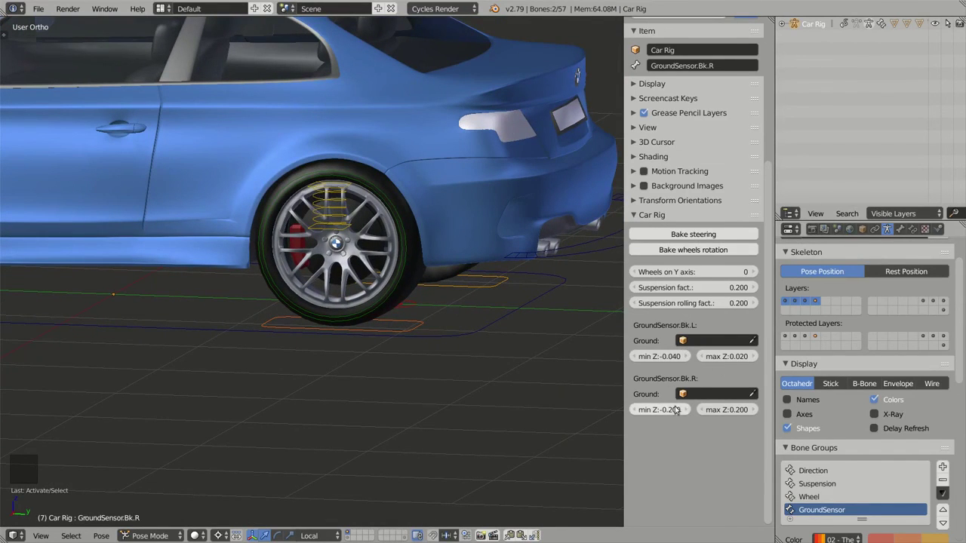
pyautogui.press('ctrl+c')
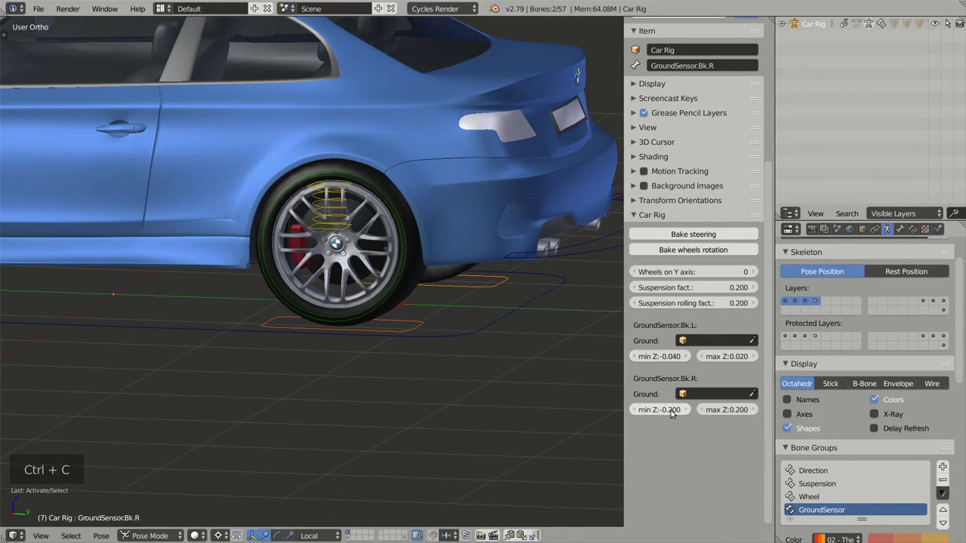
pyautogui.press('ctrl+v')
pyautogui.press('ctrl+x')
pyautogui.press('ctrl+c')
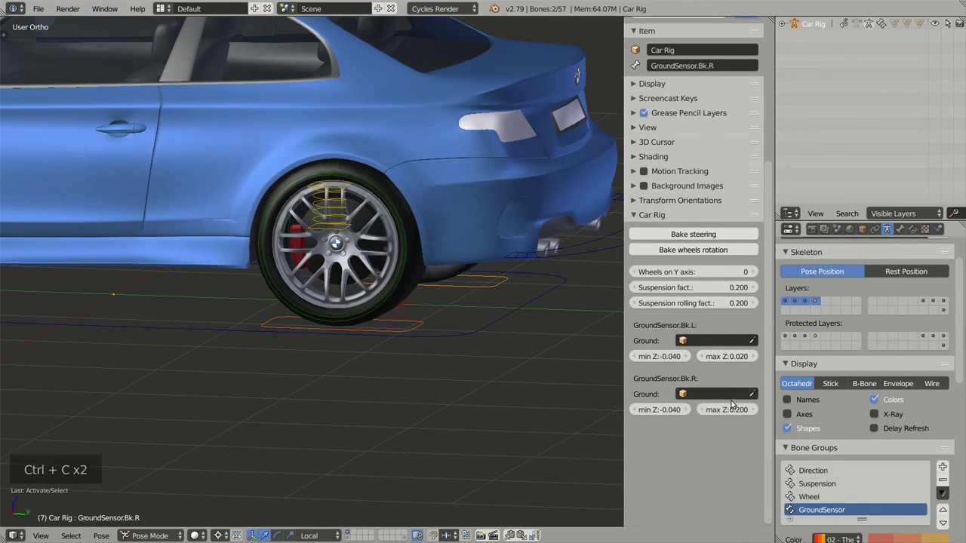
pyautogui.press('ctrl+v')
# Zoom out to view the whole rigged car.
pyautogui.middleClick(392, 270)
pyautogui.scroll(-3)
pyautogui.middleClick(449, 272)
pyautogui.scroll(-3)
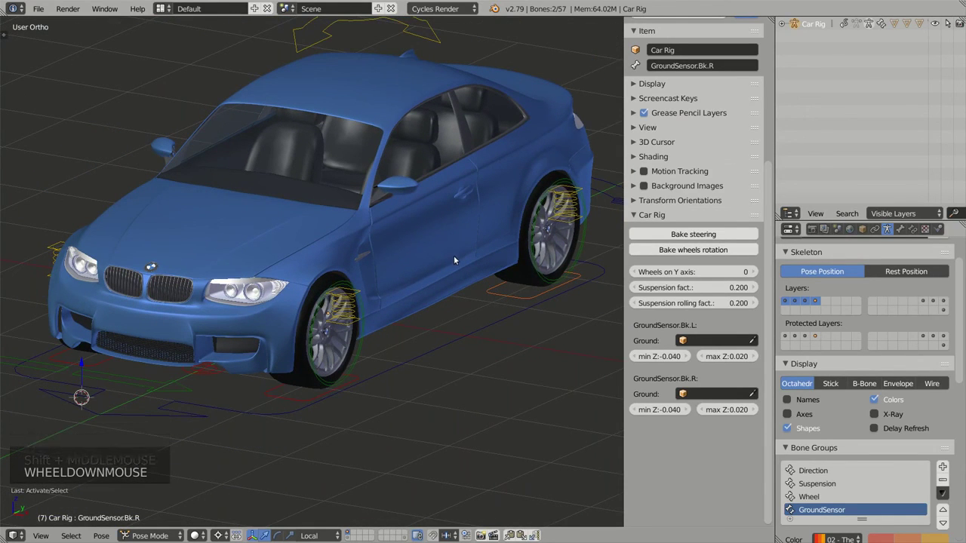
pyautogui.scroll(-3)
pyautogui.middleClick(453, 278)
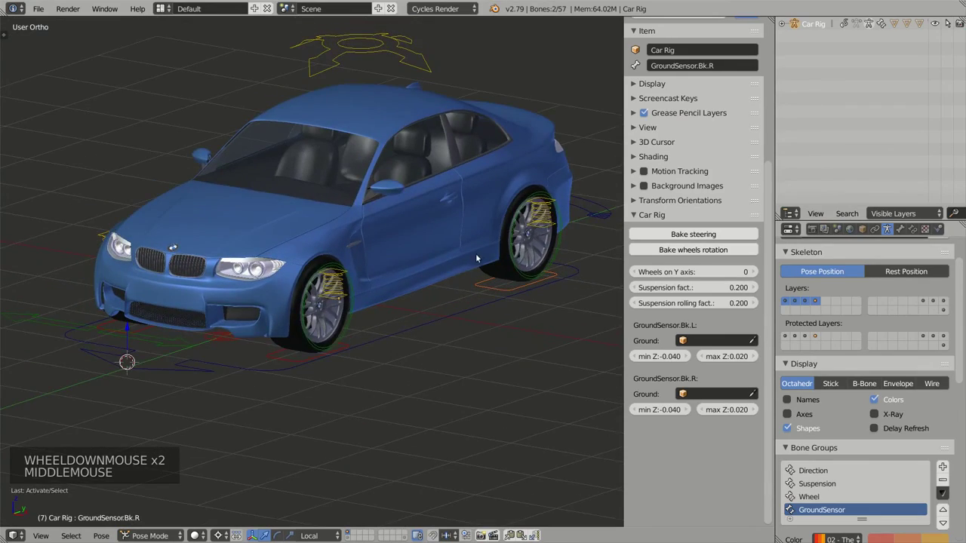
pyautogui.middleClick(482, 258)
pyautogui.middleClick(465, 280)
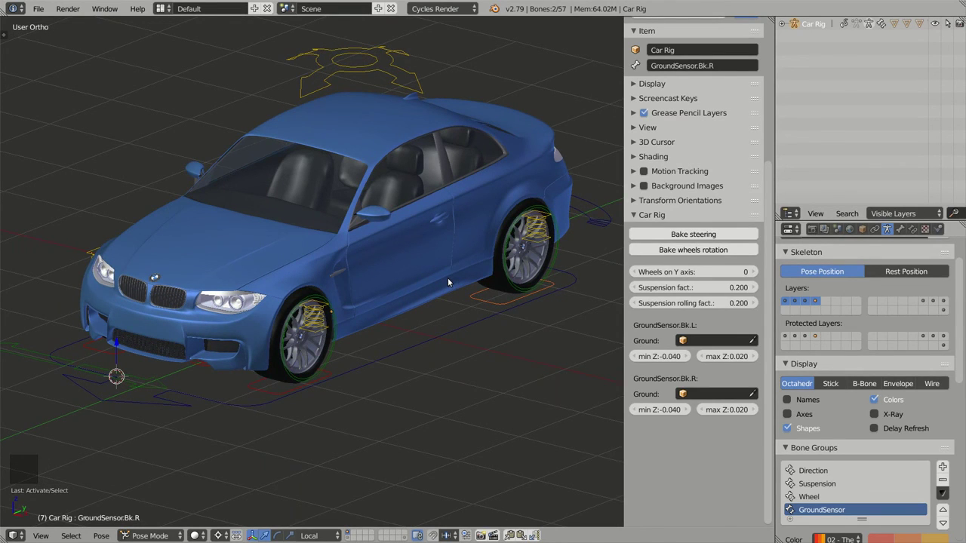
pyautogui.press('KP_5')
pyautogui.scroll(-3)
pyautogui.middleClick(509, 304)
pyautogui.scroll(-3)
pyautogui.middleClick(478, 278)
pyautogui.scroll(3)
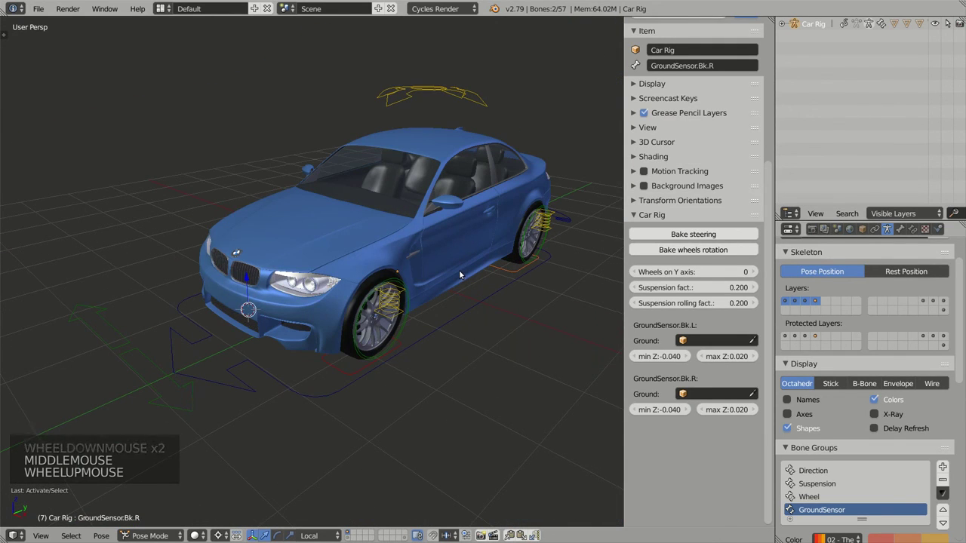